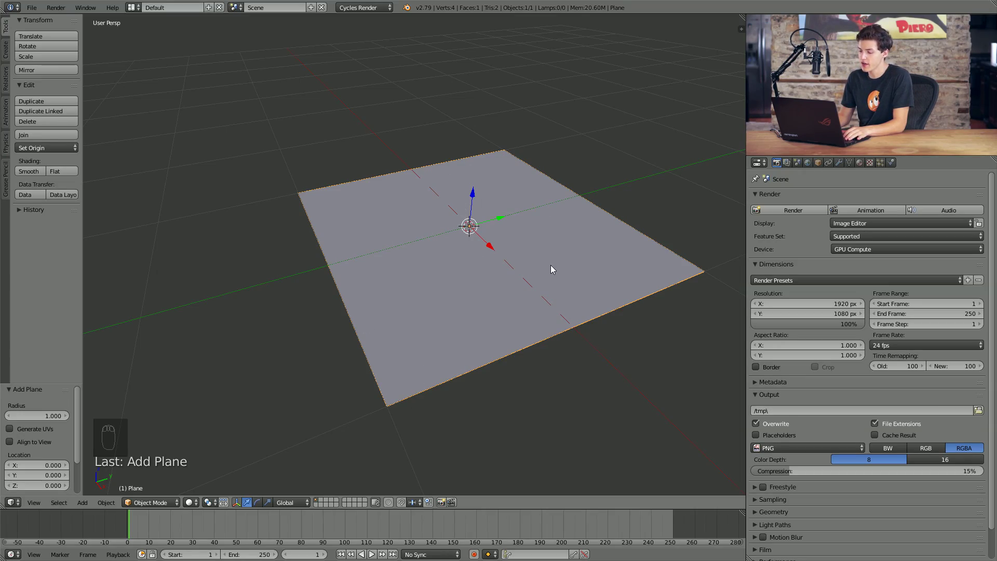
Step: Subdivide the plane five times in Edit Mode into a fine 1,024-face grid, then return to Object Mode
{"action": "key", "text": "Tab"}
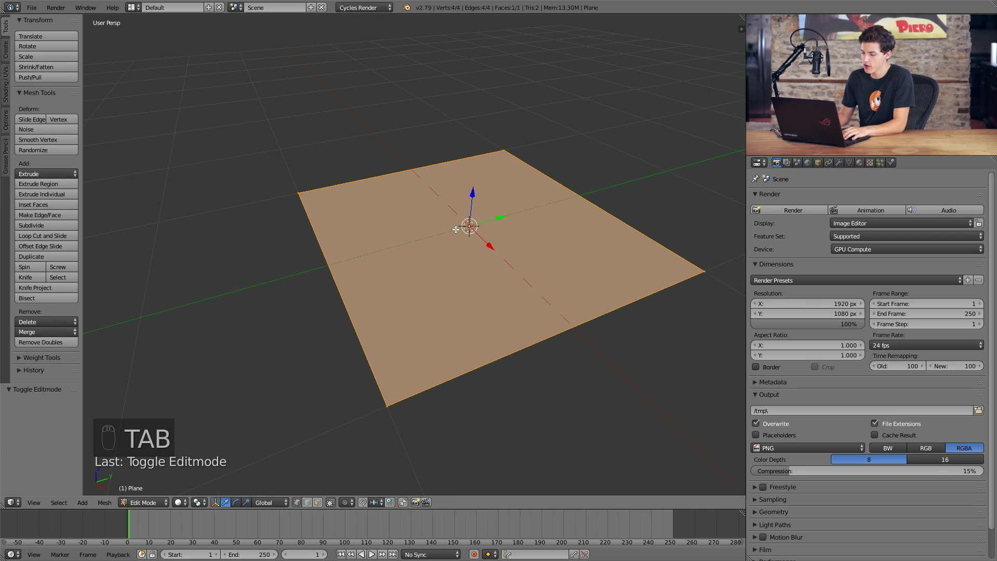
{"action": "key", "text": "w"}
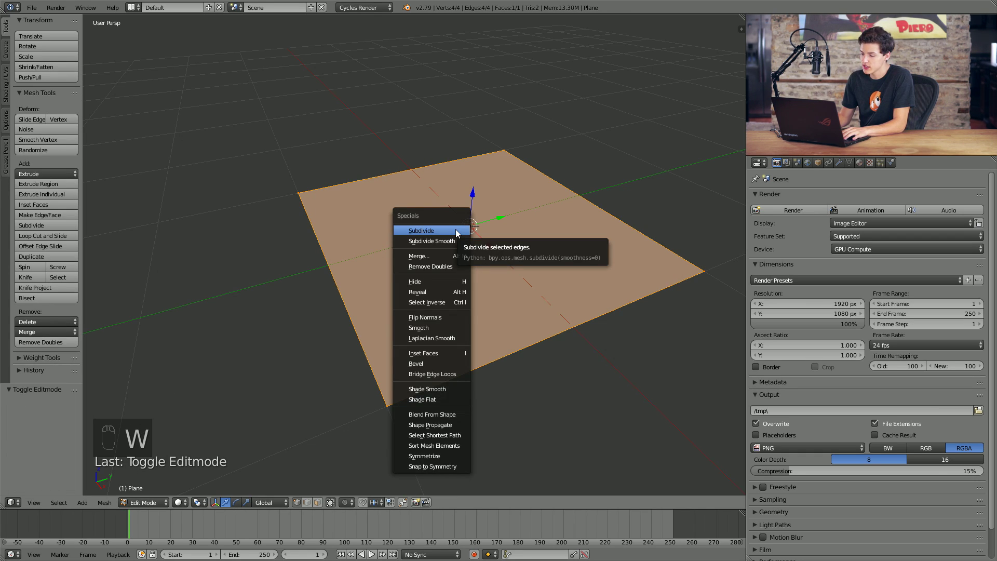
{"action": "key", "text": "w"}
{"action": "key", "text": "w"}
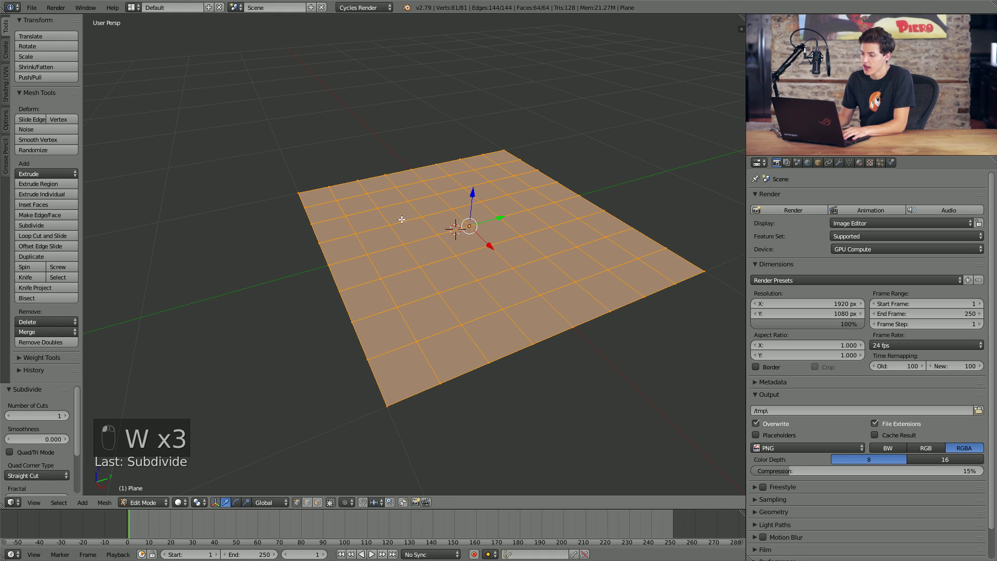
{"action": "key", "text": "w"}
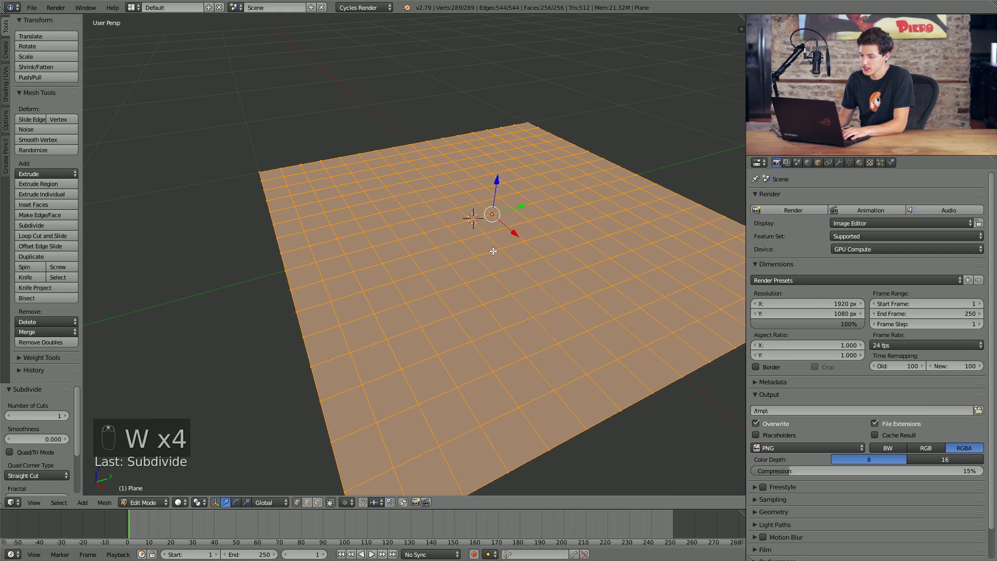
{"action": "key", "text": "w"}
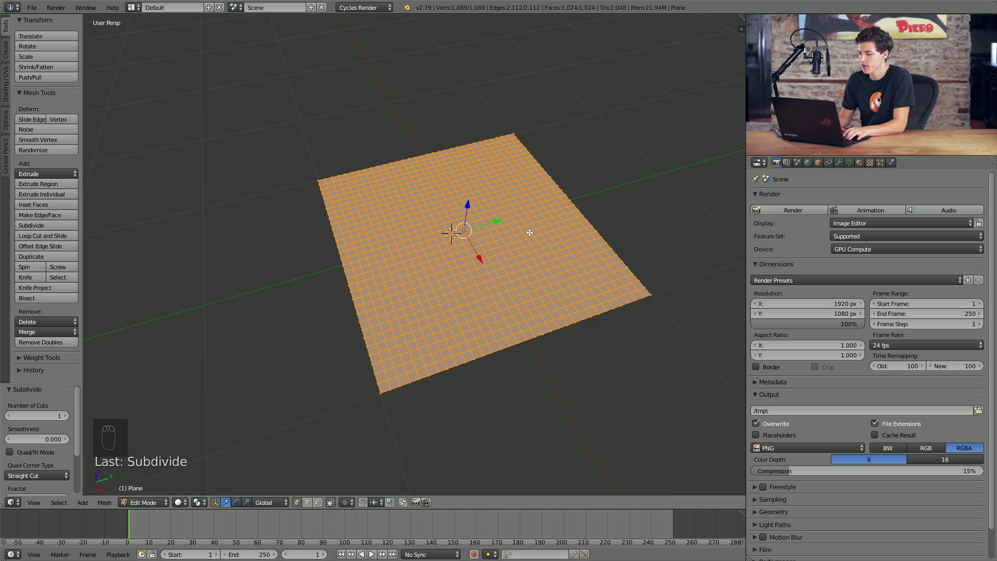
{"action": "key", "text": "Tab"}
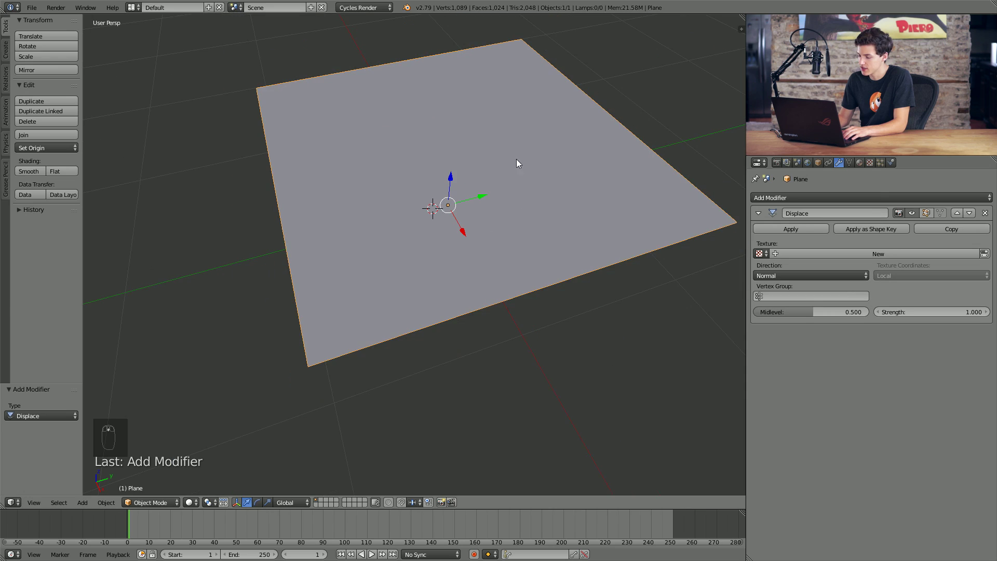
Step: Add a Displace modifier driven by a new Clouds texture at strength 0.2 for gentle hills
{"action": "left_click_drag", "start_coordinate": [490, 184], "coordinate": [992, 255]}
{"action": "left_click_drag", "start_coordinate": [990, 256], "coordinate": [878, 280]}
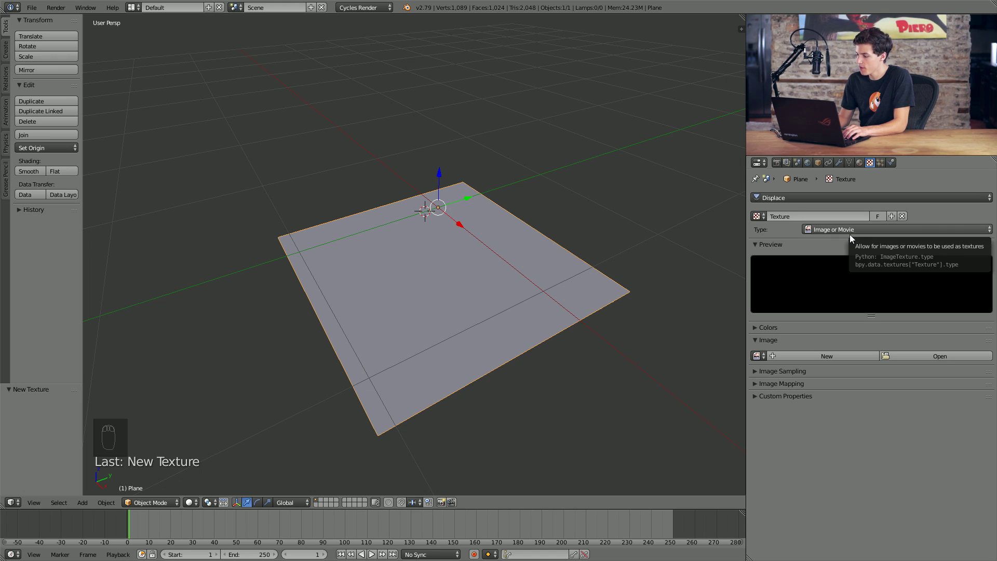
{"action": "left_click_drag", "start_coordinate": [853, 230], "coordinate": [824, 190]}
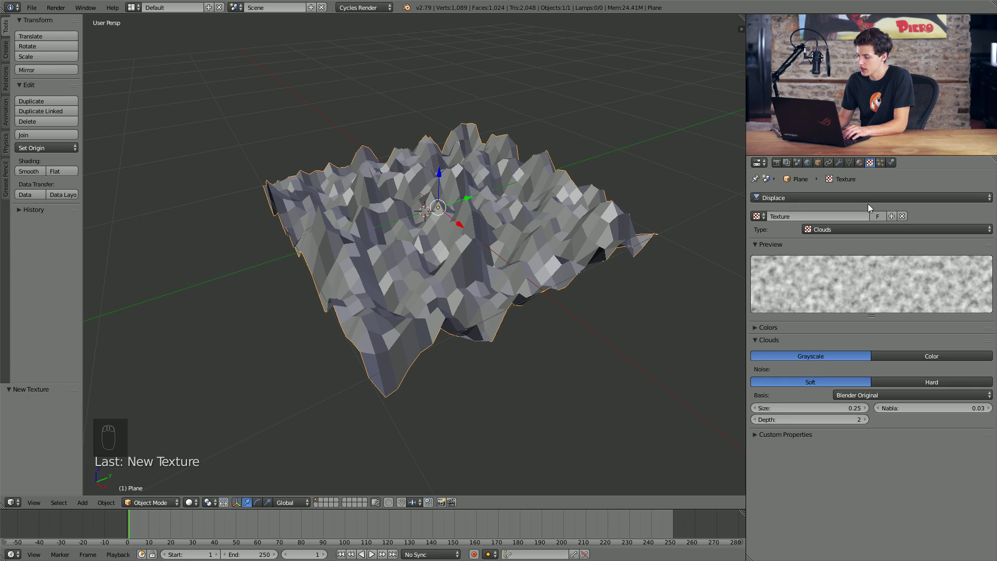
{"action": "left_click_drag", "start_coordinate": [813, 408], "coordinate": [825, 411]}
{"action": "left_click_drag", "start_coordinate": [825, 412], "coordinate": [461, 202]}
{"action": "left_click_drag", "start_coordinate": [462, 201], "coordinate": [837, 168]}
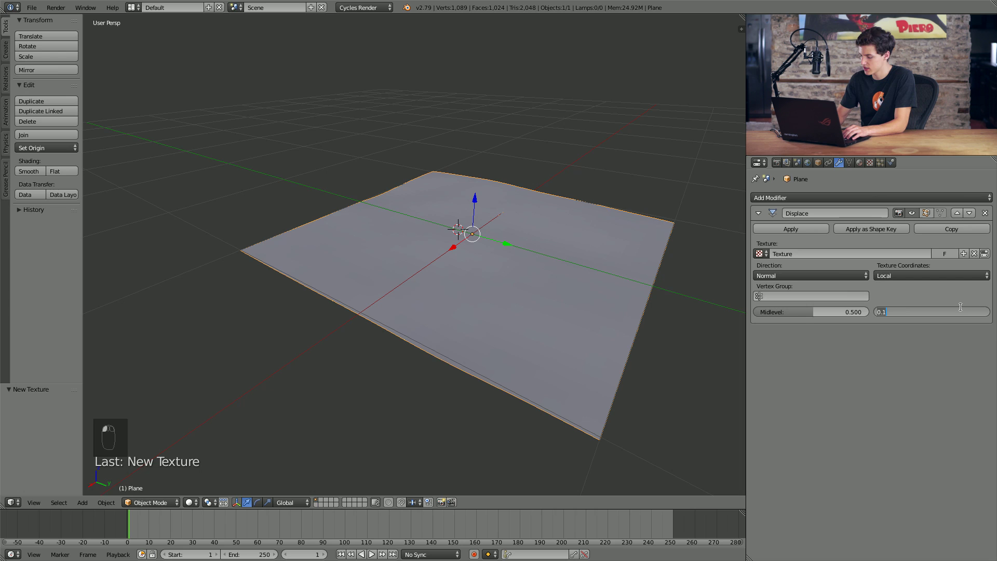
Step: Add a second Displace modifier to the plane with its own new texture
{"action": "left_click_drag", "start_coordinate": [393, 176], "coordinate": [542, 280]}
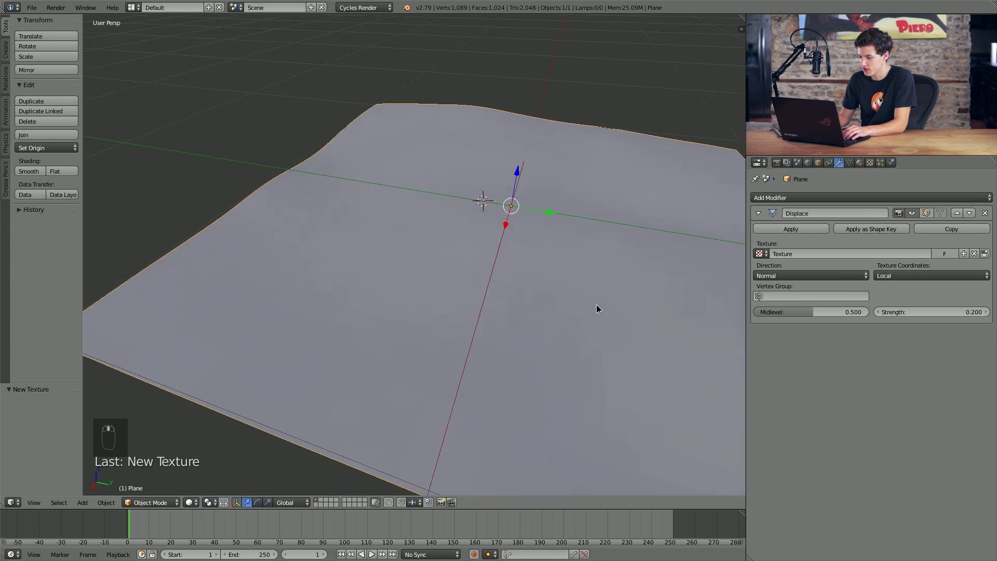
{"action": "left_click", "coordinate": [413, 222]}
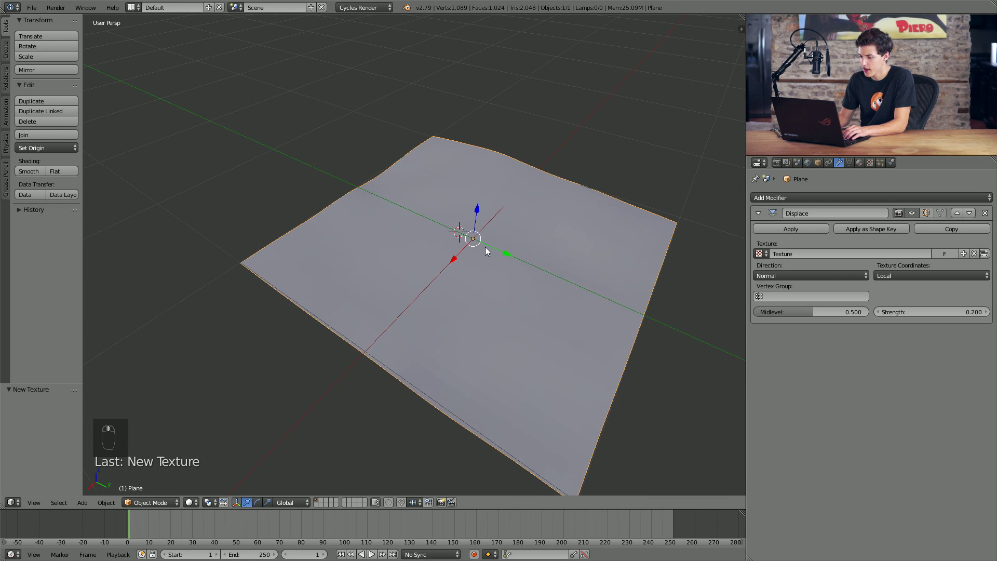
{"action": "left_click_drag", "start_coordinate": [757, 214], "coordinate": [868, 269]}
{"action": "left_click_drag", "start_coordinate": [951, 271], "coordinate": [760, 217]}
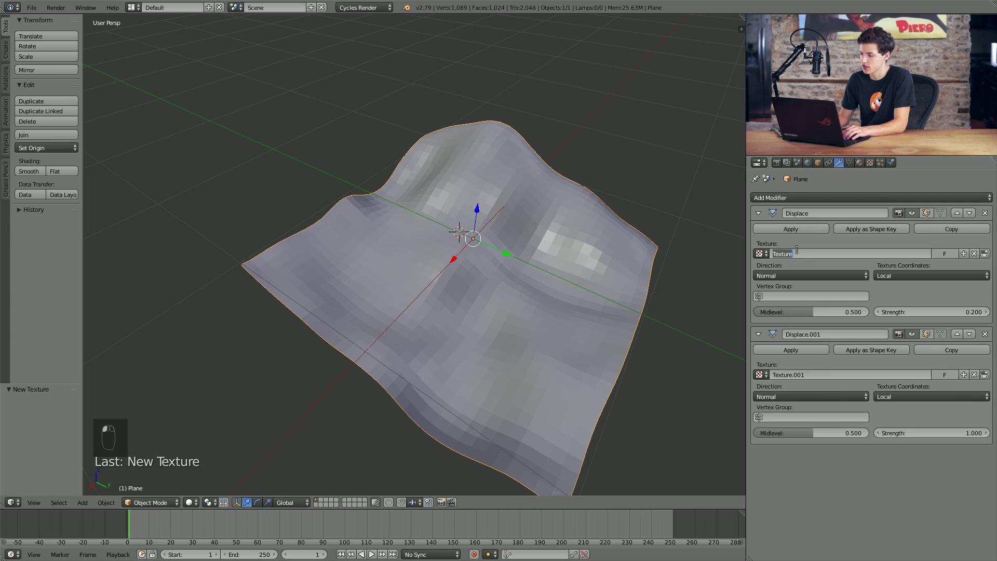
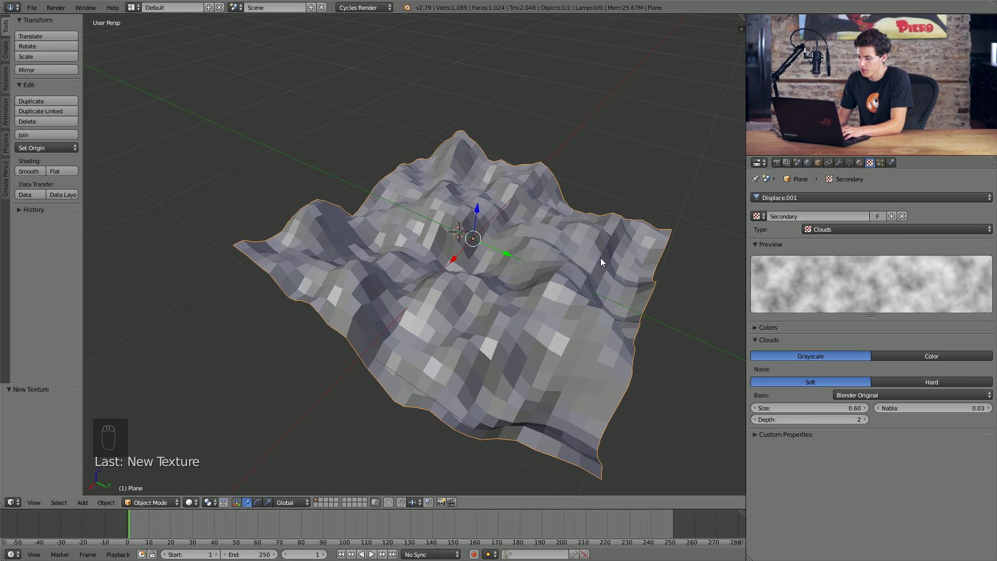
Step: Enable and tighten the Secondary Clouds texture's colour ramp for higher contrast bumps
{"action": "left_click_drag", "start_coordinate": [503, 281], "coordinate": [443, 246]}
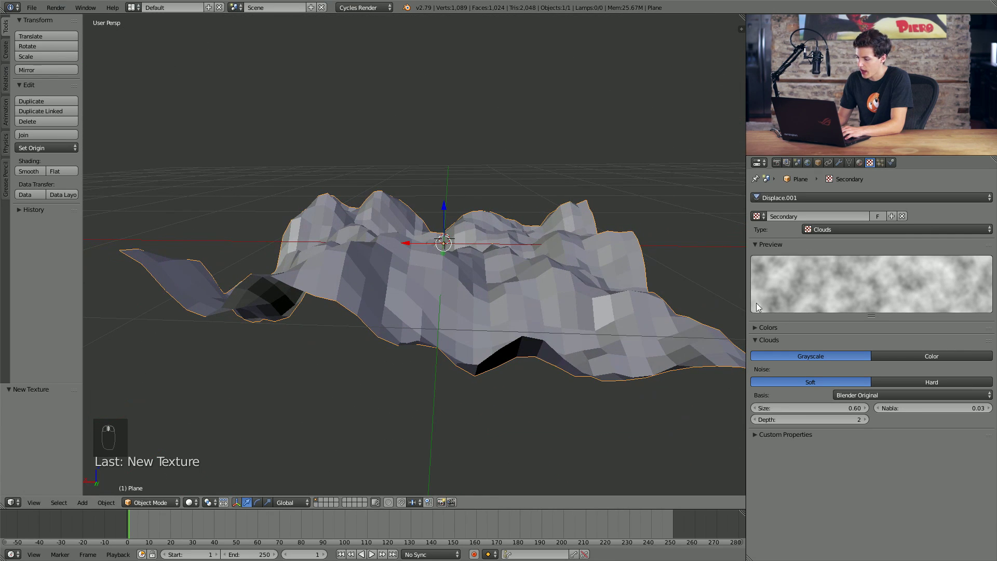
{"action": "left_click_drag", "start_coordinate": [757, 332], "coordinate": [851, 383]}
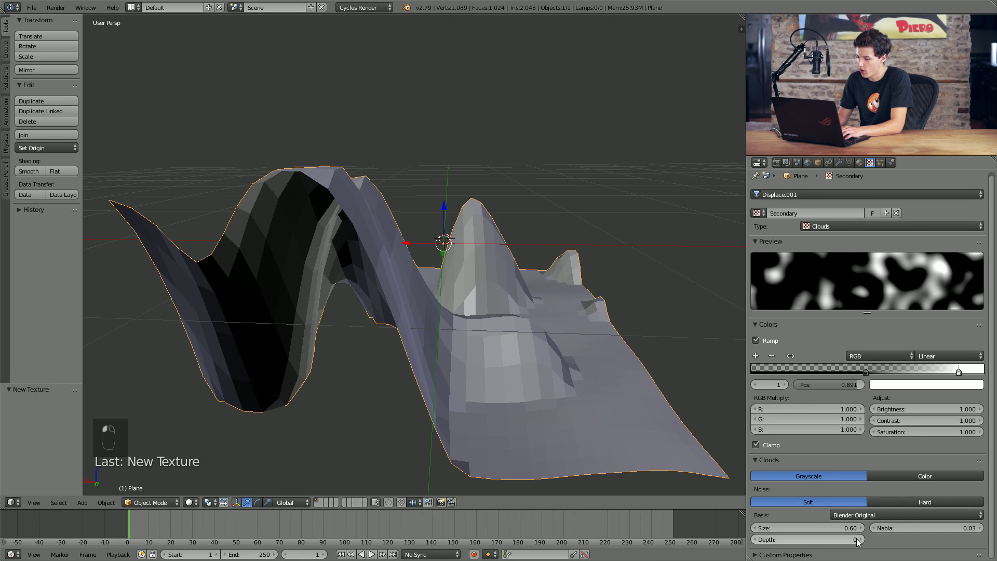
{"action": "middle_click", "coordinate": [585, 370]}
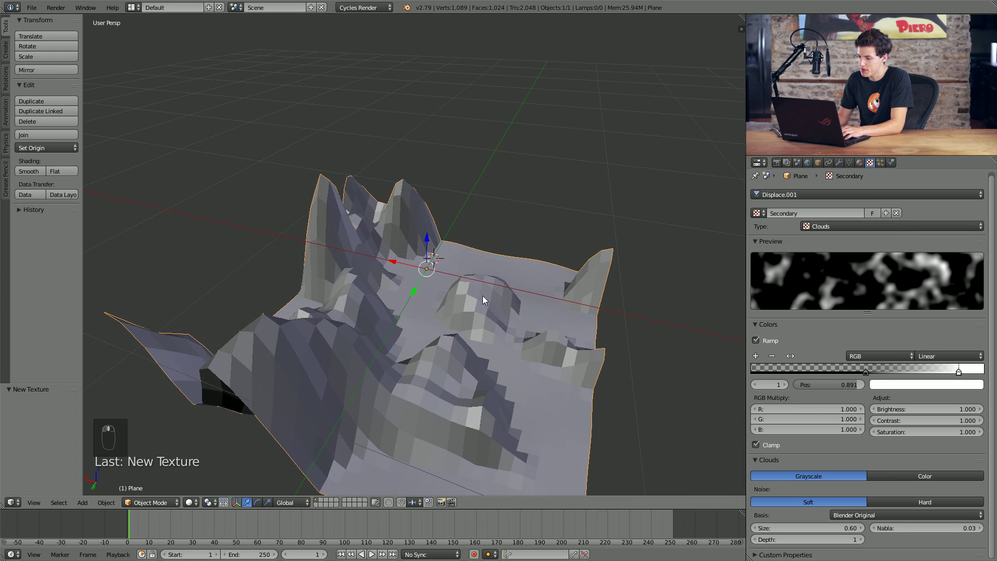
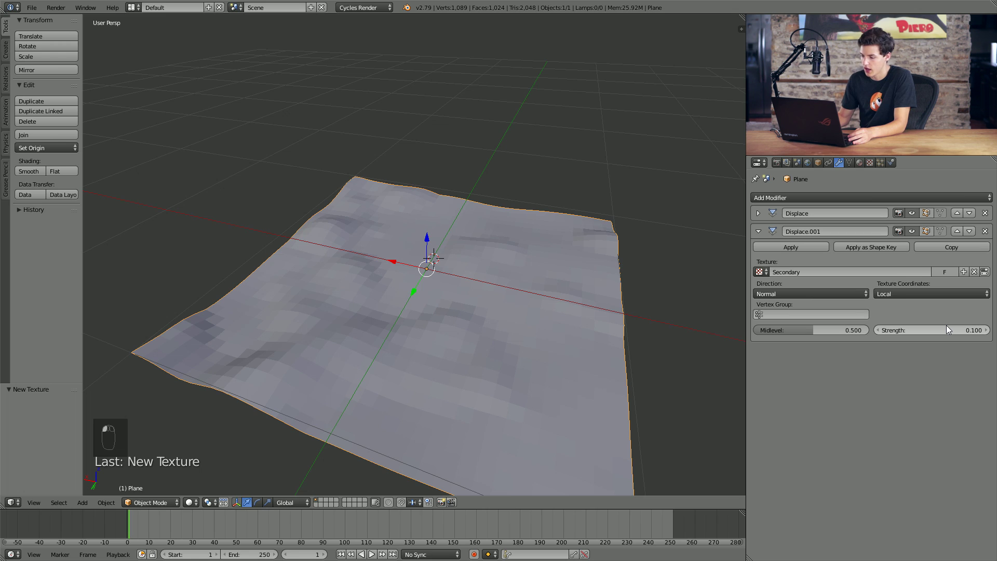
Step: Shrink the Secondary Clouds size to 0.2 and lower the second displacement strength to 0.05
{"action": "left_click_drag", "start_coordinate": [494, 272], "coordinate": [498, 261]}
{"action": "middle_click", "coordinate": [497, 266]}
{"action": "left_click_drag", "start_coordinate": [463, 273], "coordinate": [512, 274]}
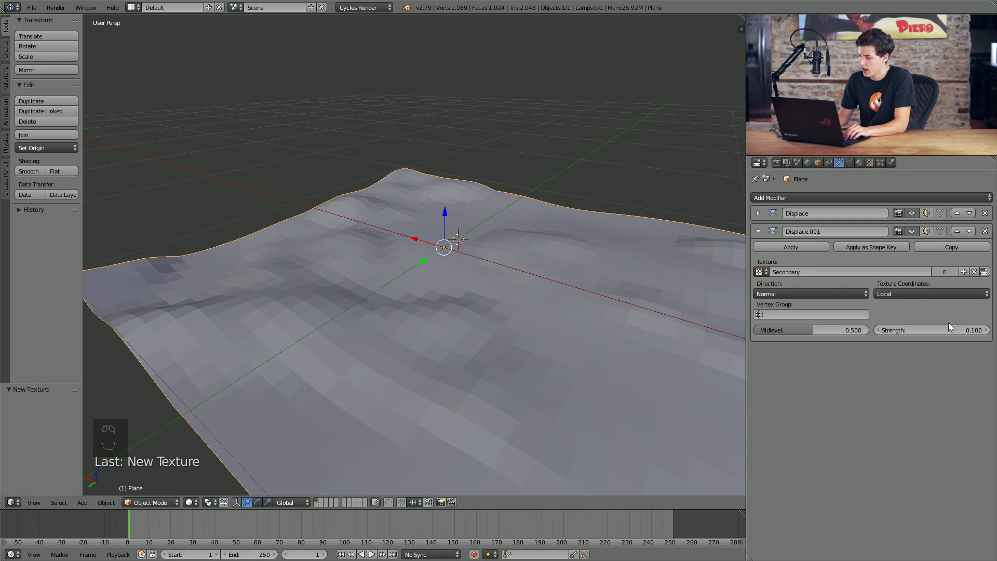
{"action": "left_click_drag", "start_coordinate": [875, 167], "coordinate": [832, 527]}
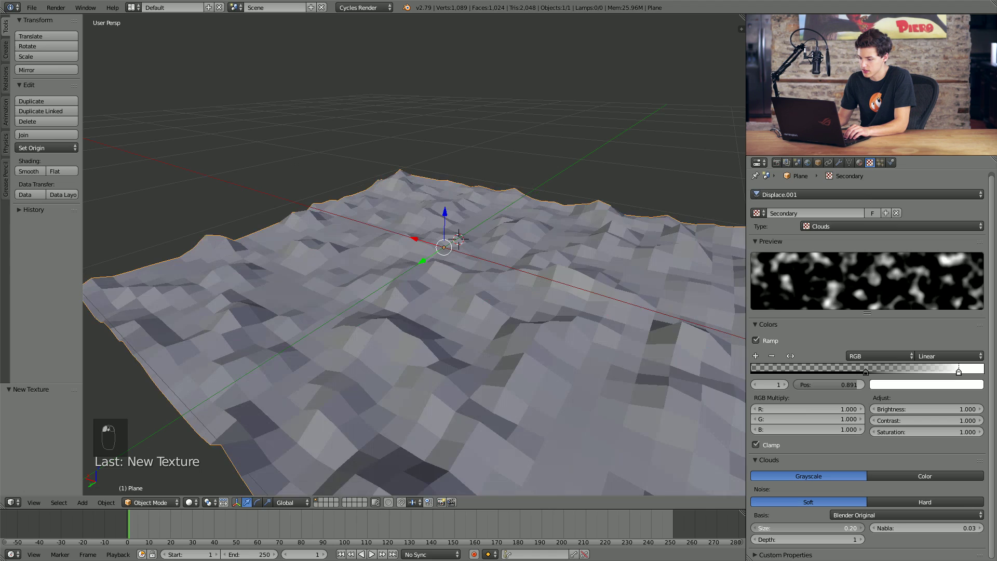
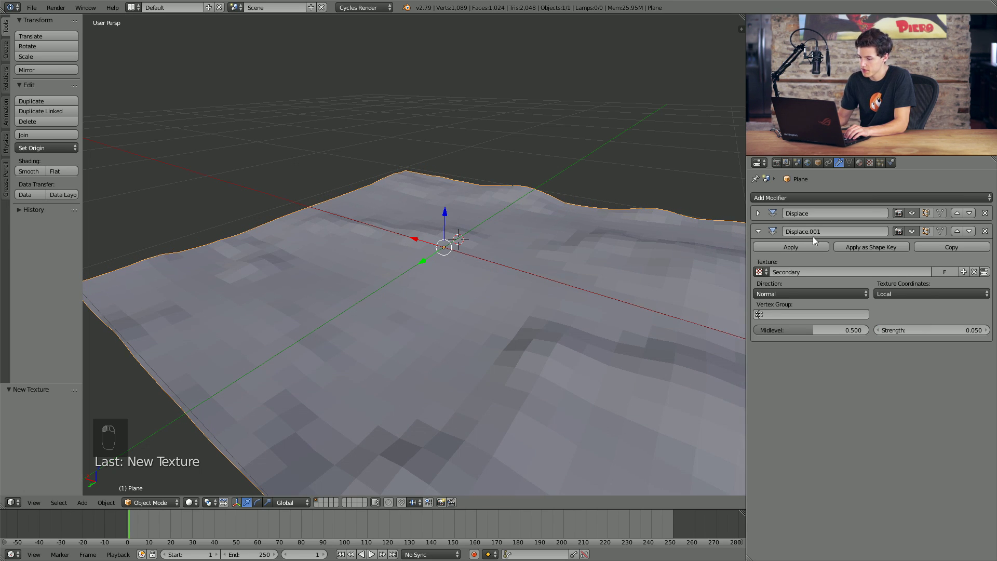
{"action": "left_click_drag", "start_coordinate": [533, 213], "coordinate": [465, 196]}
Step: Give the terrain smooth shading
{"action": "left_click_drag", "start_coordinate": [428, 199], "coordinate": [397, 199]}
{"action": "middle_click", "coordinate": [365, 212]}
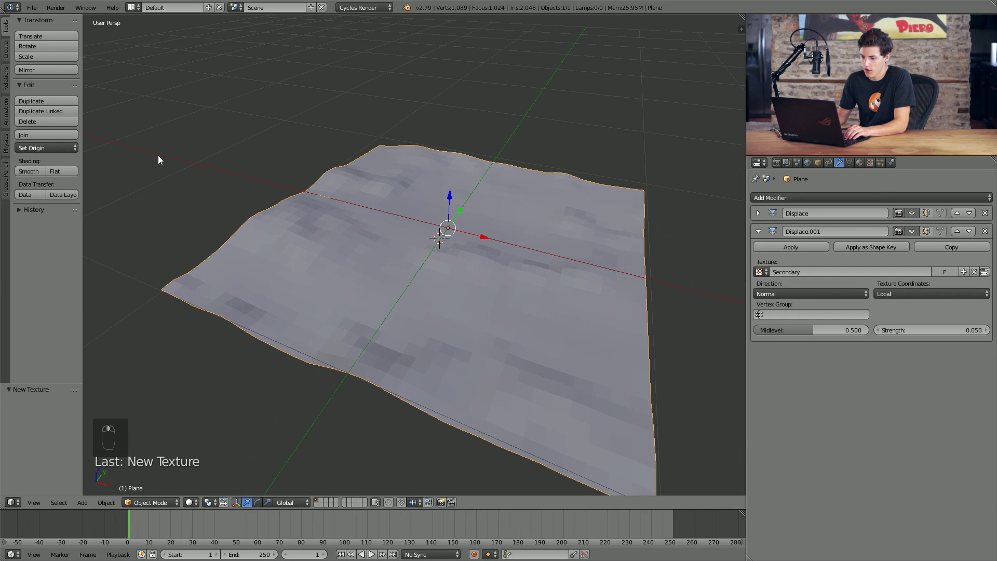
{"action": "left_click", "coordinate": [315, 235]}
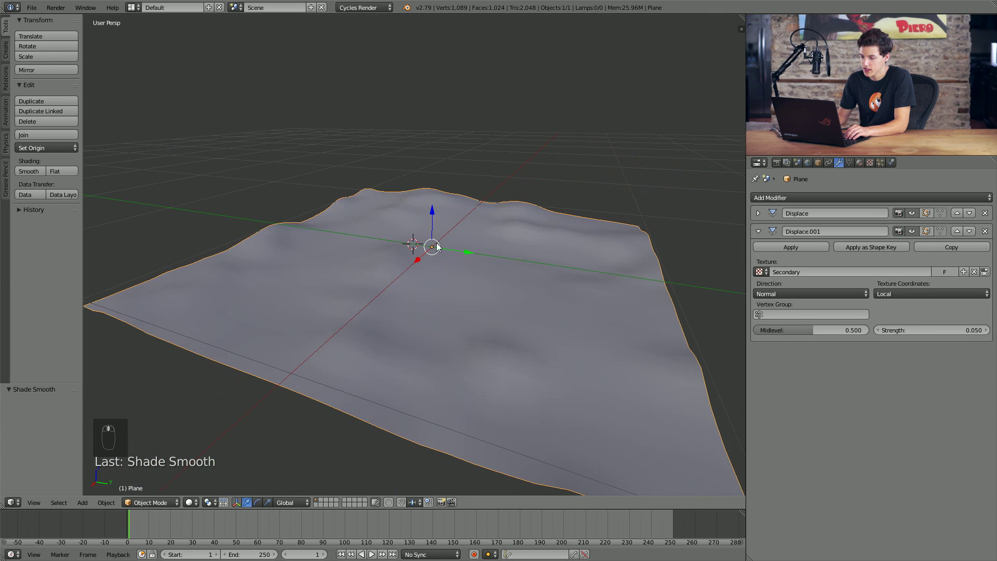
{"action": "middle_click", "coordinate": [404, 298]}
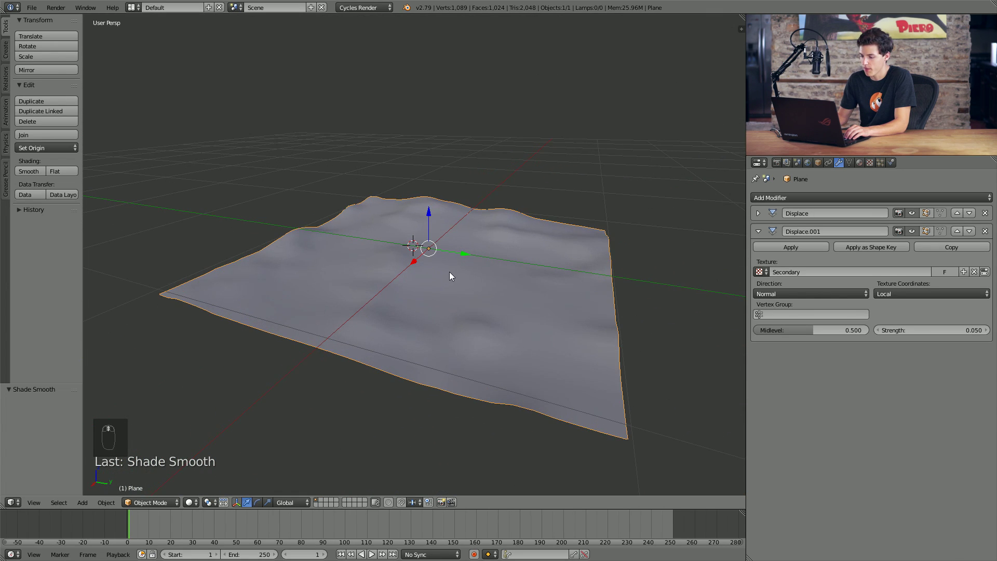
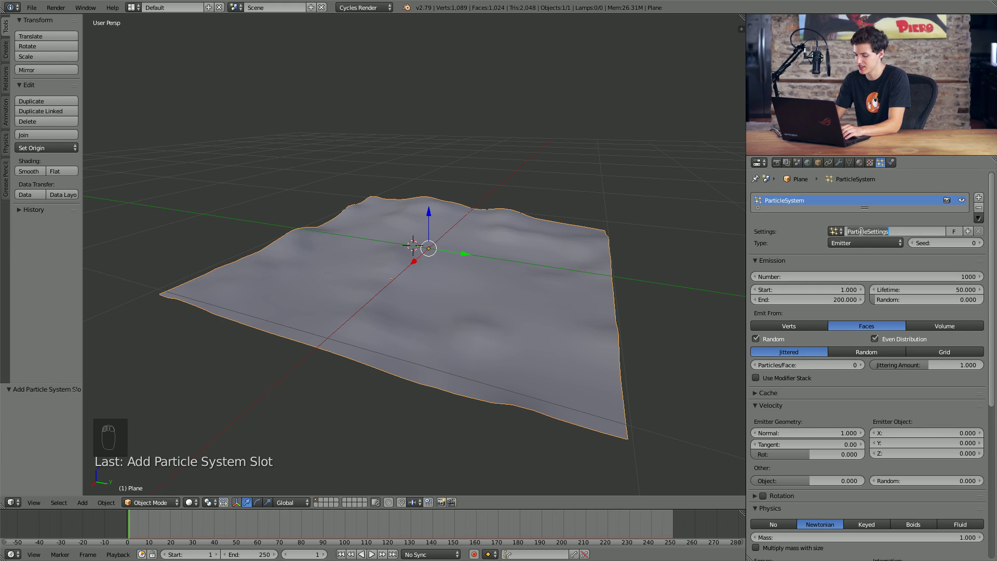
Step: Name the hair particle settings DirtSmall and set the particles to render as an object
{"action": "key", "text": "l"}
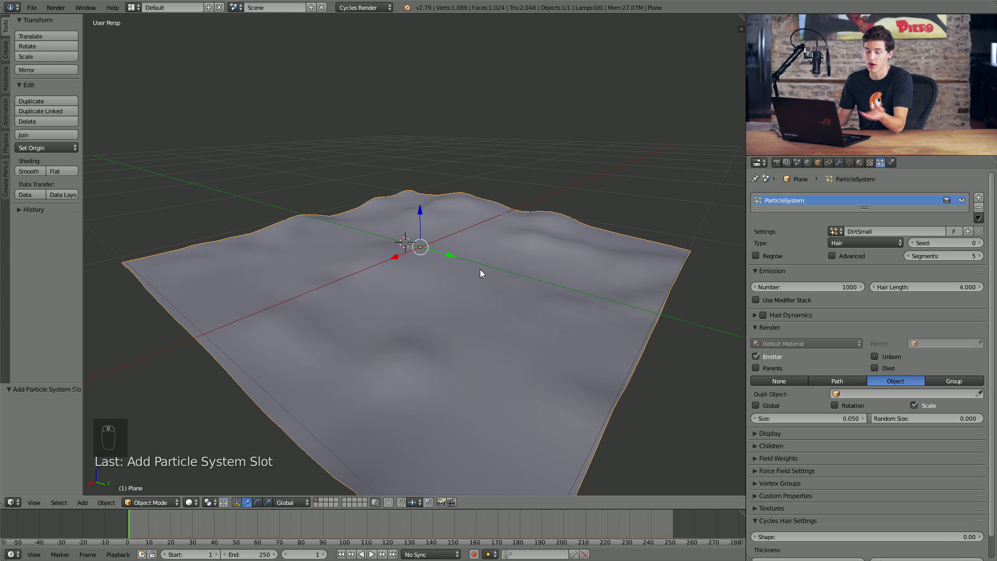
{"action": "left_click_drag", "start_coordinate": [869, 417], "coordinate": [689, 414]}
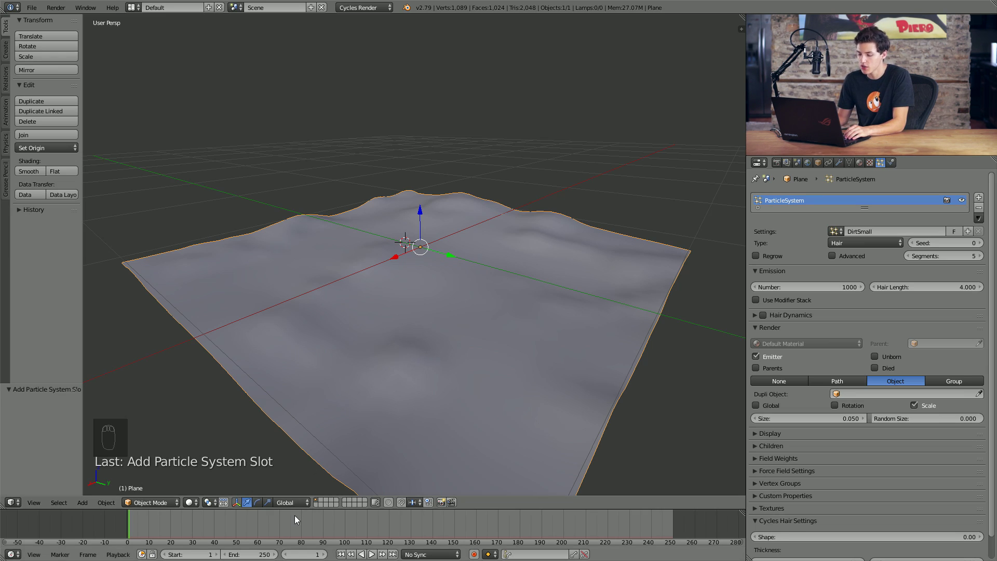
Step: Add an icosphere on an empty layer and give it smooth shading
{"action": "left_click_drag", "start_coordinate": [323, 503], "coordinate": [343, 486]}
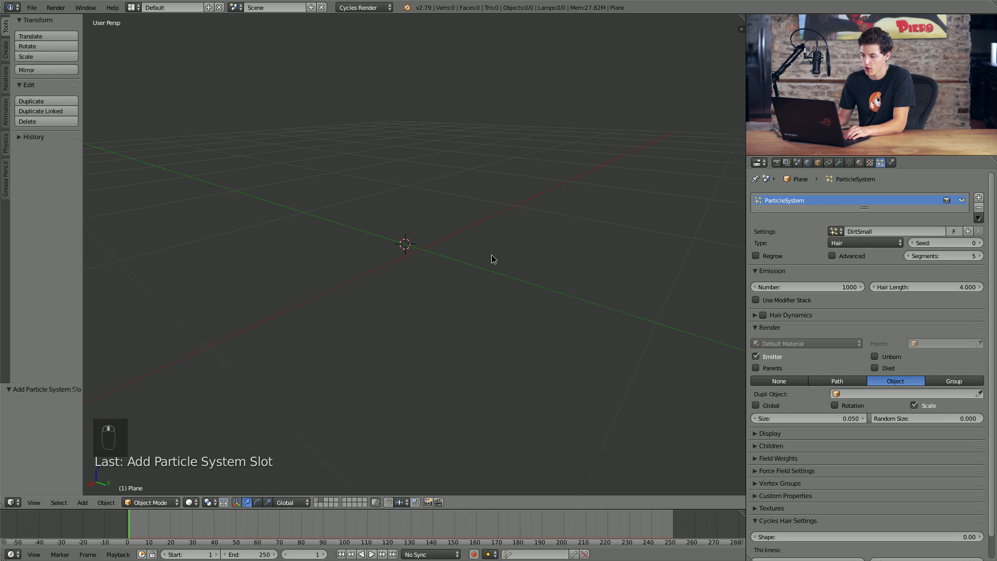
{"action": "key", "text": "shift+s"}
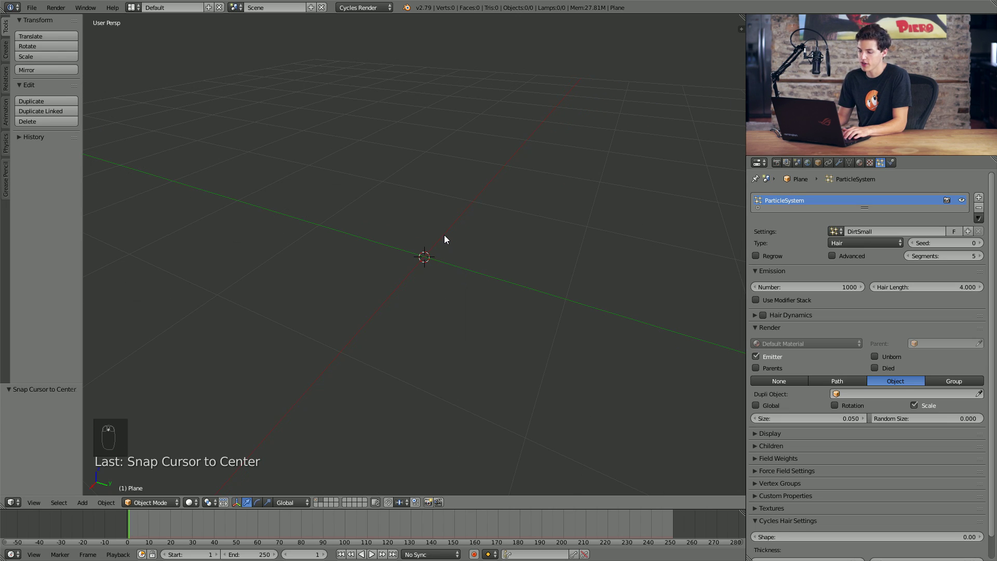
{"action": "key", "text": "shift+a"}
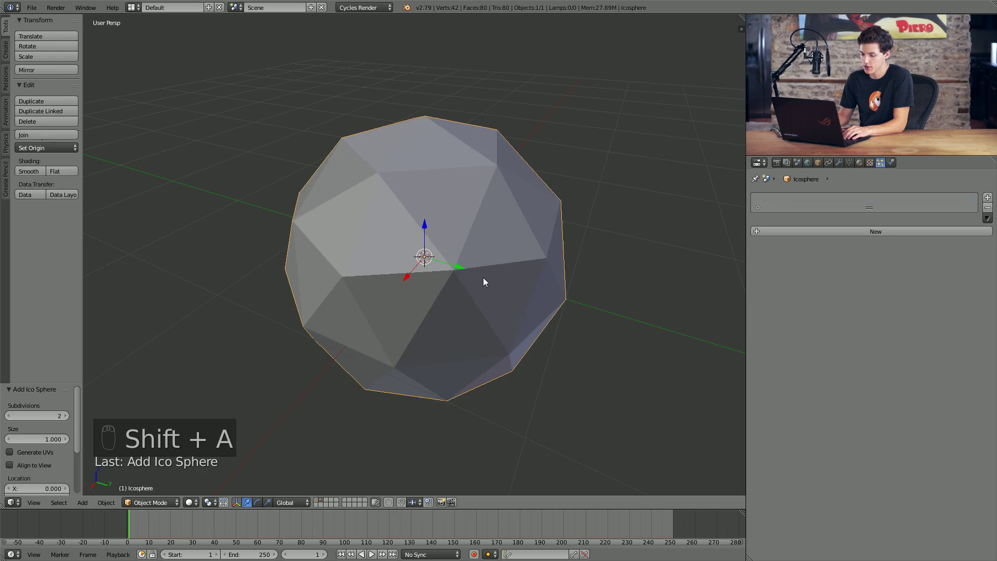
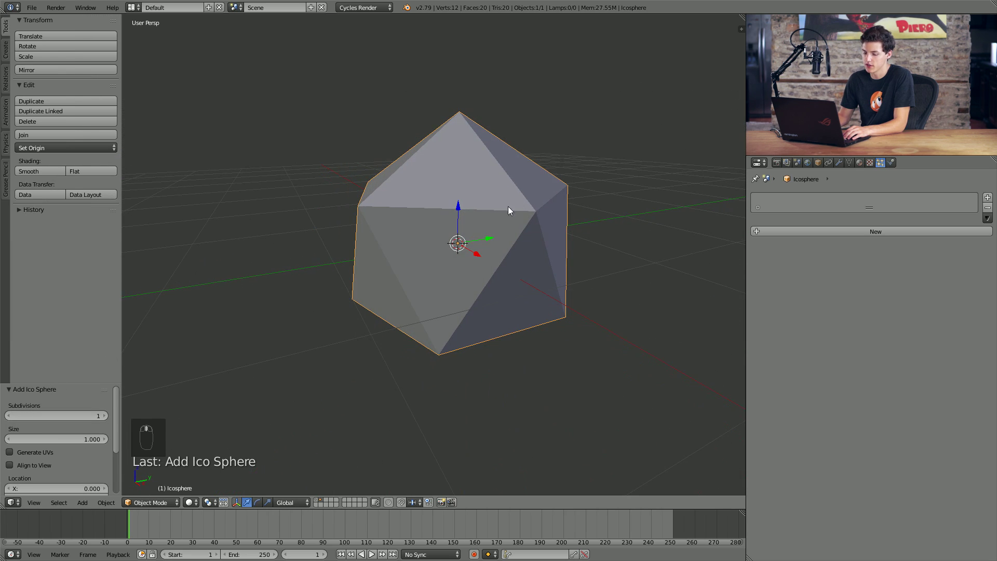
{"action": "left_click_drag", "start_coordinate": [35, 398], "coordinate": [67, 409]}
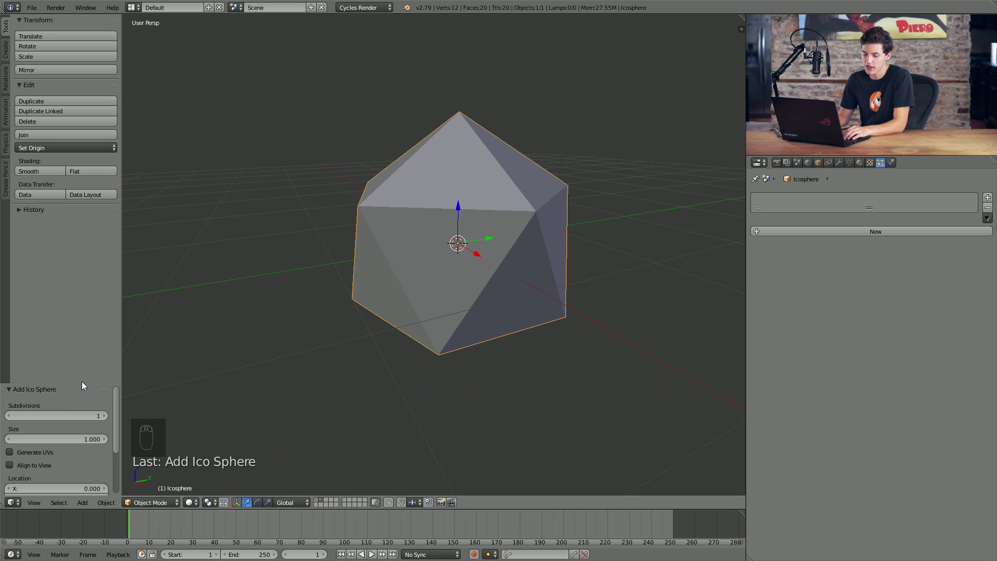
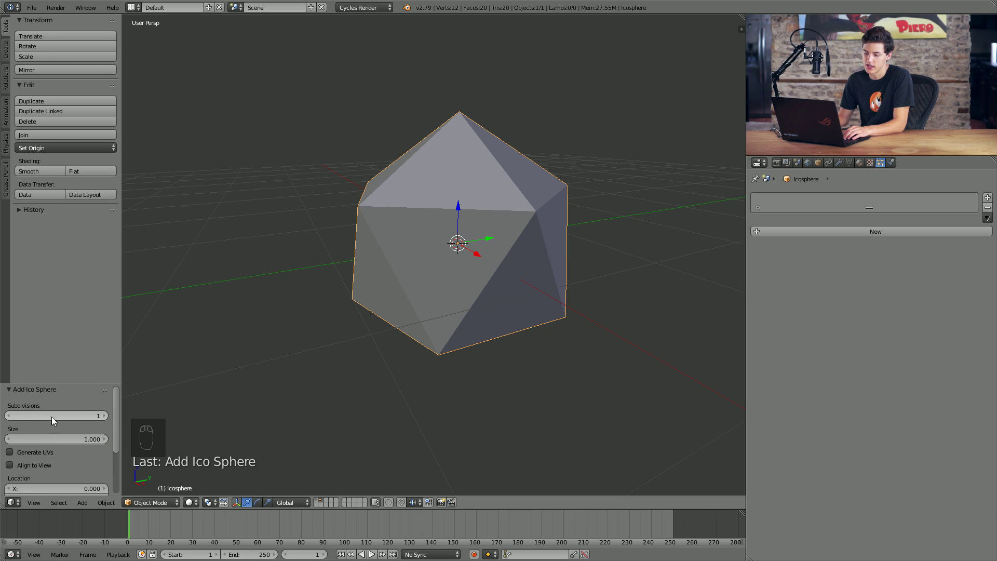
Step: Inspect the icosphere from several angles and bring up its Add Modifier list
{"action": "left_click_drag", "start_coordinate": [487, 260], "coordinate": [46, 175]}
{"action": "left_click_drag", "start_coordinate": [46, 175], "coordinate": [515, 223]}
{"action": "left_click_drag", "start_coordinate": [515, 223], "coordinate": [515, 254]}
{"action": "left_click_drag", "start_coordinate": [515, 255], "coordinate": [653, 243]}
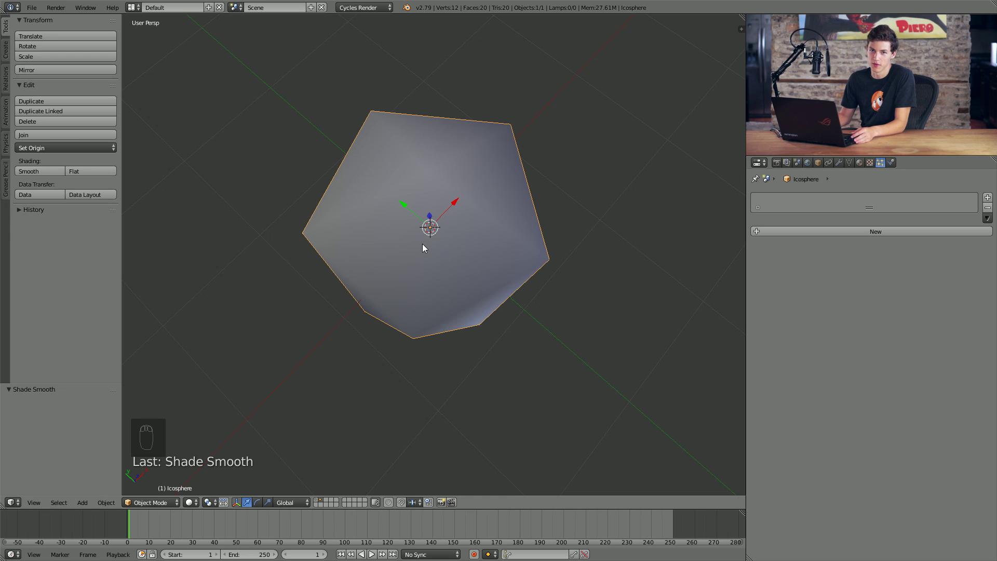
{"action": "left_click_drag", "start_coordinate": [846, 165], "coordinate": [854, 346]}
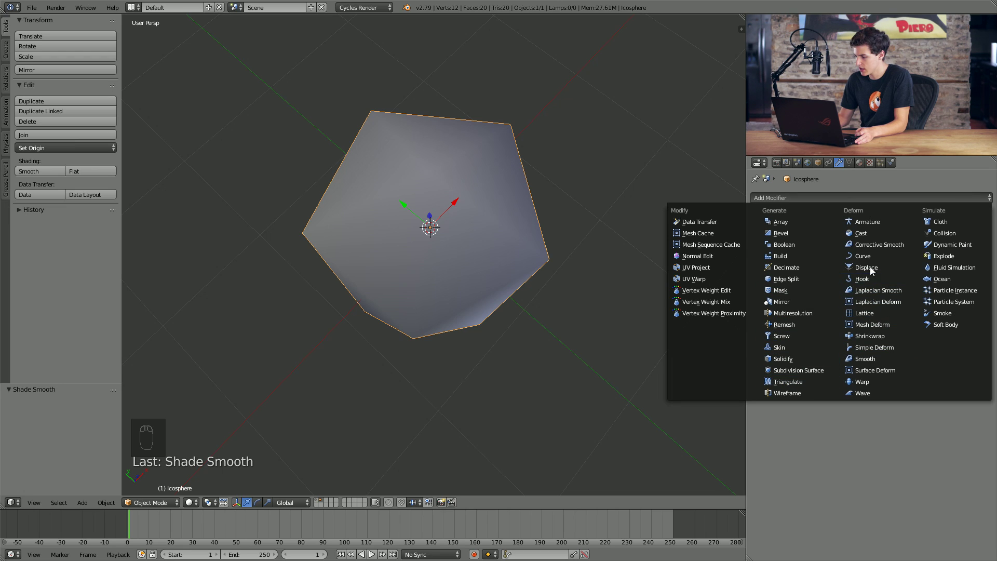
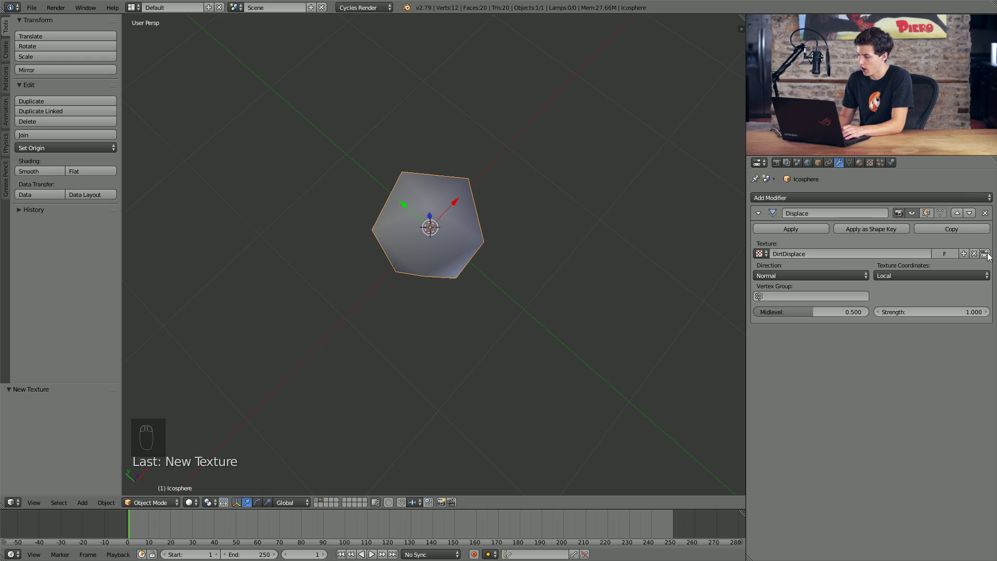
Step: Displace the icosphere with Clouds texture DirtDisplace_01 (size 0.75, depth 1, ramp) and add a second Displace
{"action": "left_click_drag", "start_coordinate": [991, 256], "coordinate": [857, 337]}
{"action": "left_click_drag", "start_coordinate": [831, 226], "coordinate": [666, 253]}
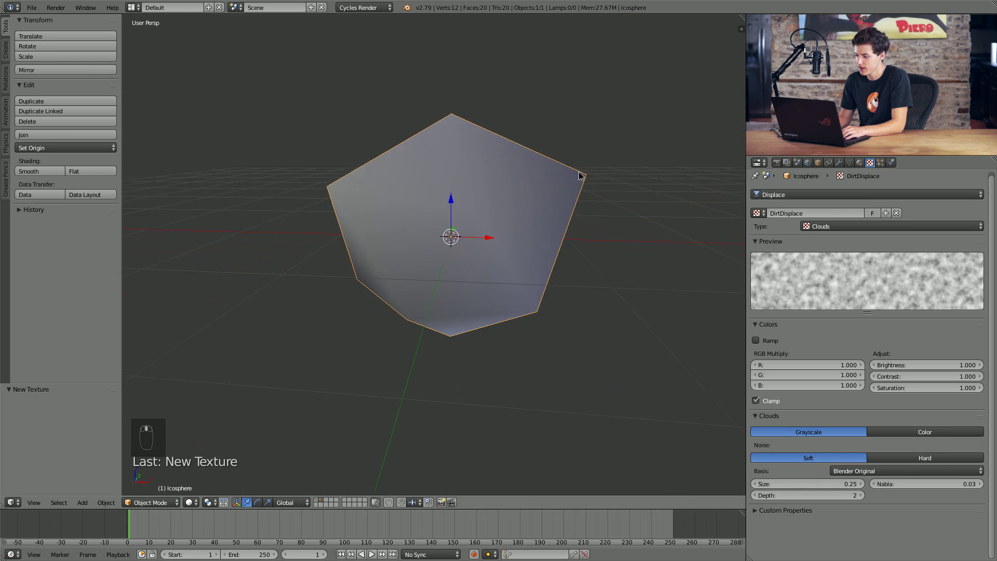
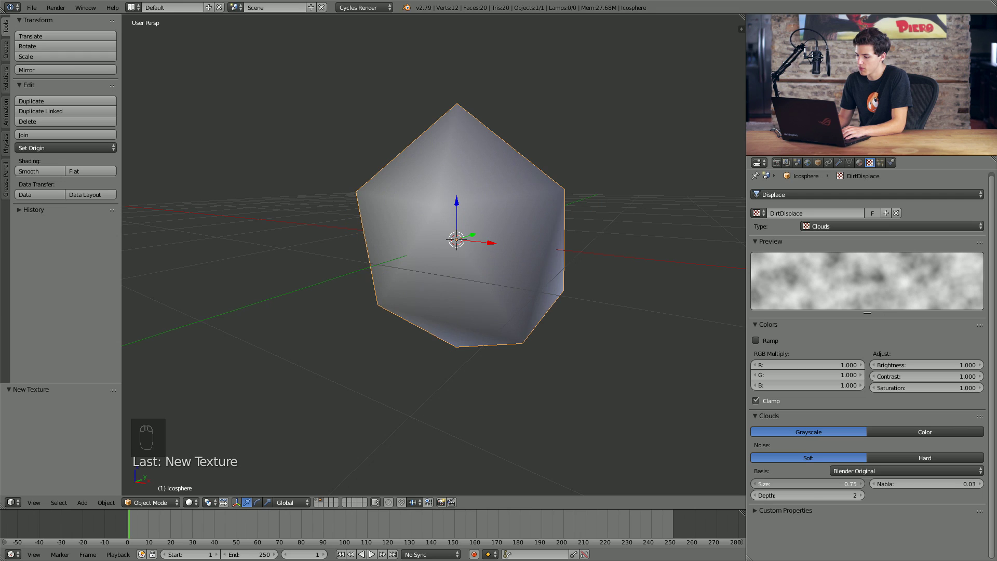
{"action": "left_click_drag", "start_coordinate": [817, 499], "coordinate": [639, 336]}
{"action": "left_click_drag", "start_coordinate": [640, 336], "coordinate": [408, 288]}
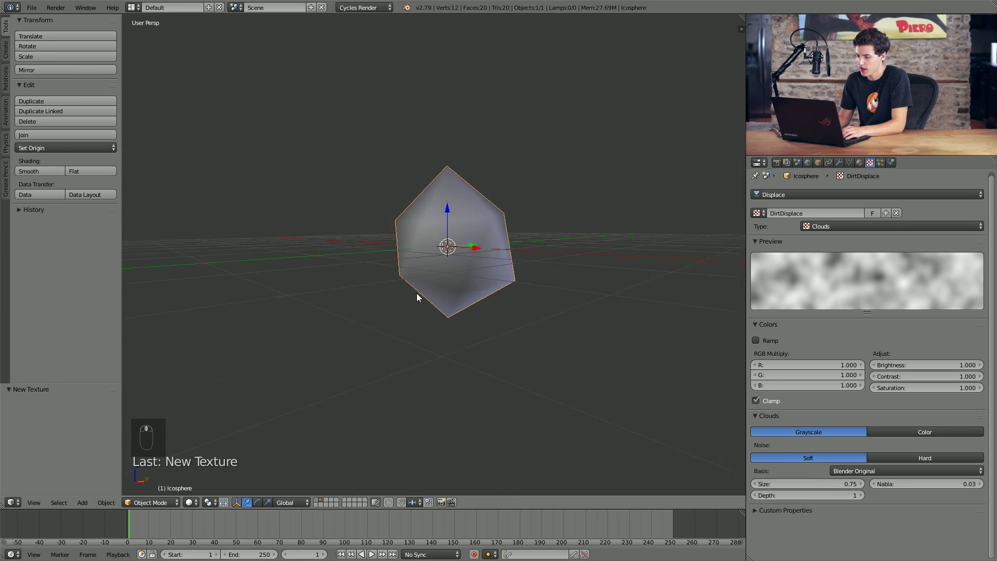
{"action": "left_click_drag", "start_coordinate": [516, 328], "coordinate": [839, 514]}
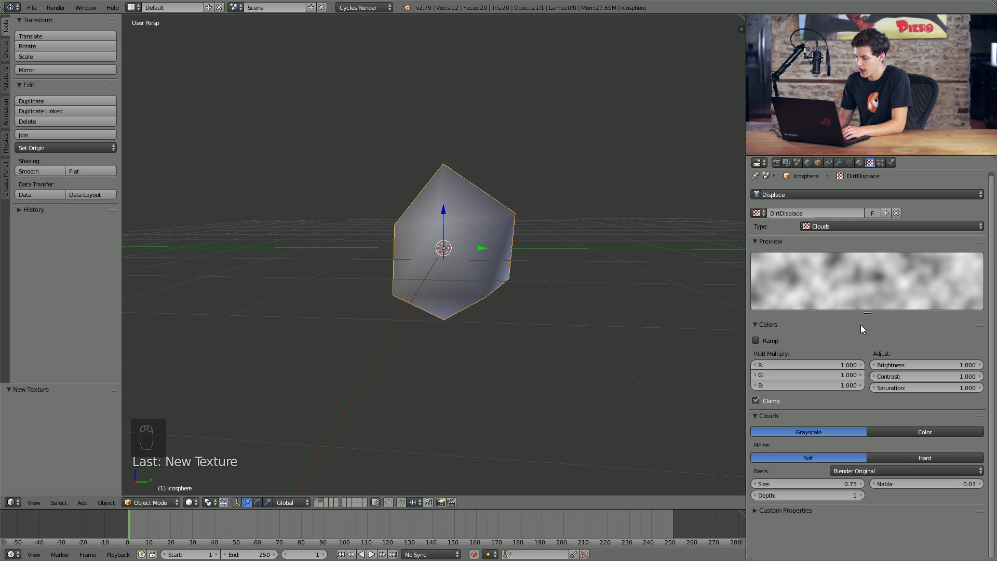
{"action": "left_click_drag", "start_coordinate": [758, 344], "coordinate": [790, 376]}
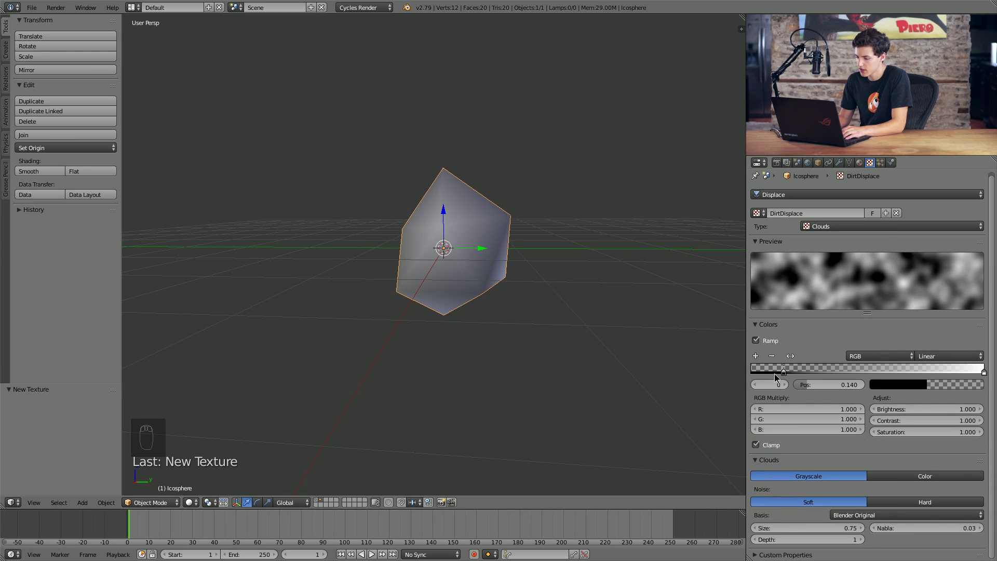
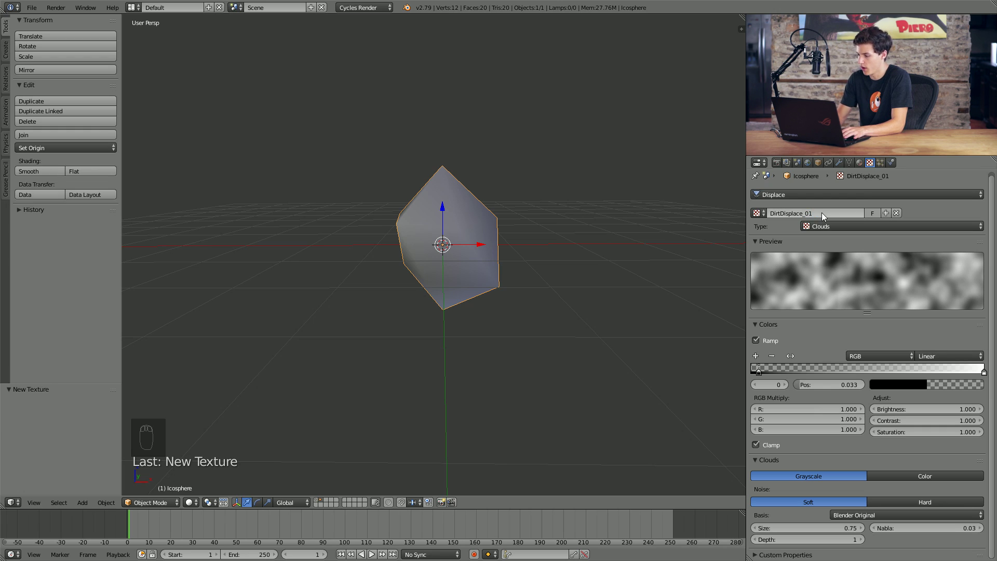
{"action": "left_click_drag", "start_coordinate": [846, 165], "coordinate": [869, 270]}
{"action": "left_click_drag", "start_coordinate": [837, 378], "coordinate": [876, 368]}
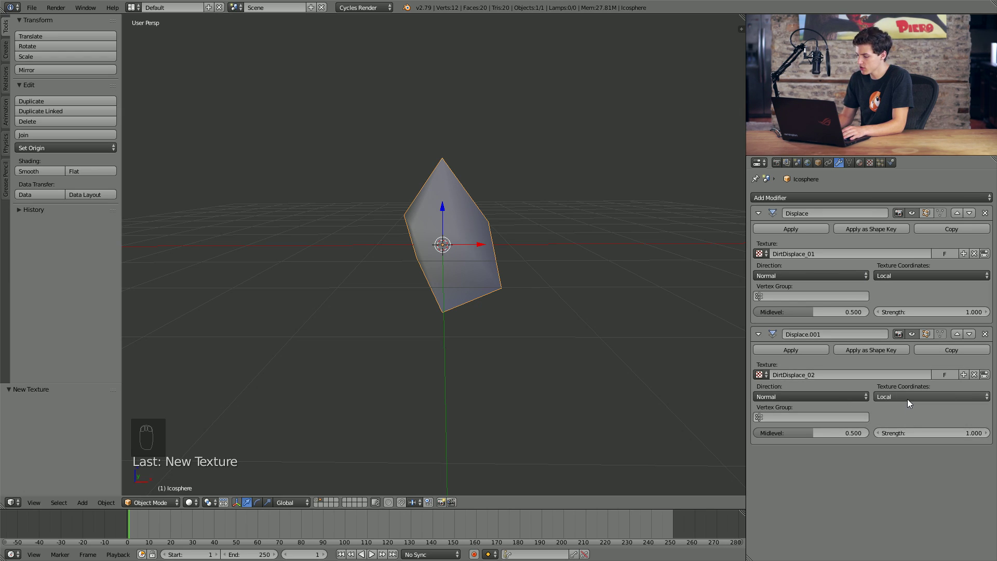
Step: Map both displacements in global coordinates and test-move the rock to confirm the texture shifts
{"action": "left_click_drag", "start_coordinate": [910, 402], "coordinate": [901, 402]}
{"action": "left_click_drag", "start_coordinate": [900, 275], "coordinate": [317, 269]}
{"action": "key", "text": "ctrl+z"}
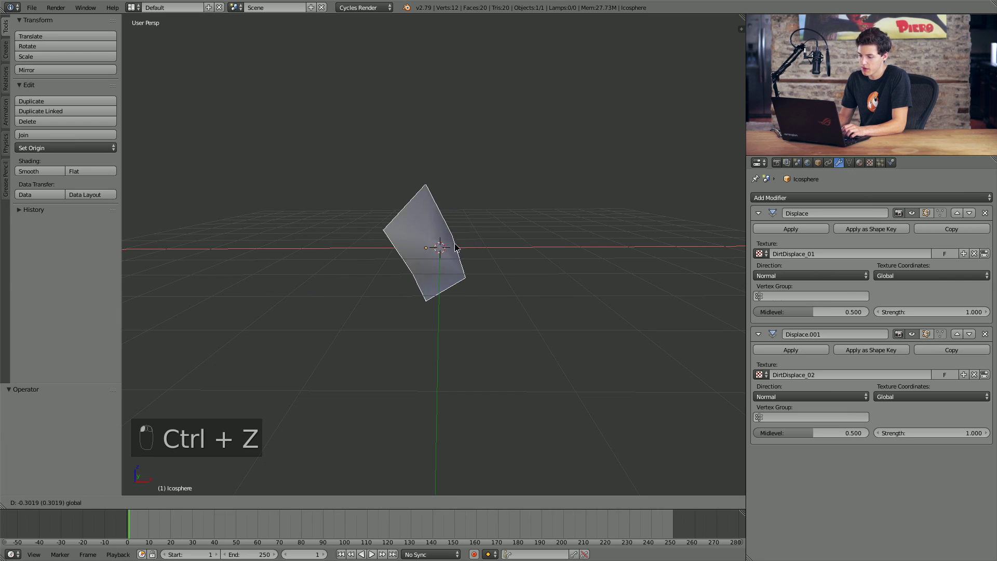
{"action": "left_click", "coordinate": [384, 252]}
{"action": "key", "text": "ctrl+z"}
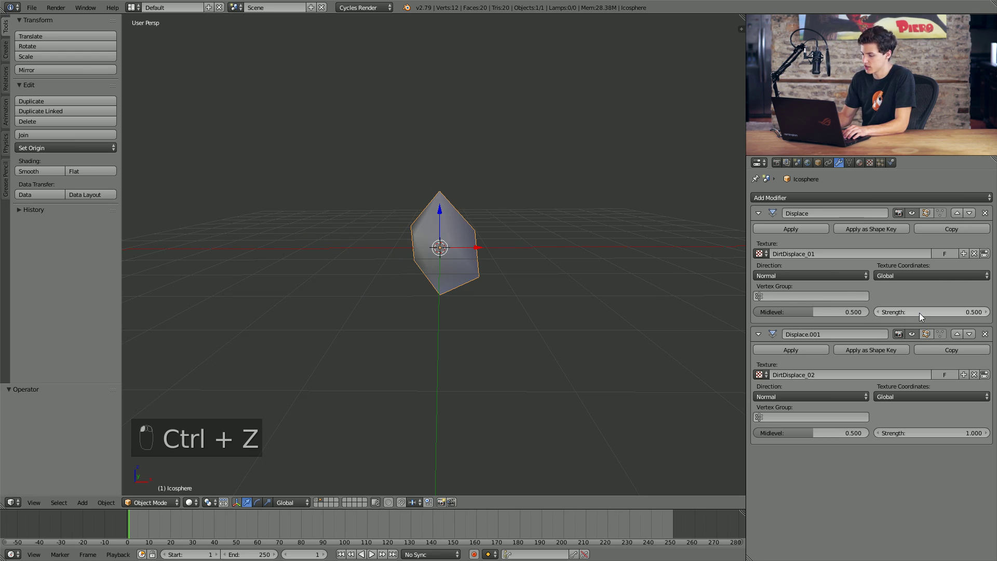
Step: Halve the first displacement strength to 0.5 and give the second displacement its own texture DirtDisplace_02
{"action": "left_click_drag", "start_coordinate": [475, 248], "coordinate": [403, 234]}
{"action": "key", "text": "ctrl+z"}
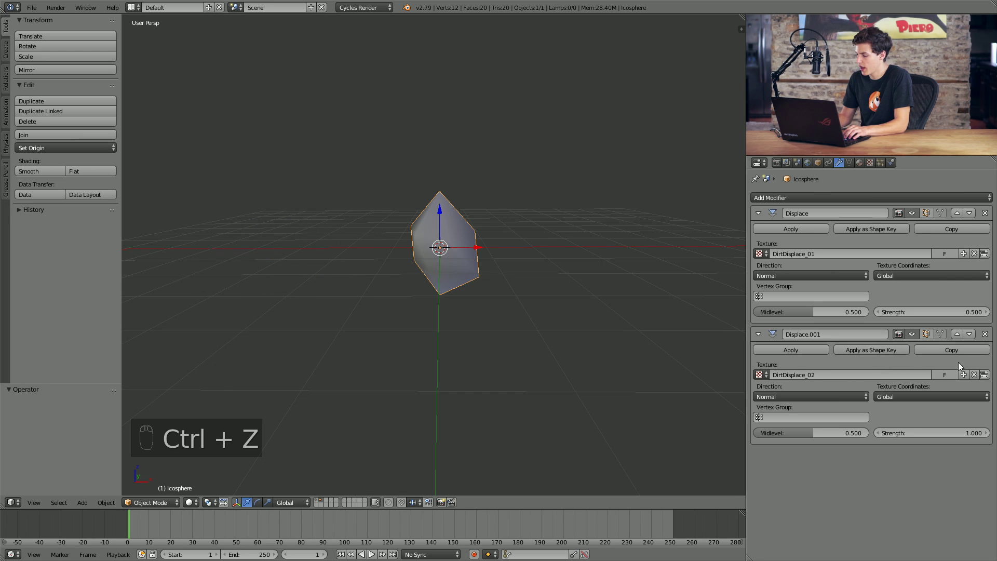
{"action": "left_click_drag", "start_coordinate": [986, 375], "coordinate": [822, 227]}
Step: Switch DirtDisplace_02 to a Voronoi pattern and test-move the rock to preview shape variation
{"action": "left_click_drag", "start_coordinate": [818, 228], "coordinate": [833, 190]}
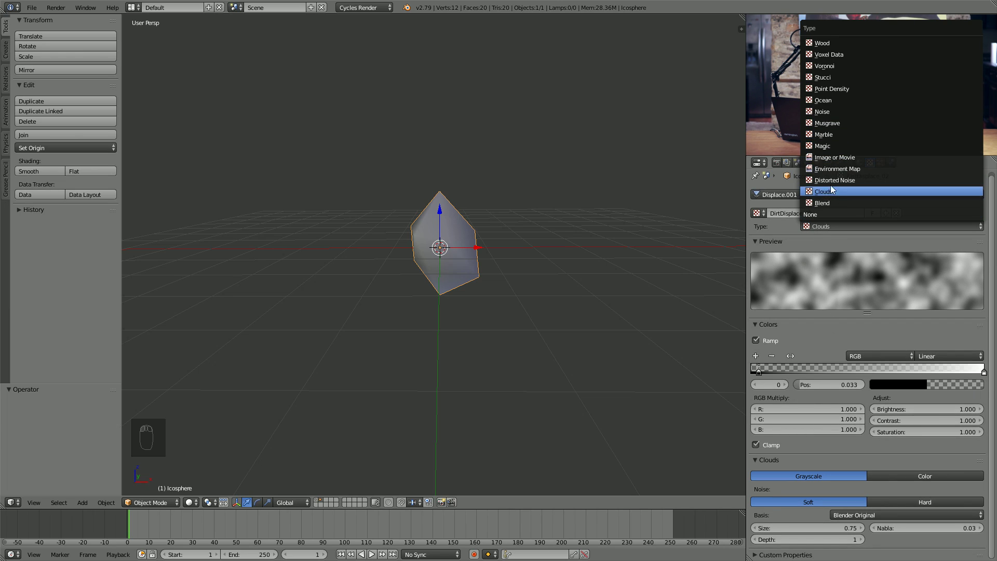
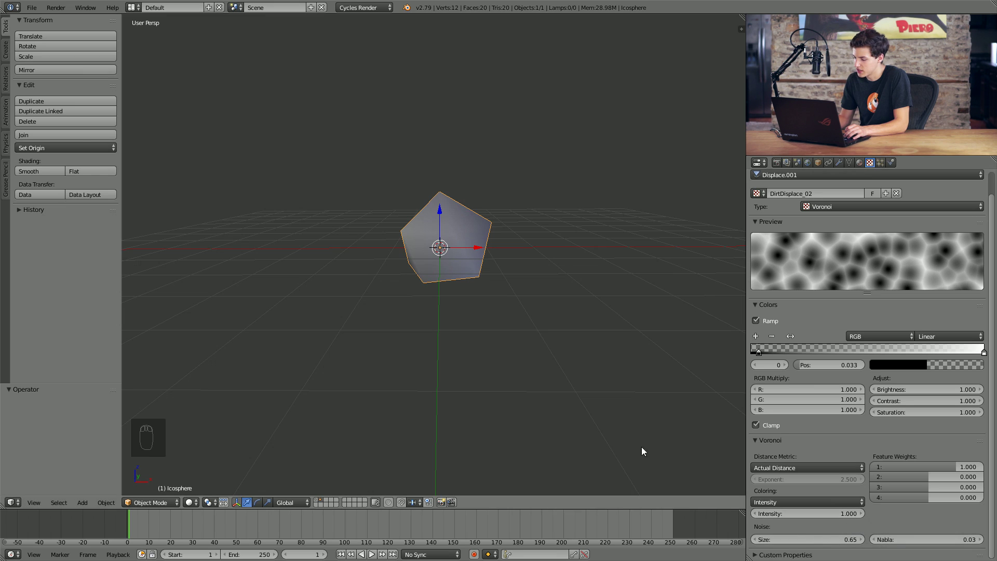
{"action": "middle_click", "coordinate": [507, 245]}
{"action": "left_click_drag", "start_coordinate": [476, 287], "coordinate": [487, 260]}
{"action": "left_click_drag", "start_coordinate": [487, 261], "coordinate": [346, 247]}
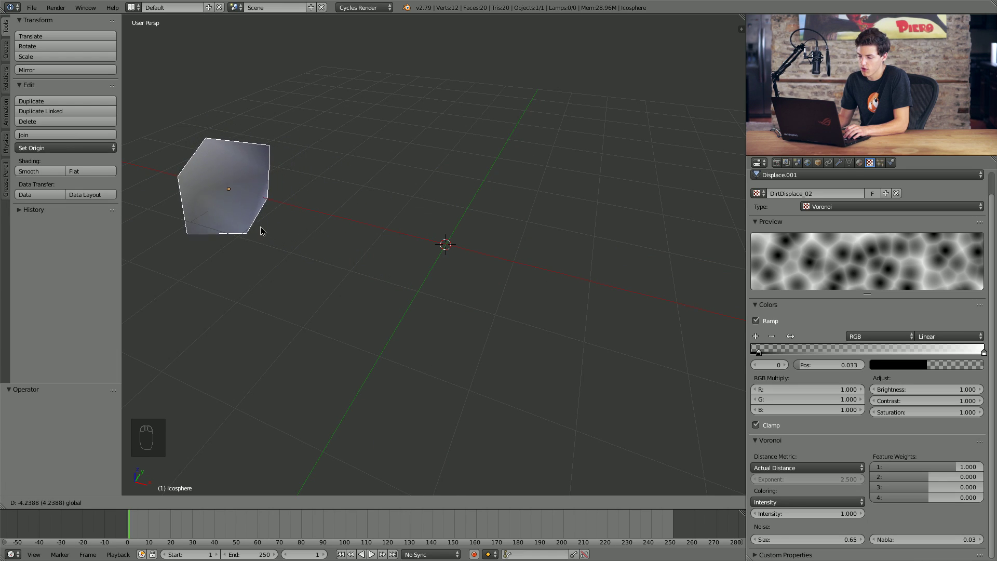
{"action": "key", "text": "ctrl+z"}
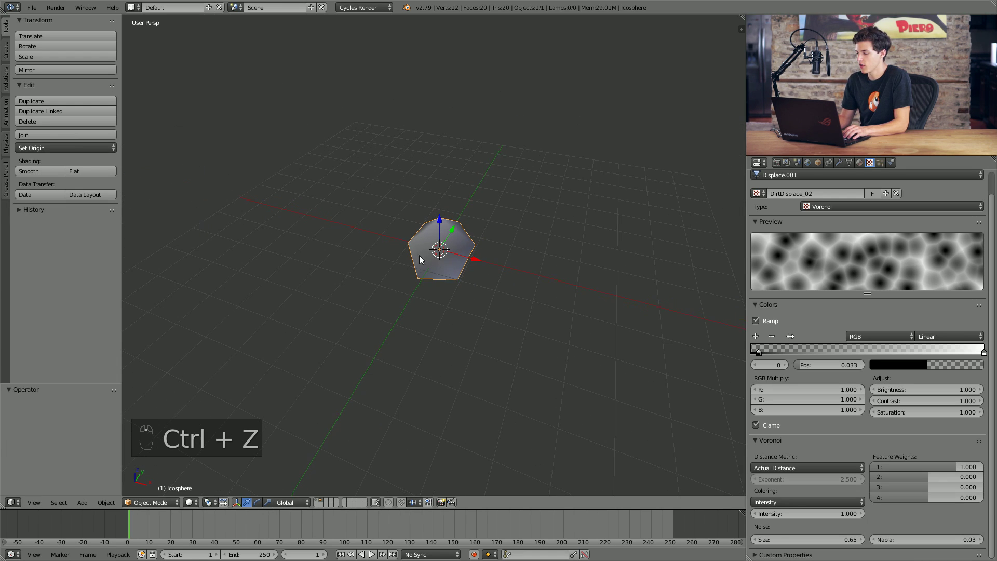
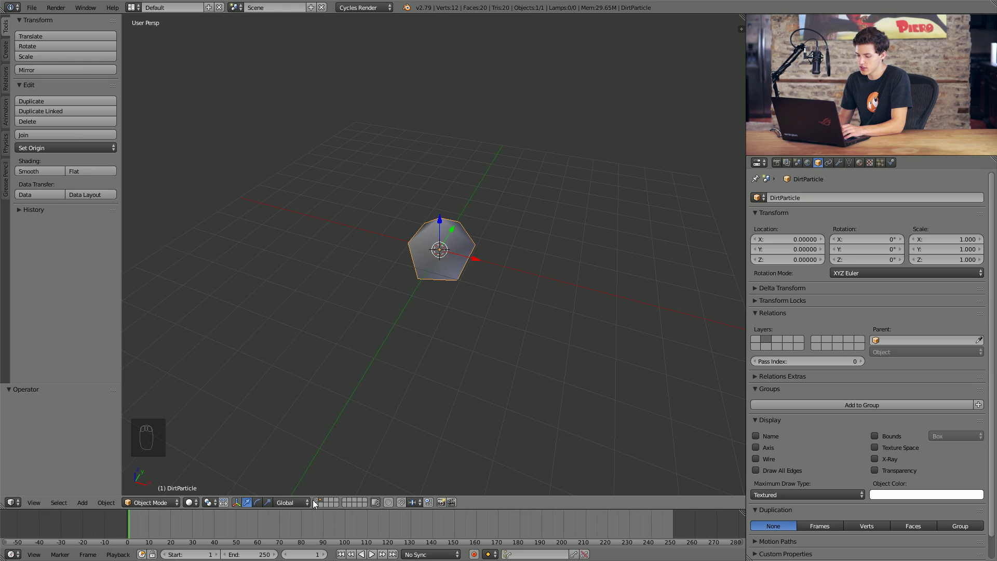
Step: On the terrain plane, set the DirtSmall hair particles to render as the DirtParticle rock object
{"action": "left_click_drag", "start_coordinate": [318, 502], "coordinate": [464, 259]}
{"action": "left_click_drag", "start_coordinate": [463, 260], "coordinate": [483, 166]}
{"action": "left_click_drag", "start_coordinate": [970, 407], "coordinate": [885, 162]}
{"action": "left_click_drag", "start_coordinate": [885, 161], "coordinate": [847, 400]}
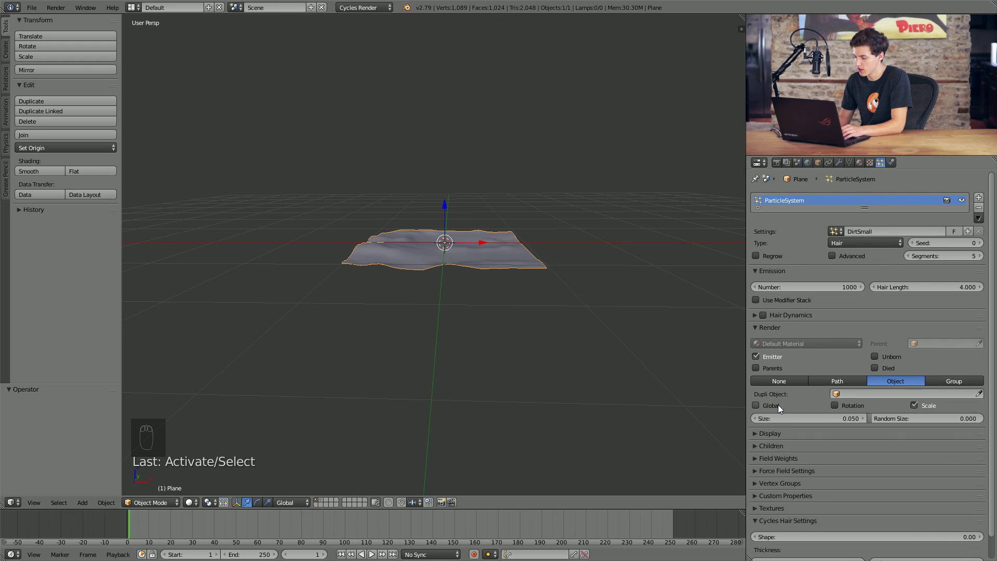
{"action": "left_click_drag", "start_coordinate": [896, 395], "coordinate": [610, 287]}
{"action": "middle_click", "coordinate": [610, 288]}
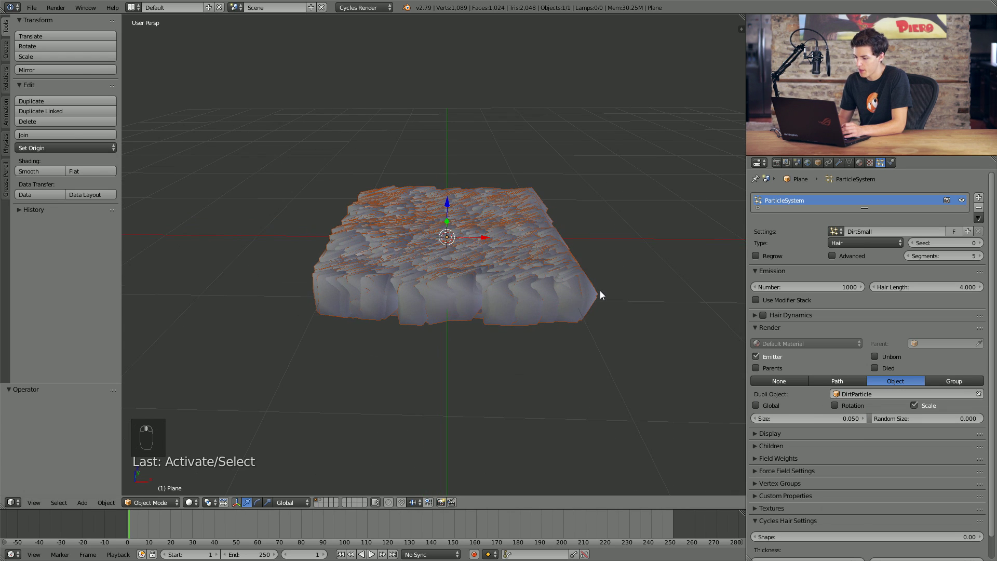
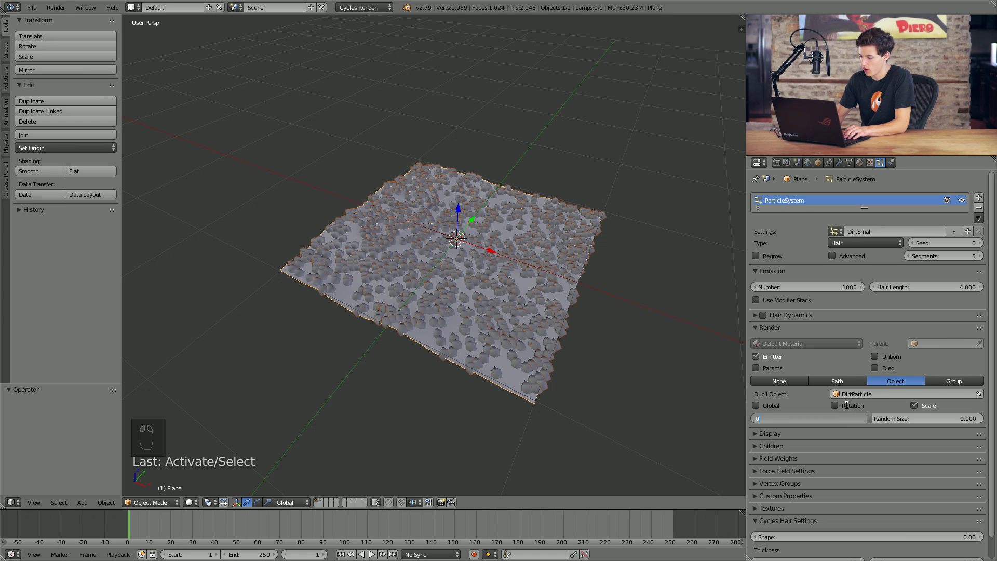
Step: Shrink the scattered rocks to size 0.002 with 0.9 random size variation
{"action": "middle_click", "coordinate": [384, 264]}
{"action": "middle_click", "coordinate": [471, 235]}
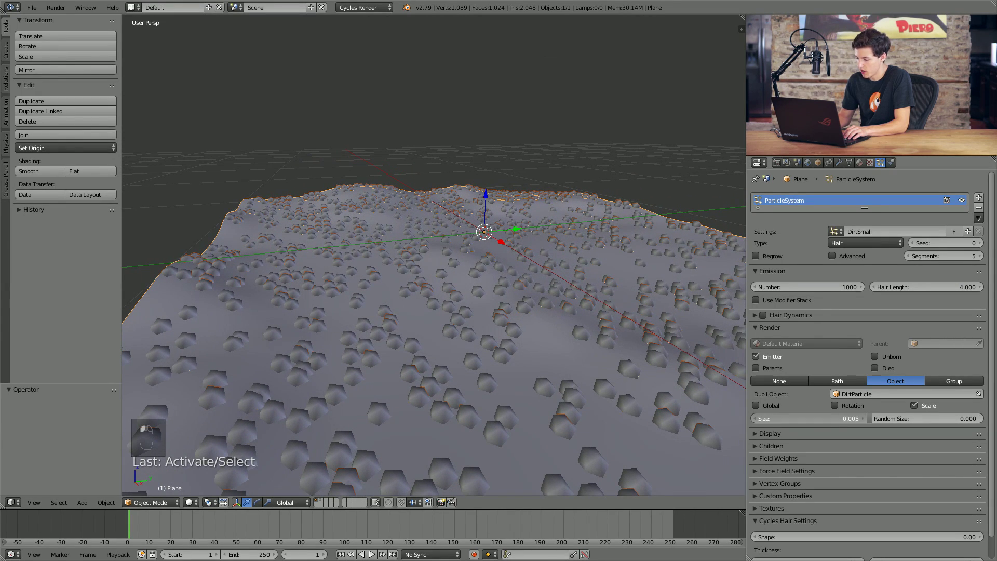
{"action": "key", "text": "KP_0"}
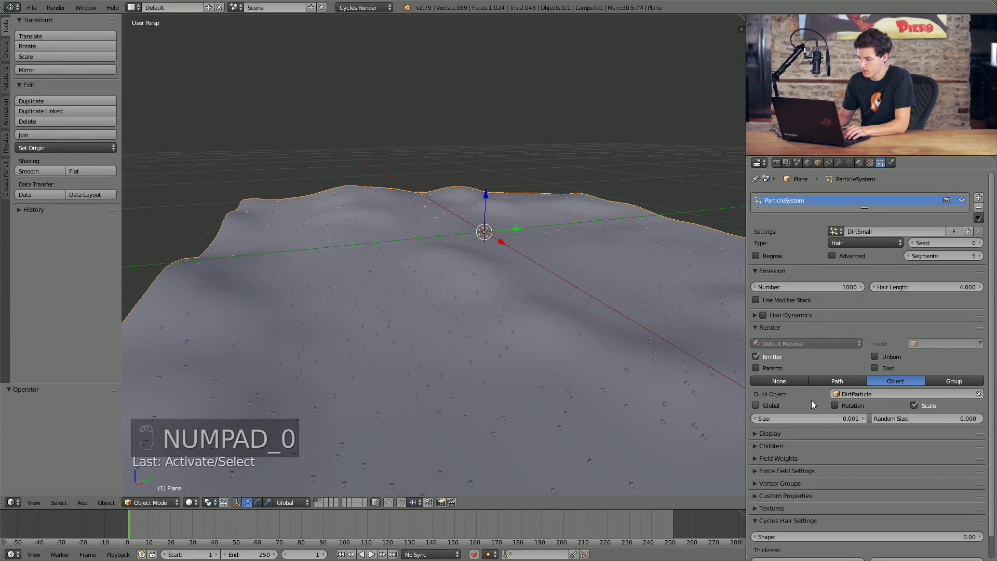
{"action": "key", "text": "KP_0"}
{"action": "middle_click", "coordinate": [802, 418]}
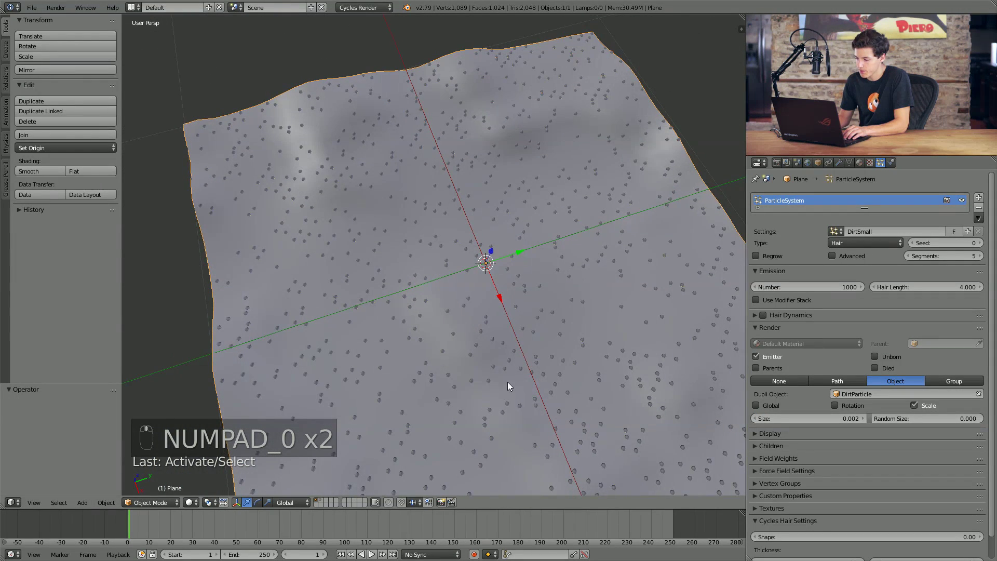
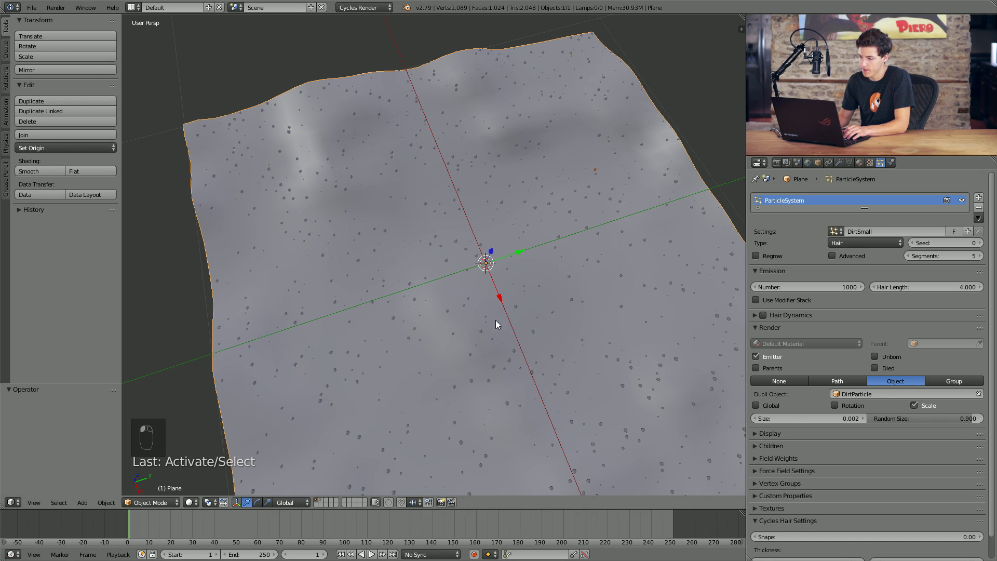
{"action": "left_click_drag", "start_coordinate": [487, 250], "coordinate": [496, 254]}
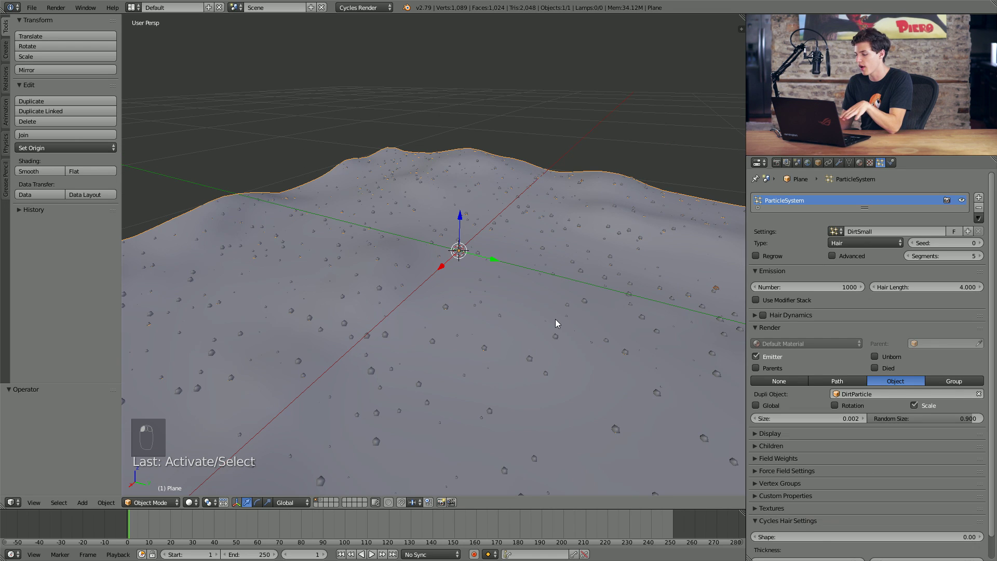
{"action": "middle_click", "coordinate": [521, 348]}
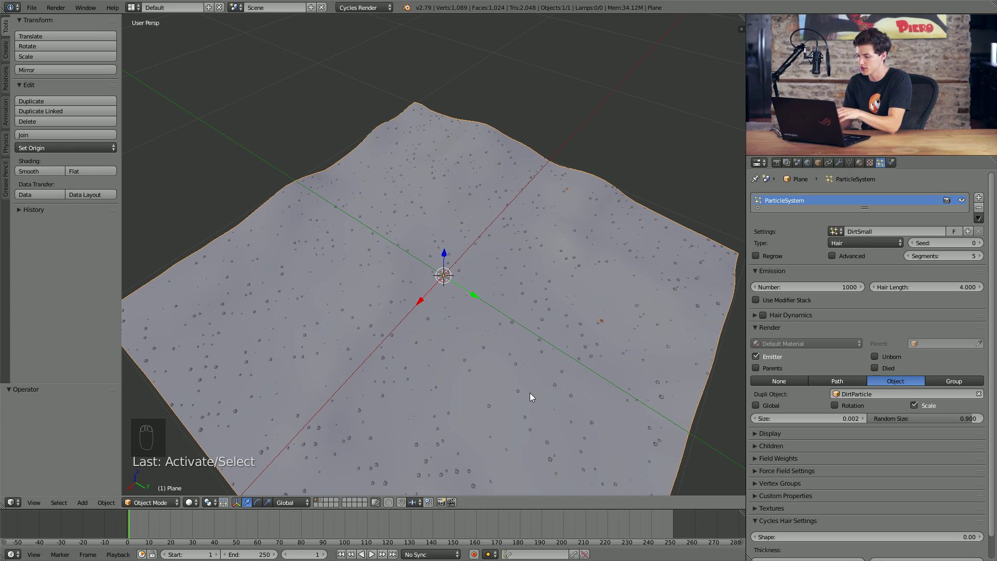
Step: Enable Advanced emission, switch distribution from Jittered to Random with 50000 pebbles, and check the ground
{"action": "left_click_drag", "start_coordinate": [523, 304], "coordinate": [511, 318]}
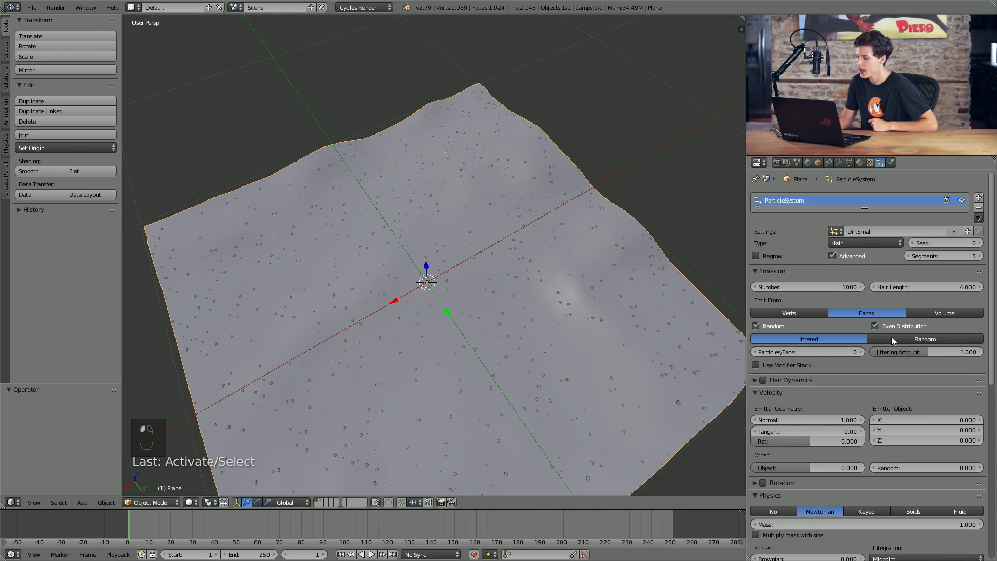
{"action": "left_click_drag", "start_coordinate": [897, 344], "coordinate": [889, 340]}
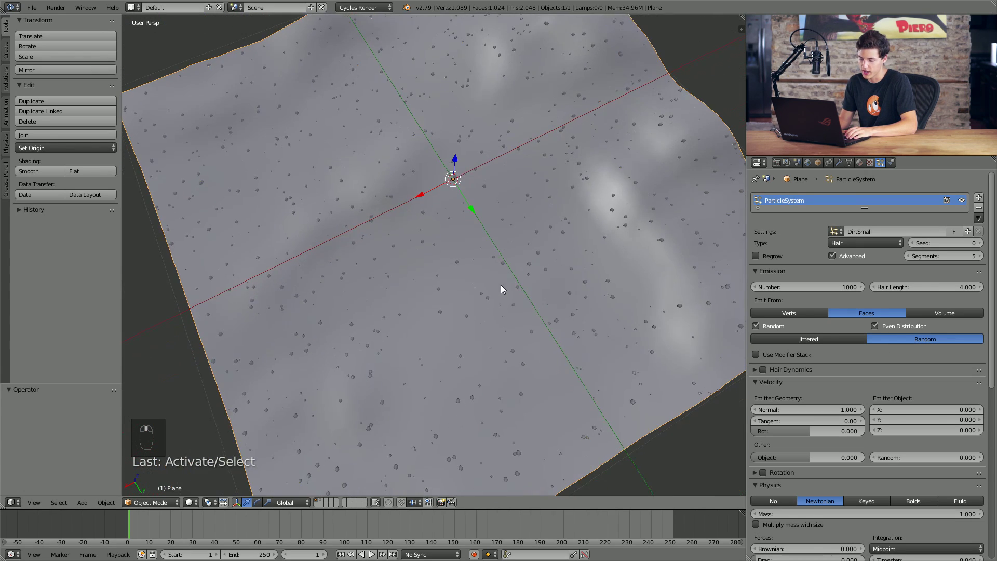
{"action": "middle_click", "coordinate": [499, 300]}
{"action": "left_click_drag", "start_coordinate": [498, 295], "coordinate": [457, 339]}
{"action": "middle_click", "coordinate": [469, 336]}
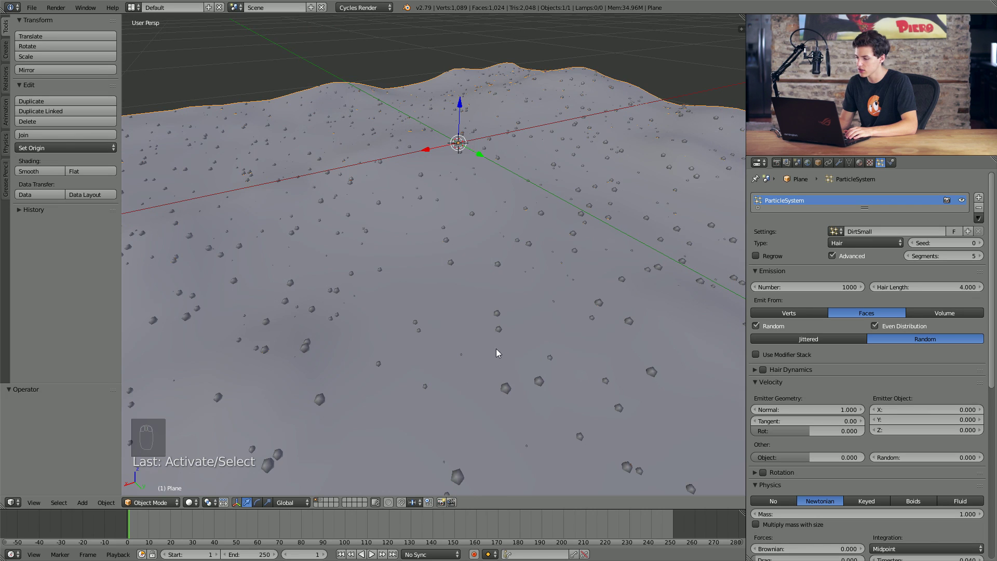
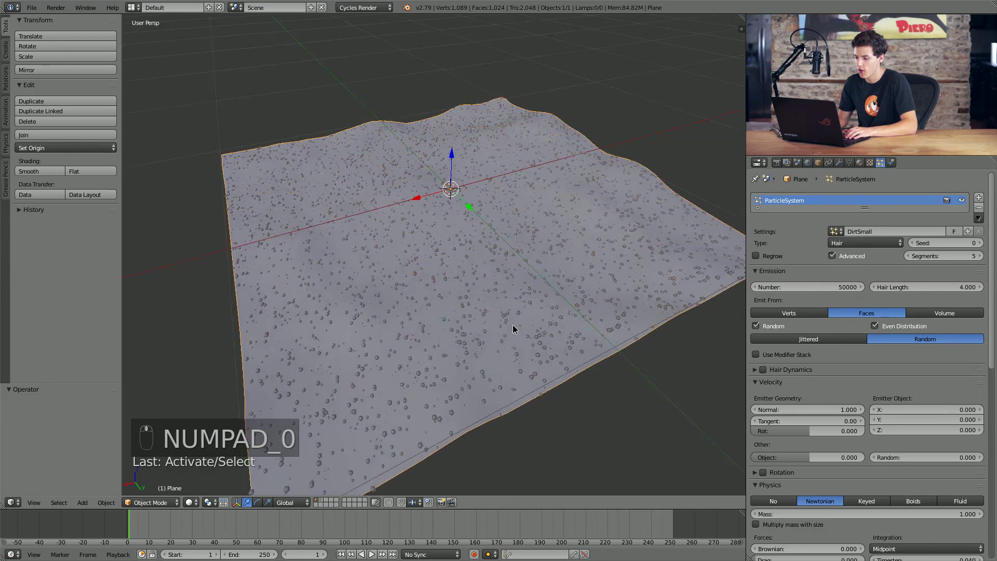
Step: Raise the DirtSmall emission Number to 100000 pebbles
{"action": "middle_click", "coordinate": [546, 271]}
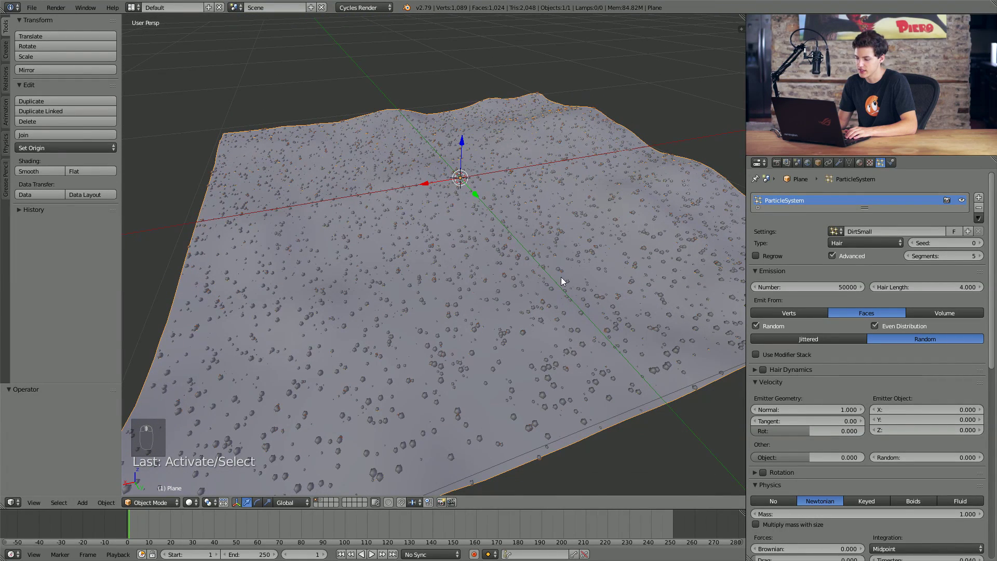
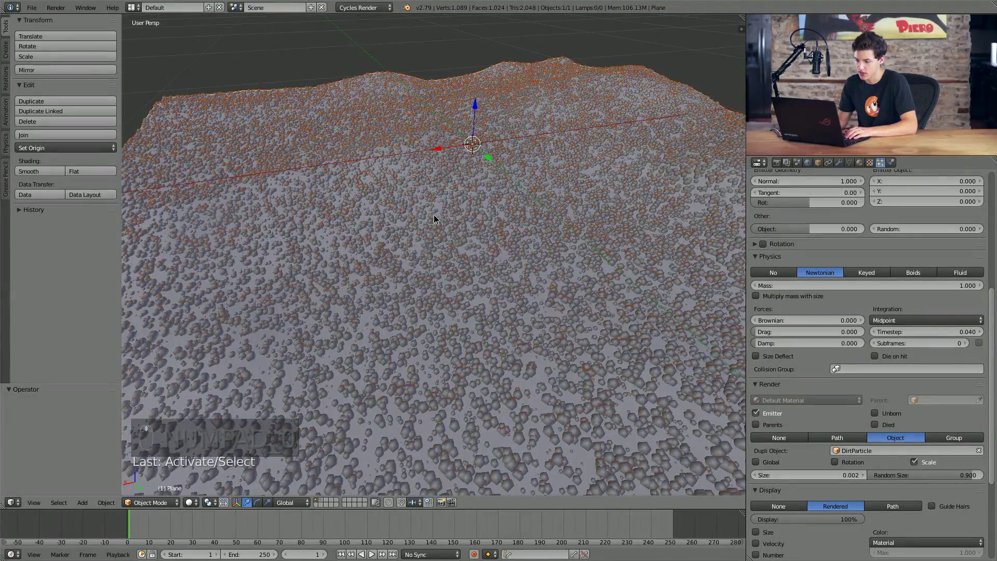
{"action": "middle_click", "coordinate": [426, 217]}
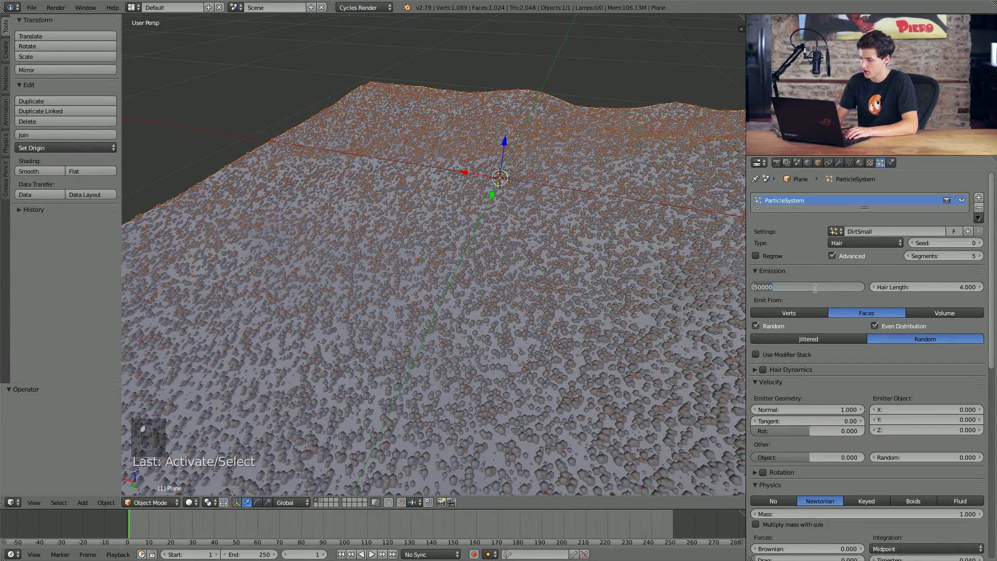
{"action": "key", "text": "KP_0"}
{"action": "key", "text": "KP_0"}
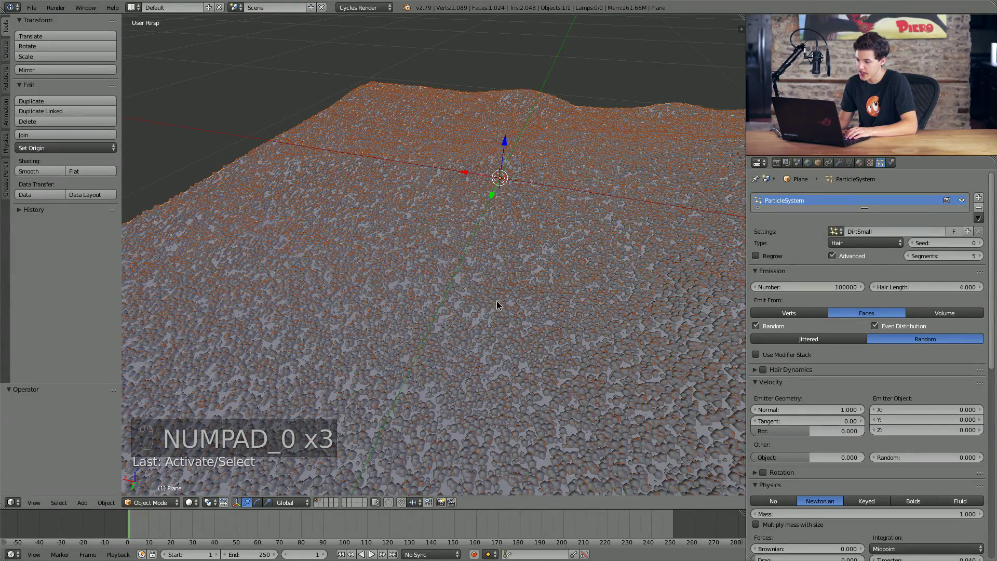
Step: Lower the Display percentage so only a small share of pebbles draws in the viewport
{"action": "left_click_drag", "start_coordinate": [509, 295], "coordinate": [562, 343]}
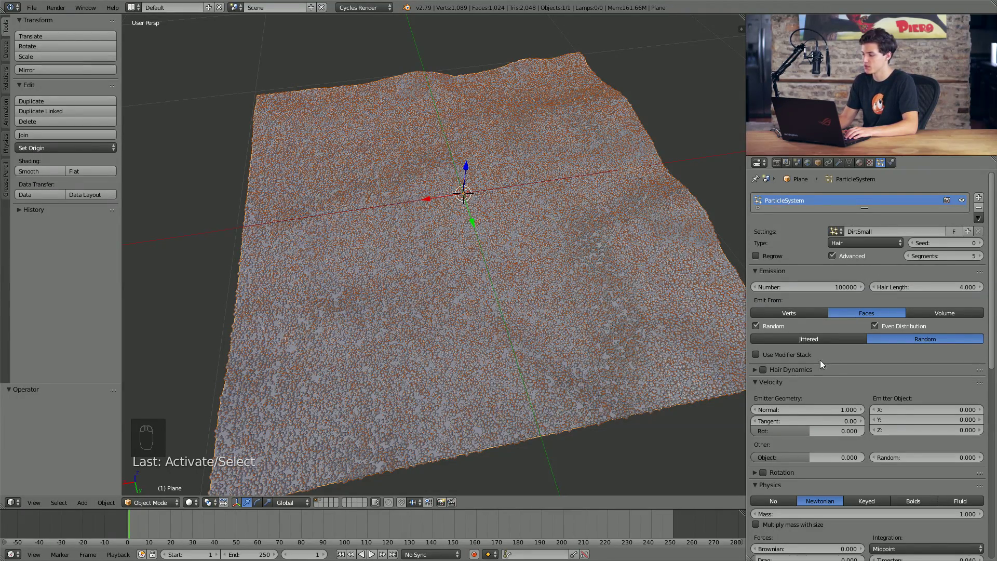
{"action": "left_click_drag", "start_coordinate": [840, 388], "coordinate": [798, 418]}
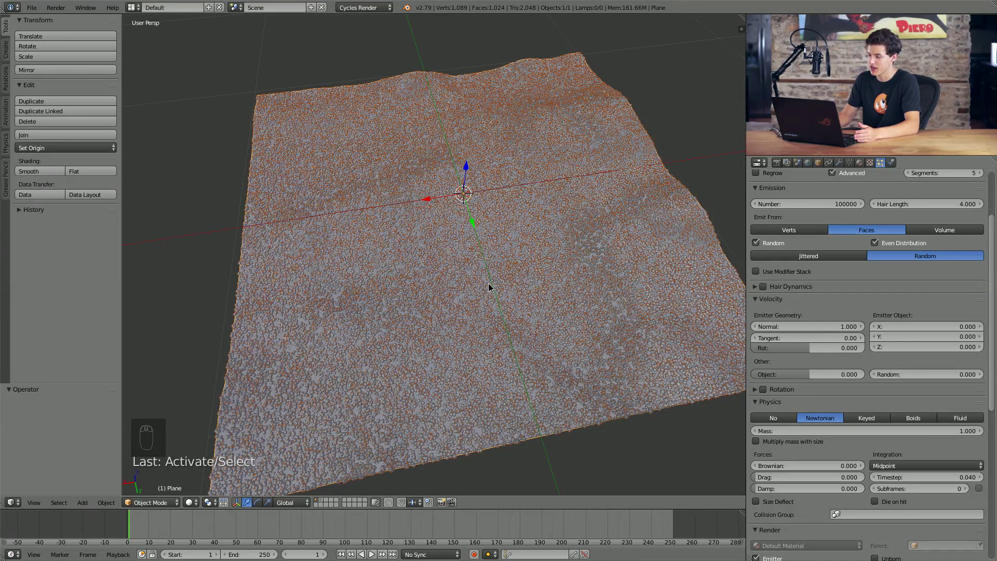
{"action": "left_click_drag", "start_coordinate": [493, 283], "coordinate": [545, 268]}
{"action": "left_click_drag", "start_coordinate": [540, 275], "coordinate": [818, 525]}
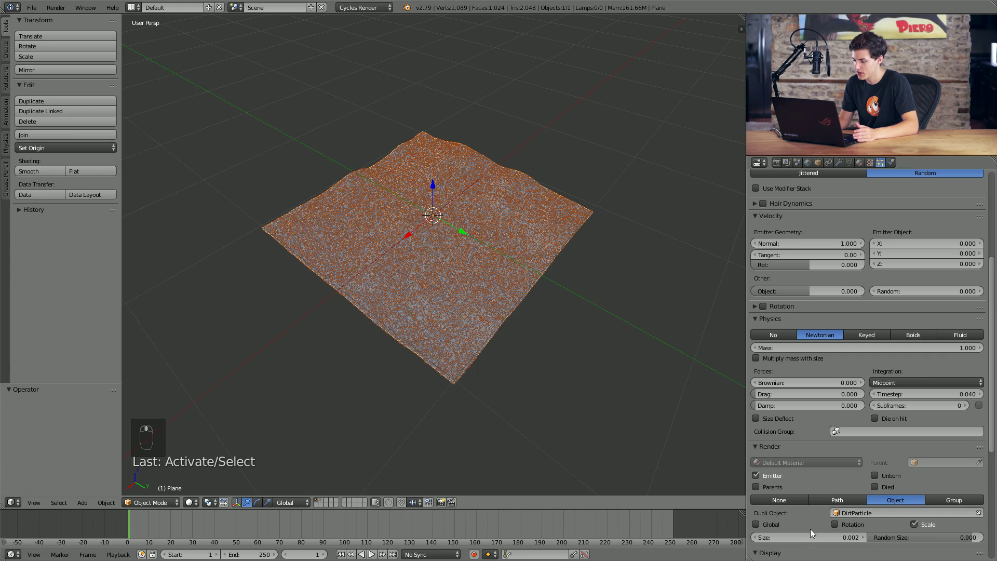
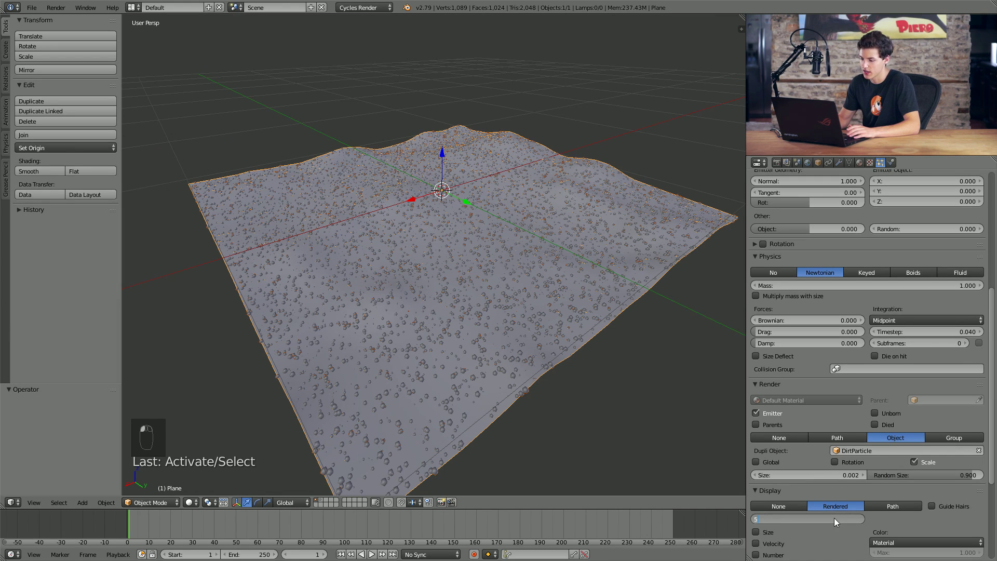
Step: Keep Display at 5% and add a second particle system with new settings named DirtBig
{"action": "left_click_drag", "start_coordinate": [417, 294], "coordinate": [448, 282]}
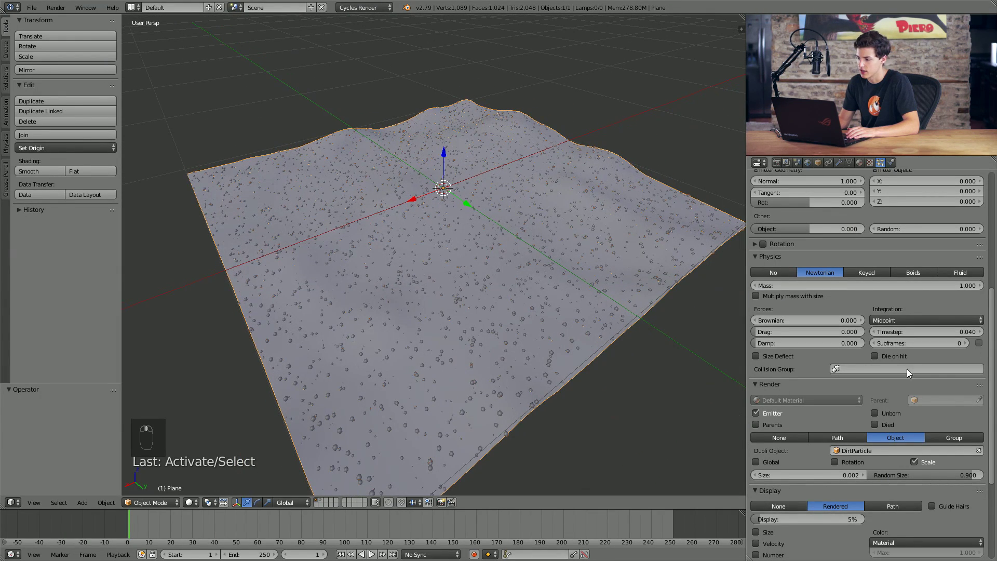
{"action": "left_click_drag", "start_coordinate": [962, 424], "coordinate": [943, 409]}
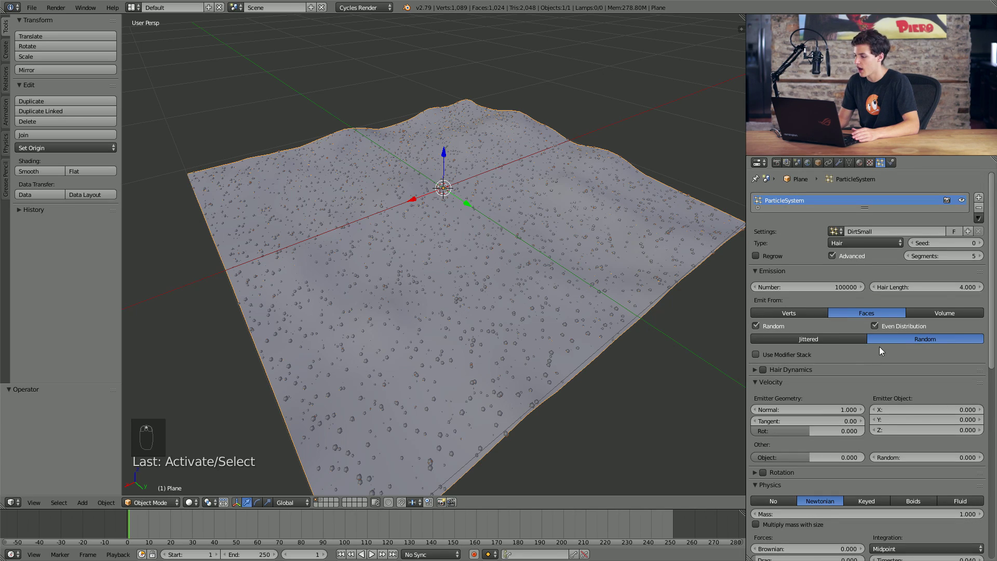
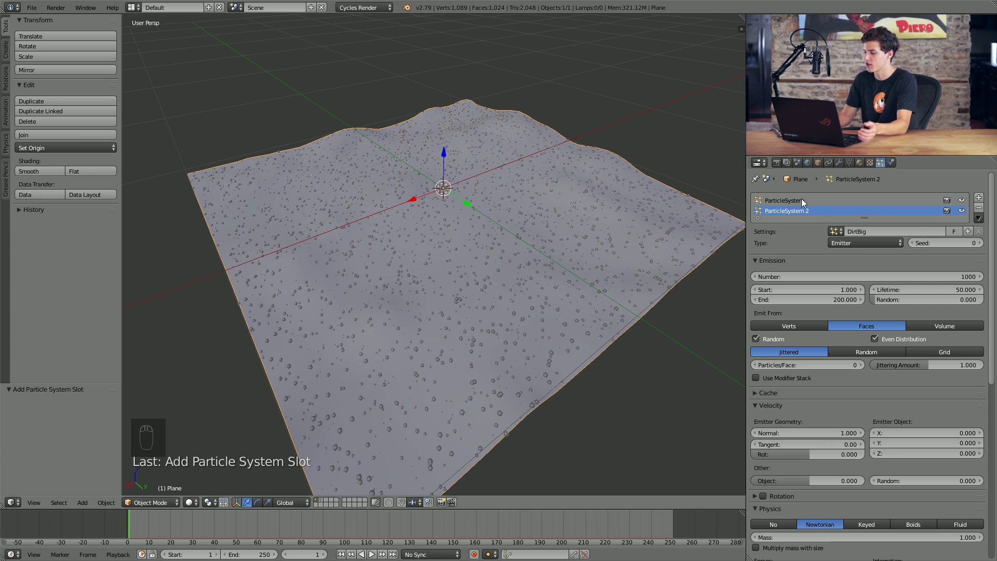
Step: Set DirtBig's Type to Hair and switch to the layer holding the small rock object
{"action": "left_click_drag", "start_coordinate": [853, 247], "coordinate": [845, 224]}
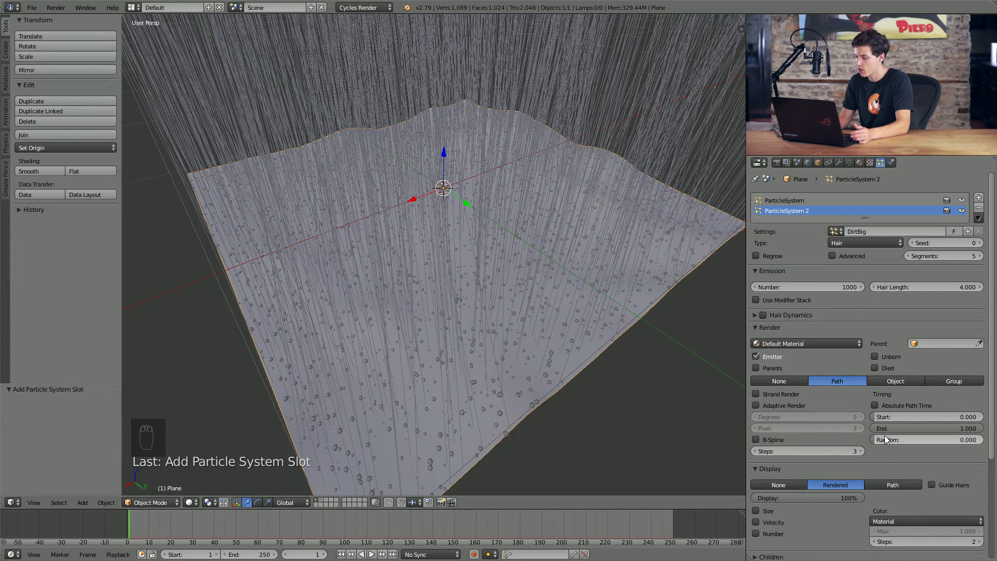
{"action": "left_click_drag", "start_coordinate": [906, 385], "coordinate": [325, 503]}
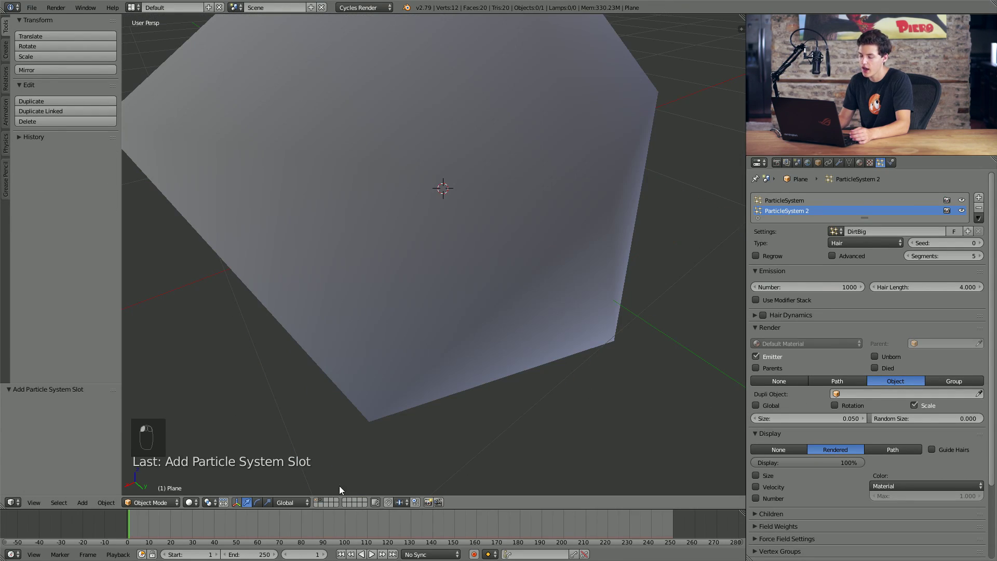
{"action": "left_click_drag", "start_coordinate": [489, 290], "coordinate": [454, 276]}
Step: Add a more subdivided Ico Sphere and move it beside the DirtParticle rock
{"action": "key", "text": "shift+a"}
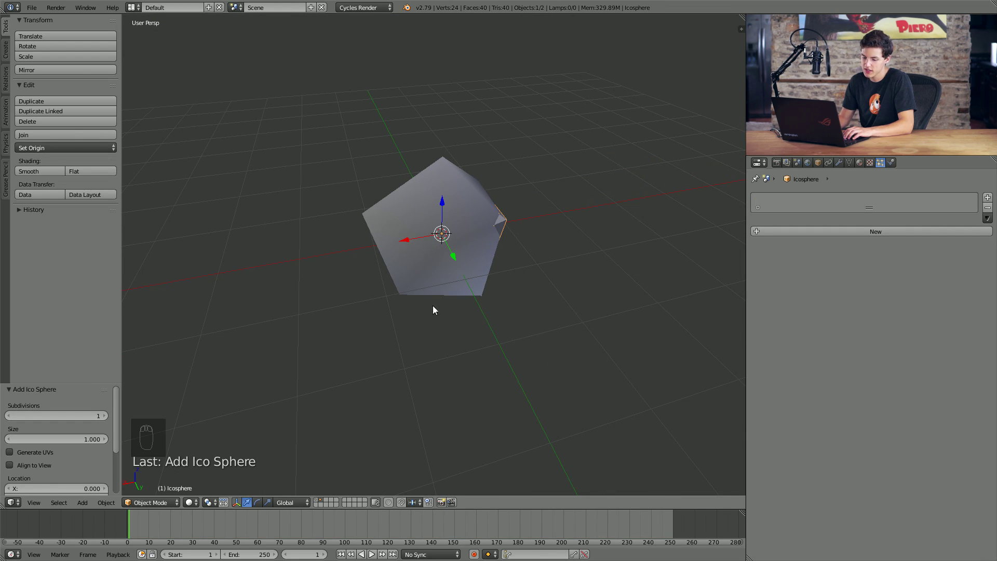
{"action": "left_click_drag", "start_coordinate": [107, 419], "coordinate": [499, 343]}
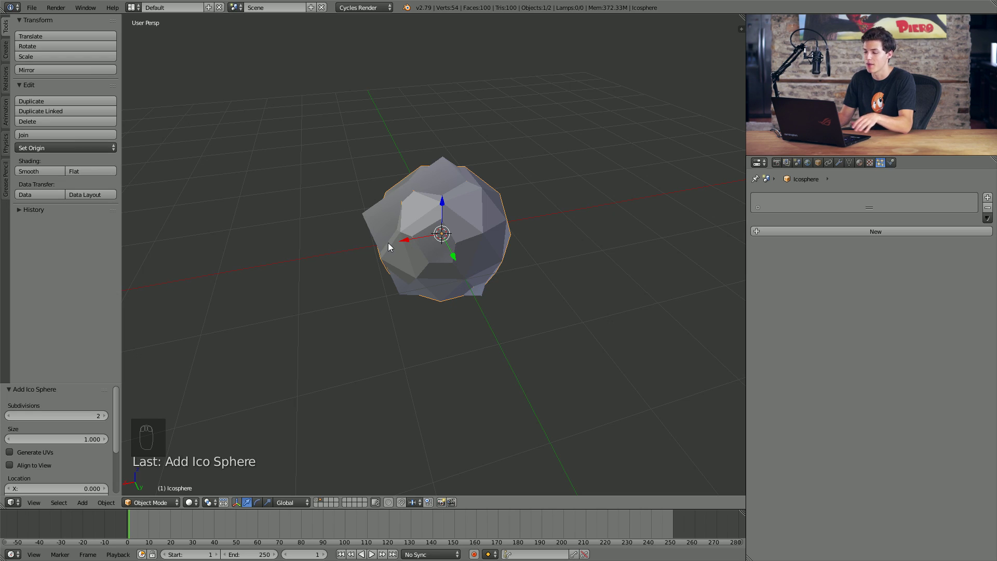
{"action": "left_click_drag", "start_coordinate": [411, 242], "coordinate": [371, 226]}
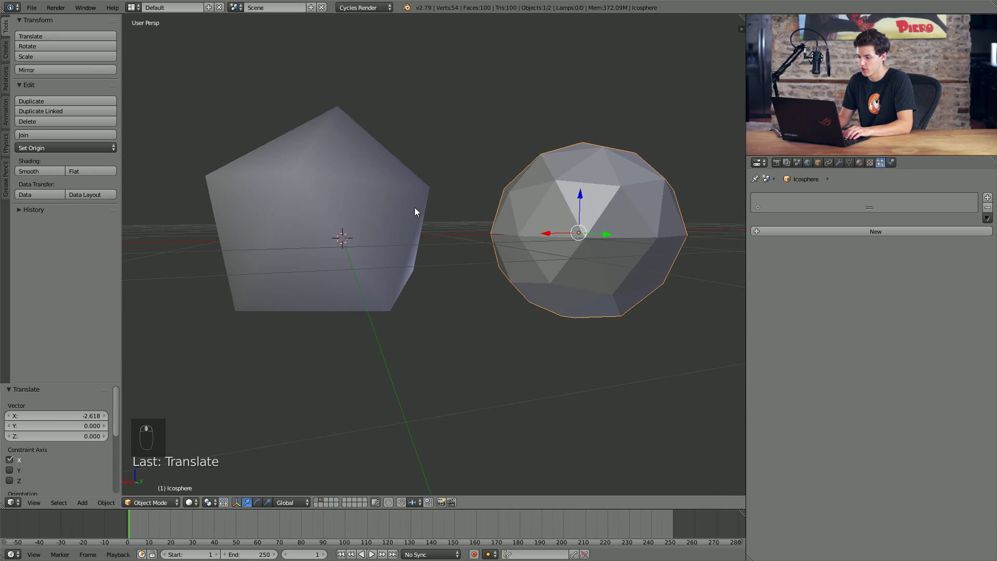
{"action": "left_click_drag", "start_coordinate": [410, 233], "coordinate": [471, 269]}
{"action": "left_click_drag", "start_coordinate": [466, 280], "coordinate": [451, 261]}
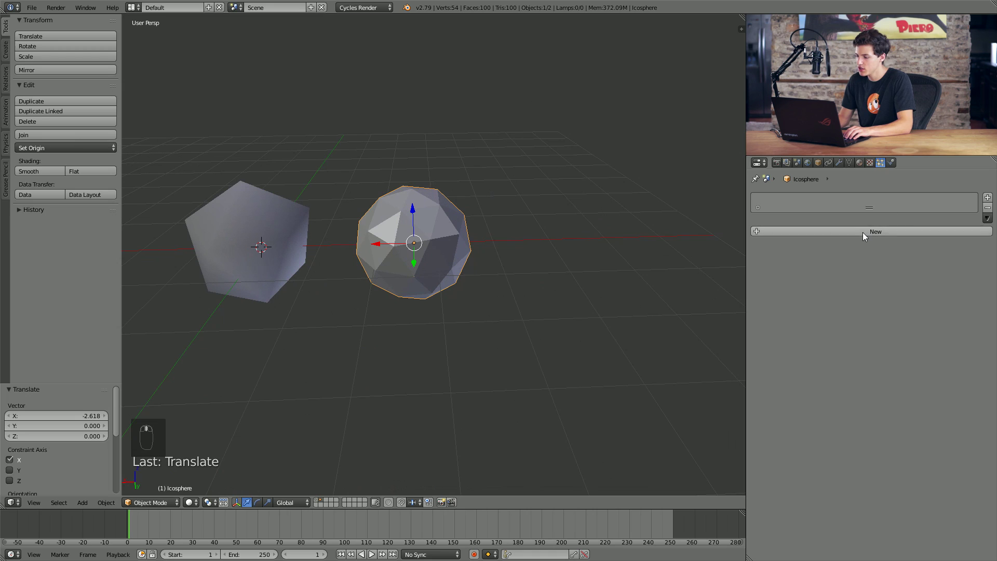
Step: Add Displace modifiers with Clouds texture BigDirtDisplace and Voronoi texture BigDirtDisplace2 on Global coordinates
{"action": "left_click_drag", "start_coordinate": [826, 203], "coordinate": [870, 269]}
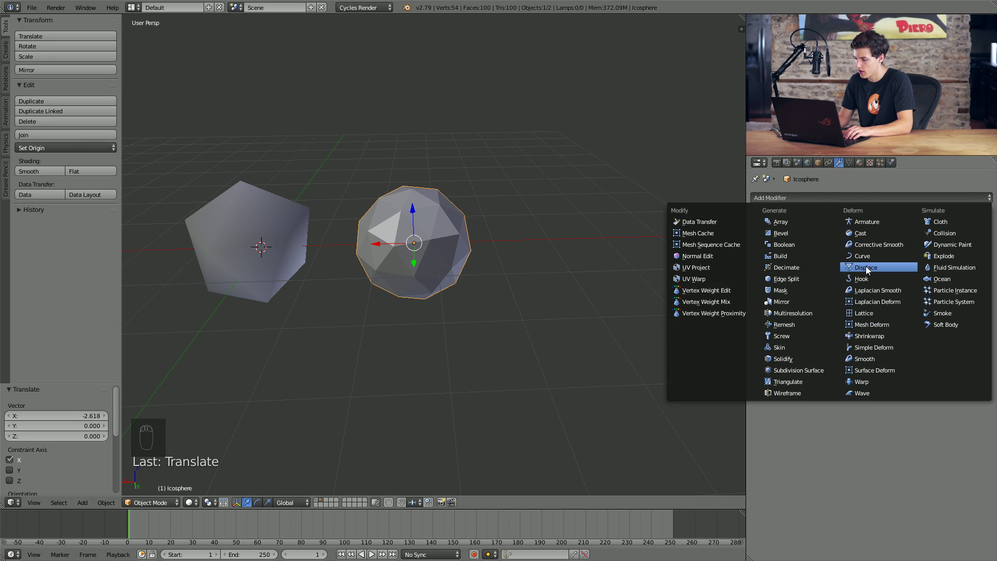
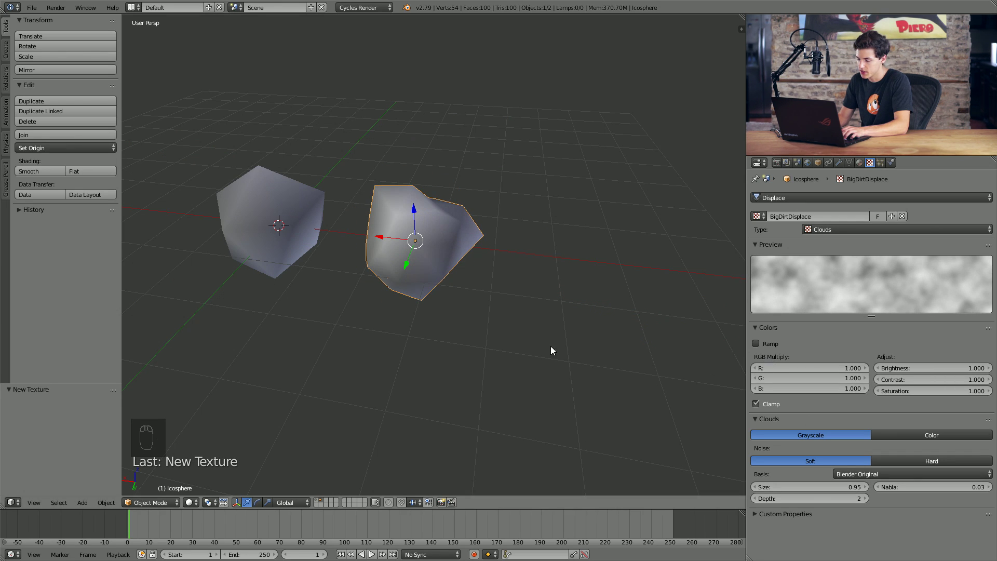
{"action": "left_click_drag", "start_coordinate": [558, 347], "coordinate": [567, 369]}
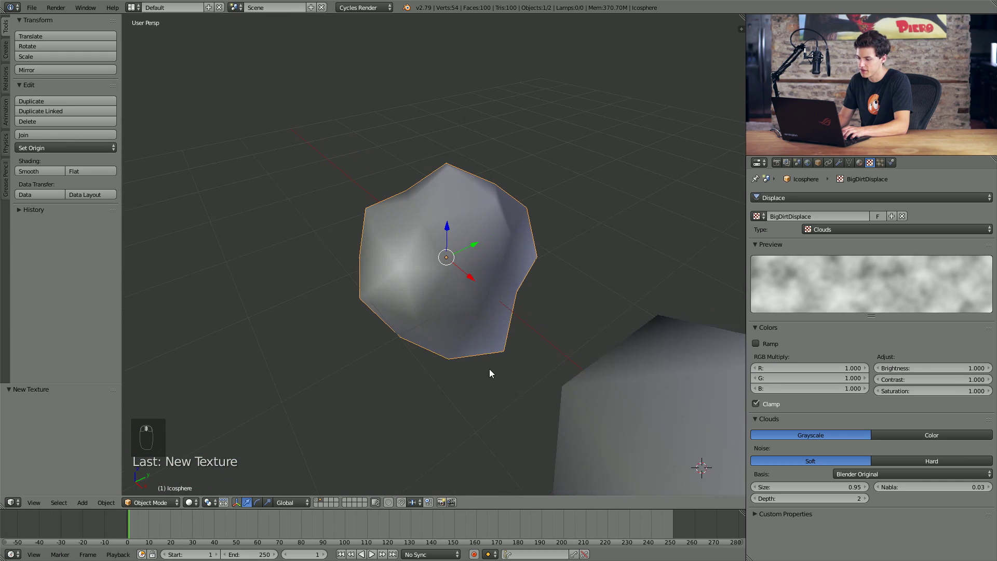
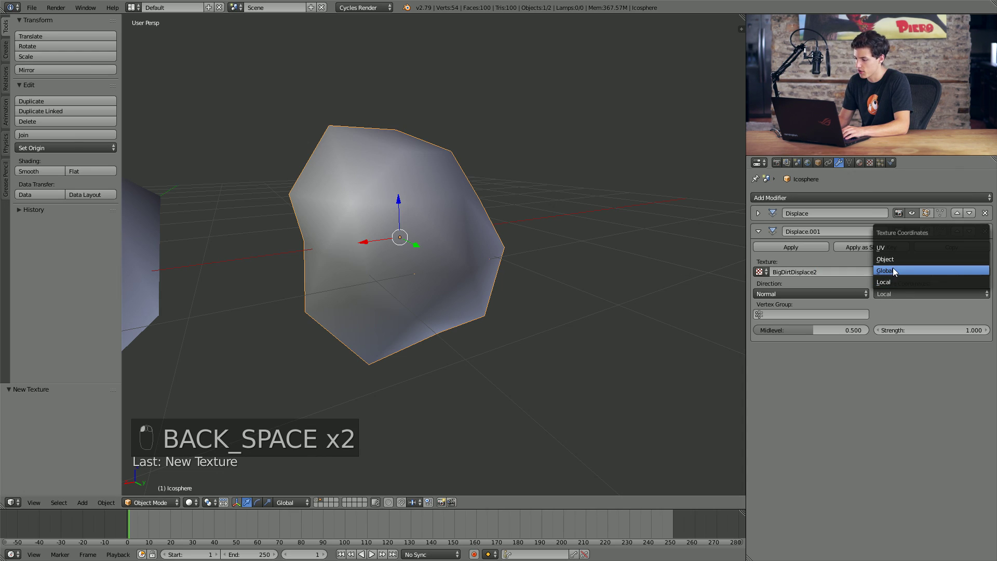
{"action": "left_click_drag", "start_coordinate": [938, 347], "coordinate": [819, 338]}
{"action": "left_click_drag", "start_coordinate": [845, 231], "coordinate": [856, 74]}
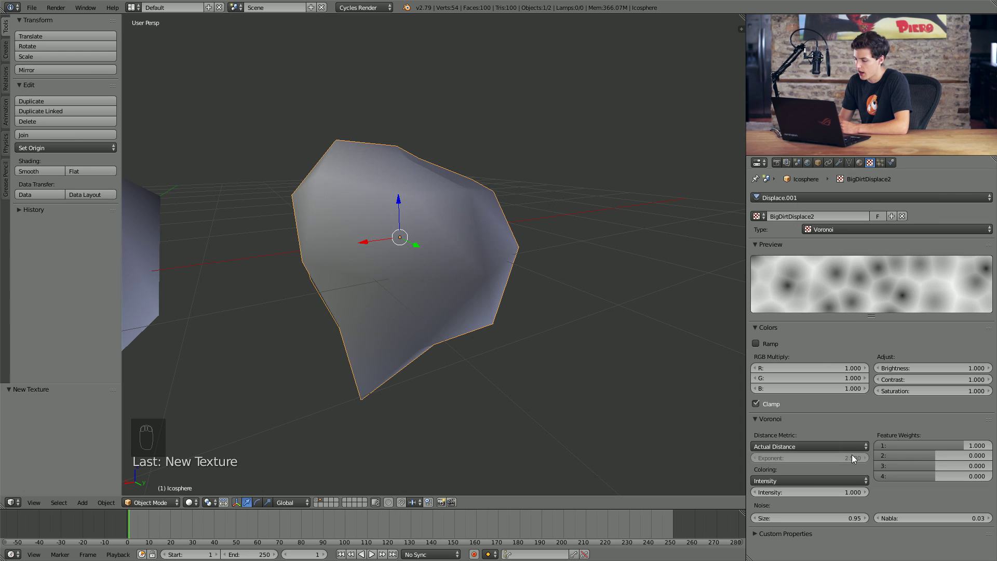
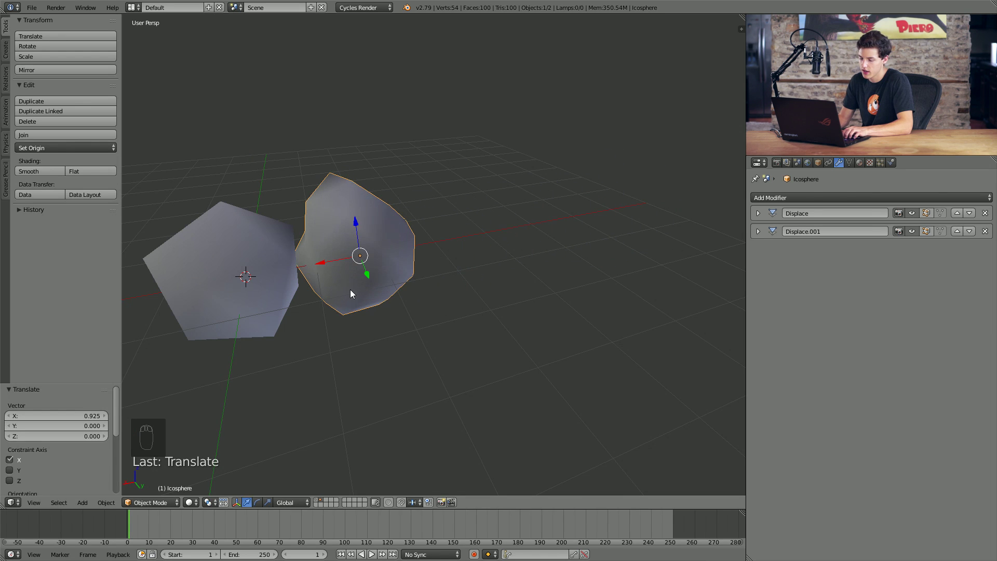
Step: Rename the rock DirtParticleBig and render ParticleSystem 2 as Object using DirtParticleBig as dupli object
{"action": "key", "text": "ctrl+z"}
{"action": "left_click_drag", "start_coordinate": [502, 340], "coordinate": [427, 400]}
{"action": "left_click_drag", "start_coordinate": [405, 456], "coordinate": [393, 364]}
{"action": "left_click_drag", "start_coordinate": [393, 364], "coordinate": [579, 244]}
{"action": "left_click_drag", "start_coordinate": [579, 244], "coordinate": [761, 253]}
{"action": "left_click_drag", "start_coordinate": [761, 253], "coordinate": [883, 164]}
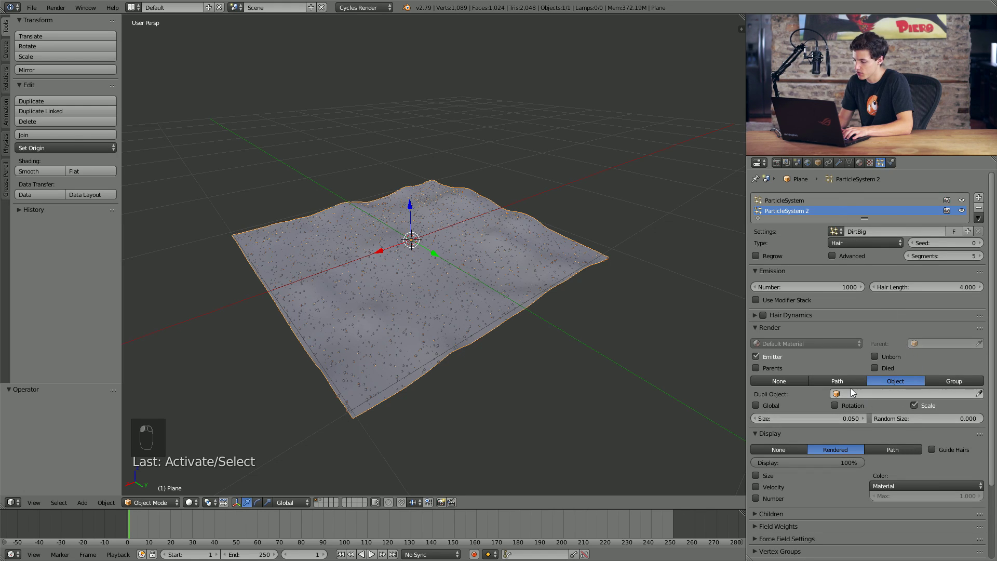
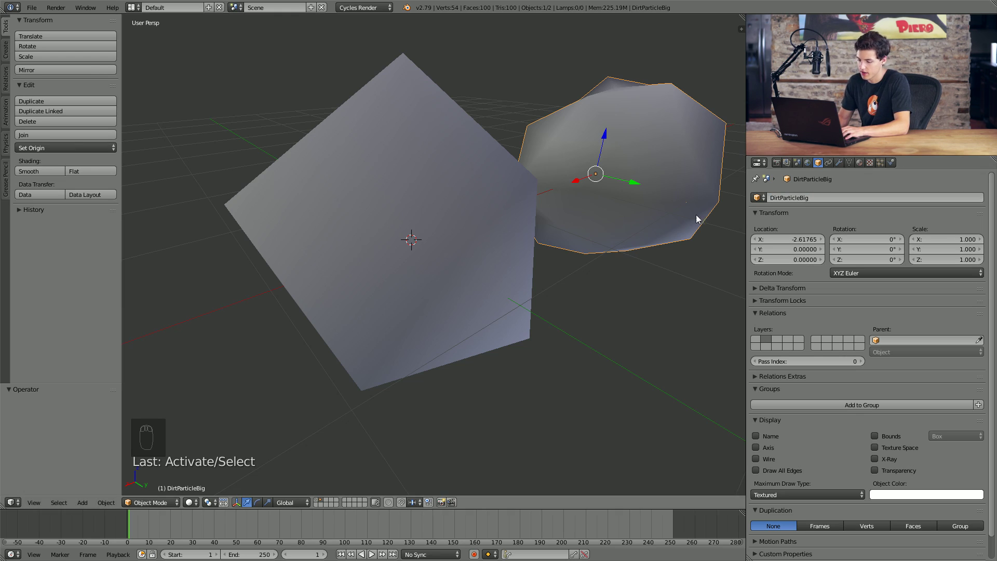
{"action": "left_click_drag", "start_coordinate": [321, 500], "coordinate": [470, 258]}
{"action": "left_click_drag", "start_coordinate": [470, 259], "coordinate": [864, 419]}
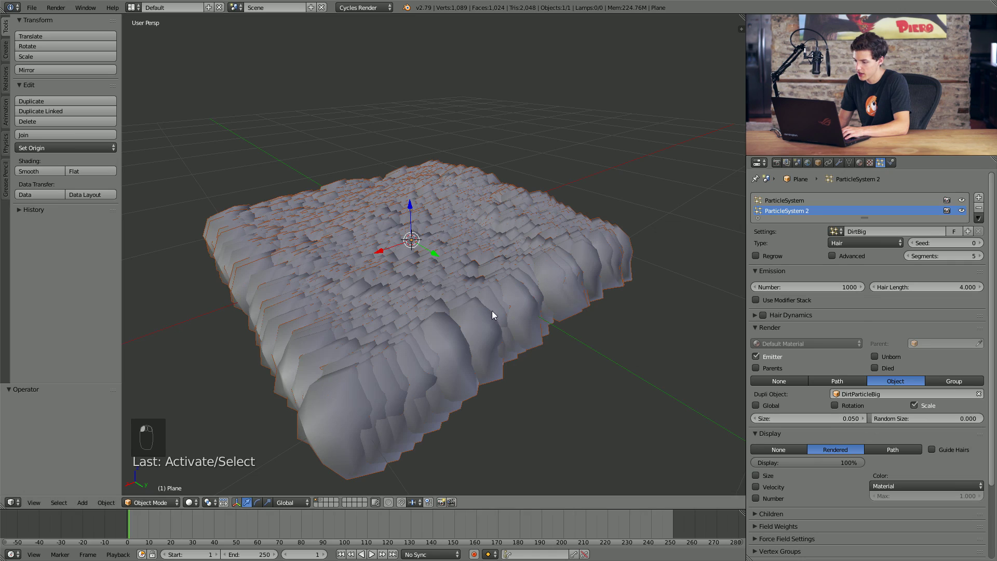
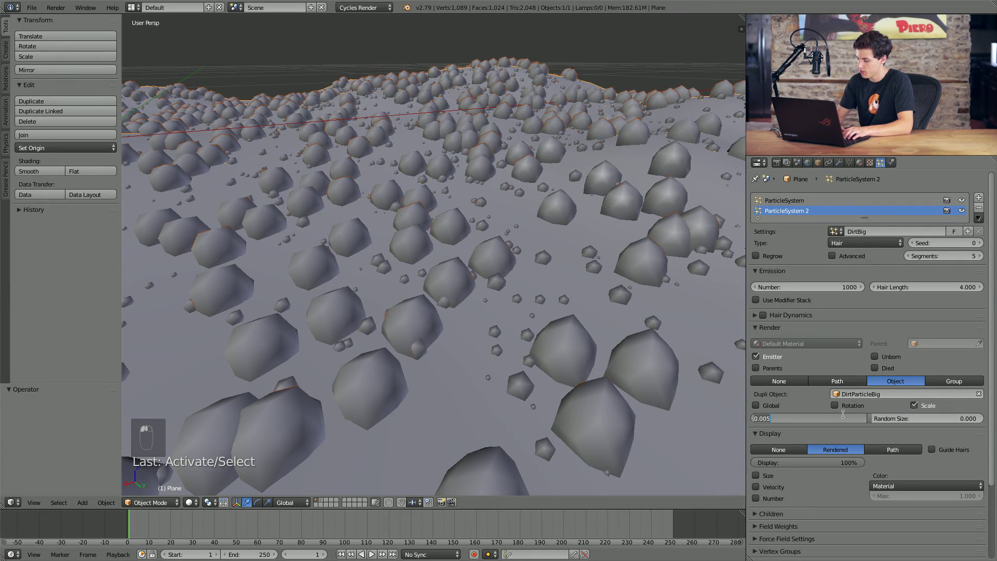
Step: Lower the DirtBig dupli object Size and set its distribution to Random
{"action": "key", "text": "KP_0"}
{"action": "middle_click", "coordinate": [537, 315]}
{"action": "key", "text": "KP_0"}
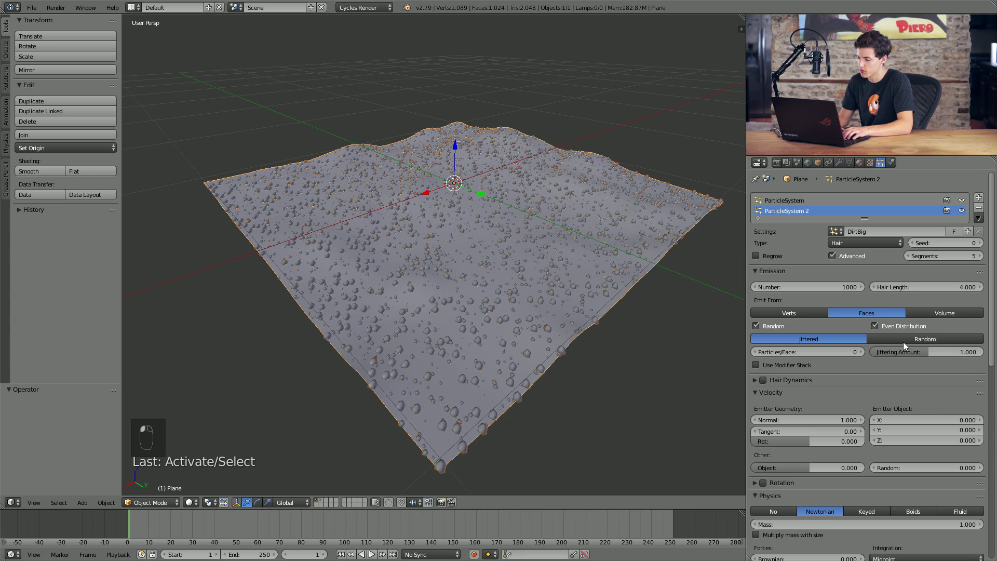
{"action": "left_click", "coordinate": [895, 360]}
{"action": "left_click_drag", "start_coordinate": [878, 361], "coordinate": [499, 253]}
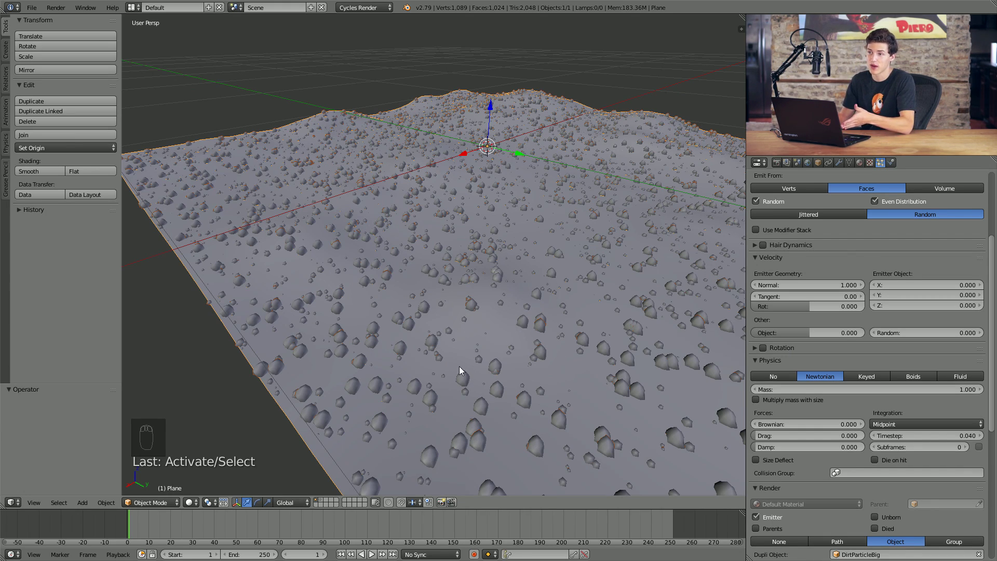
Step: Enable Rotation for the big rocks with Random value 2
{"action": "middle_click", "coordinate": [589, 335]}
{"action": "middle_click", "coordinate": [514, 247]}
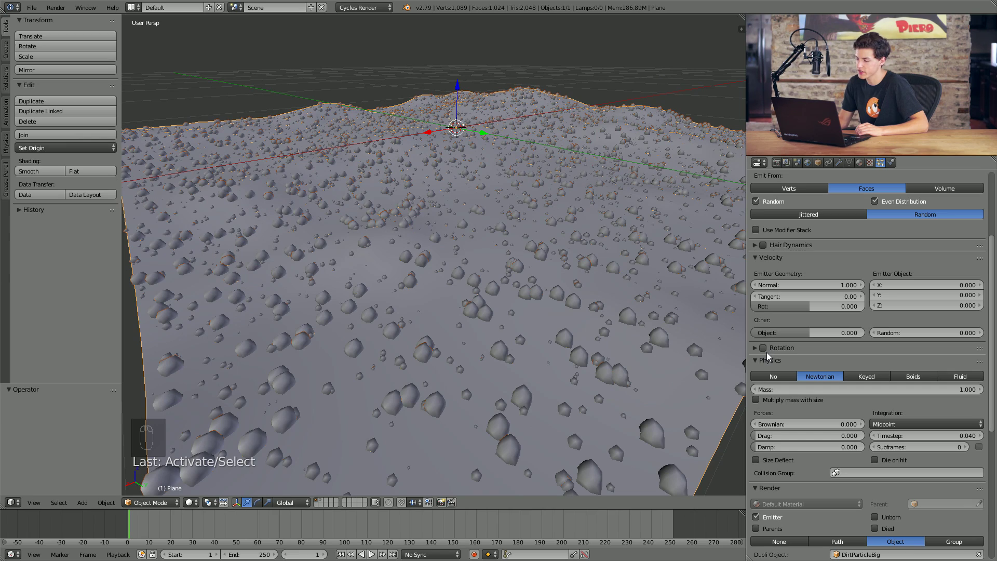
{"action": "left_click_drag", "start_coordinate": [767, 344], "coordinate": [776, 380]}
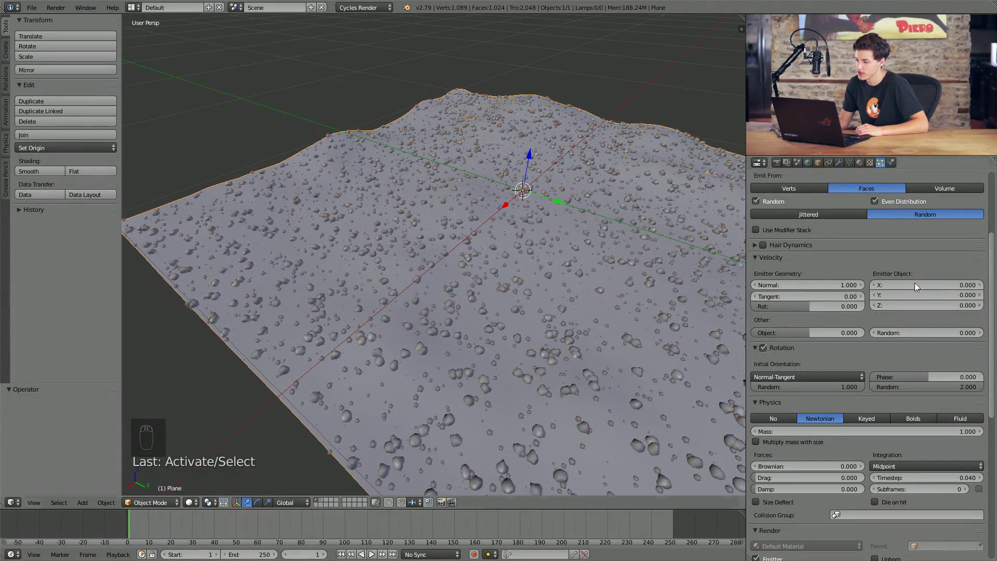
Step: Raise DirtSmall's viewport Display percentage from 5% to 100%
{"action": "left_click_drag", "start_coordinate": [846, 249], "coordinate": [797, 205]}
{"action": "left_click_drag", "start_coordinate": [809, 430], "coordinate": [765, 391]}
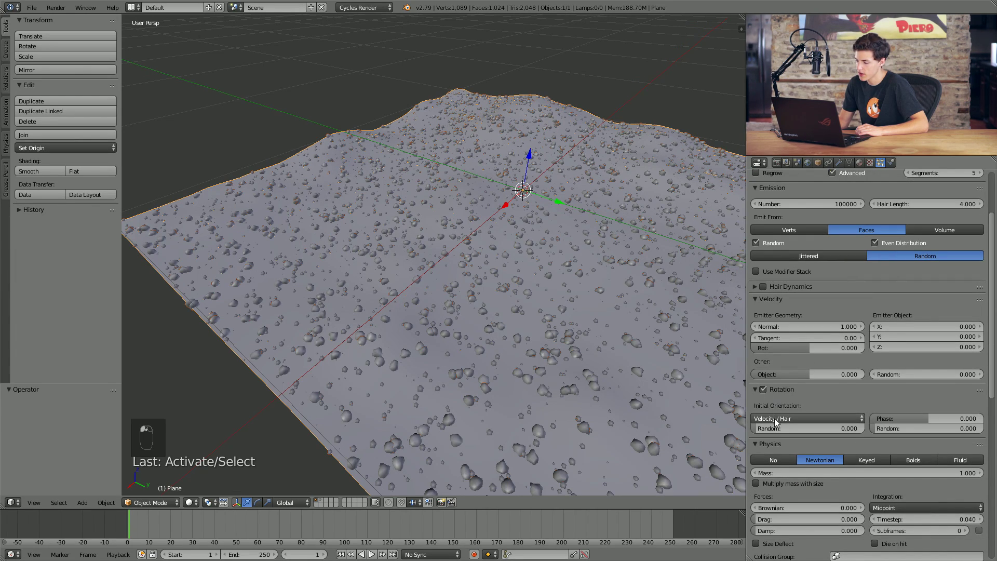
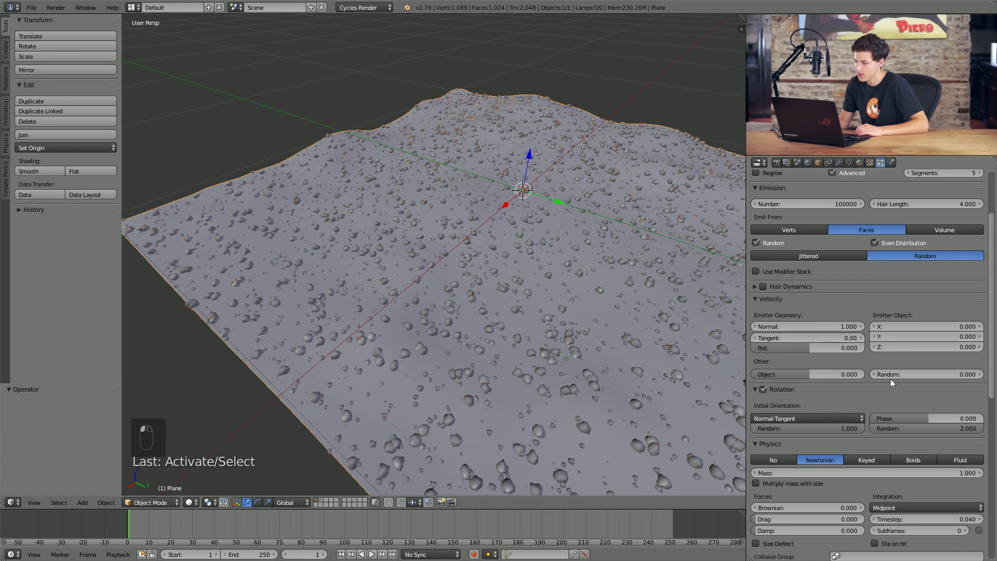
{"action": "left_click_drag", "start_coordinate": [860, 390], "coordinate": [827, 439]}
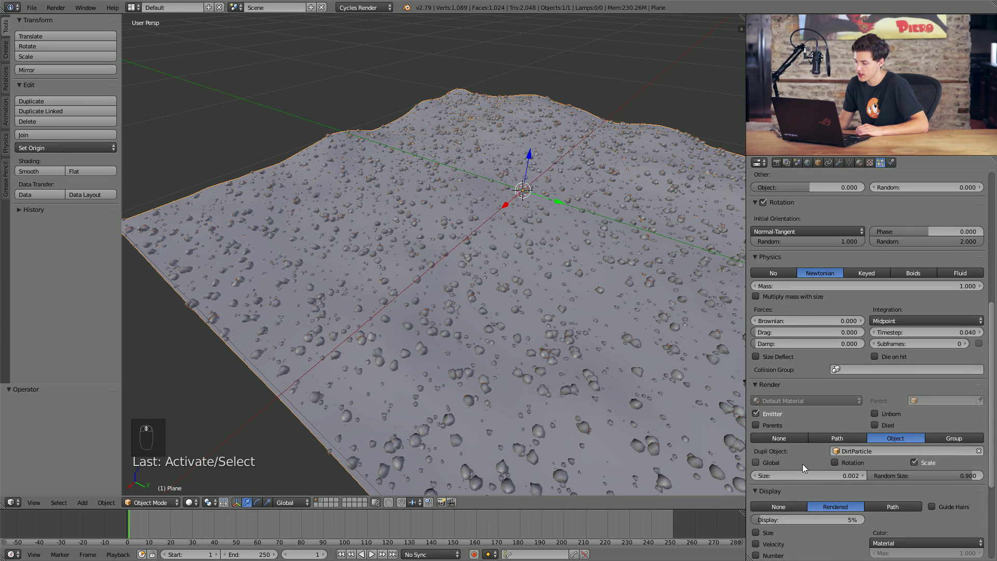
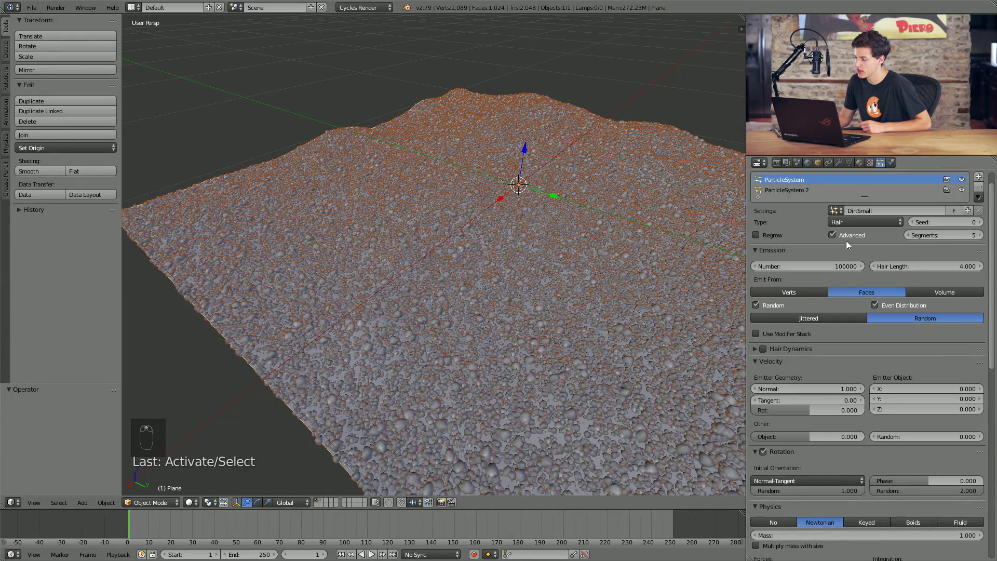
Step: Review both particle systems' Display settings and deselect the terrain
{"action": "left_click_drag", "start_coordinate": [808, 194], "coordinate": [877, 380]}
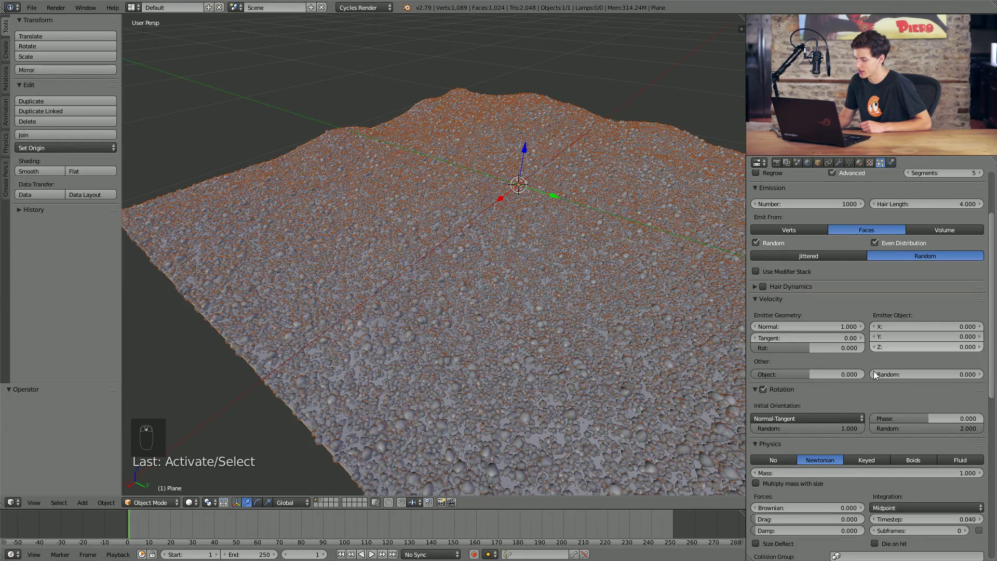
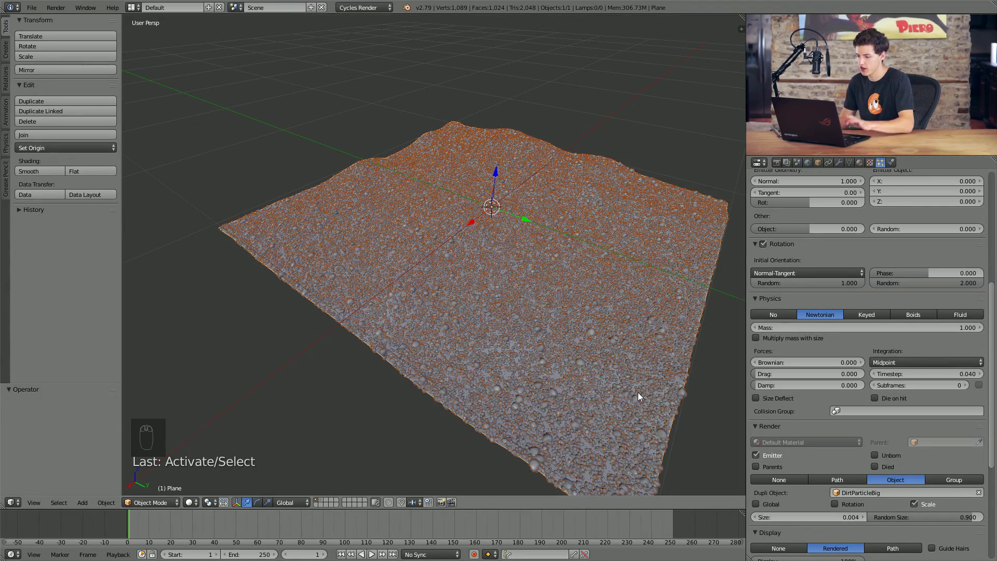
{"action": "key", "text": "a"}
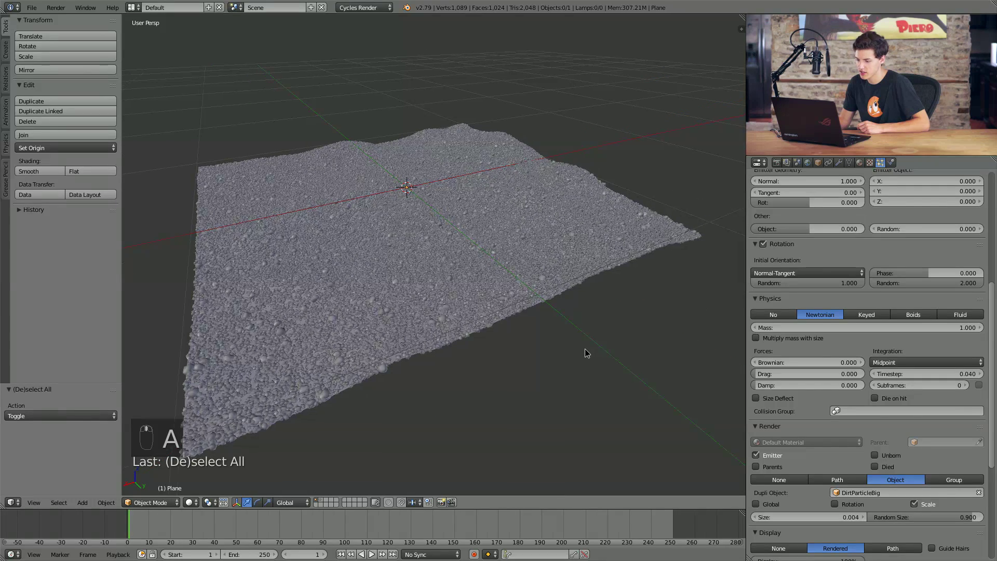
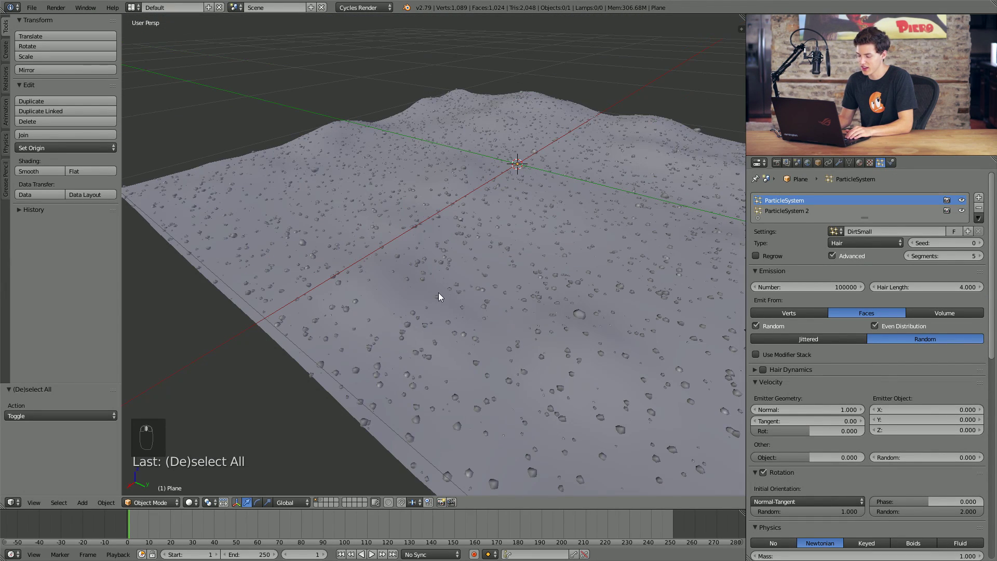
{"action": "key", "text": "shift+z"}
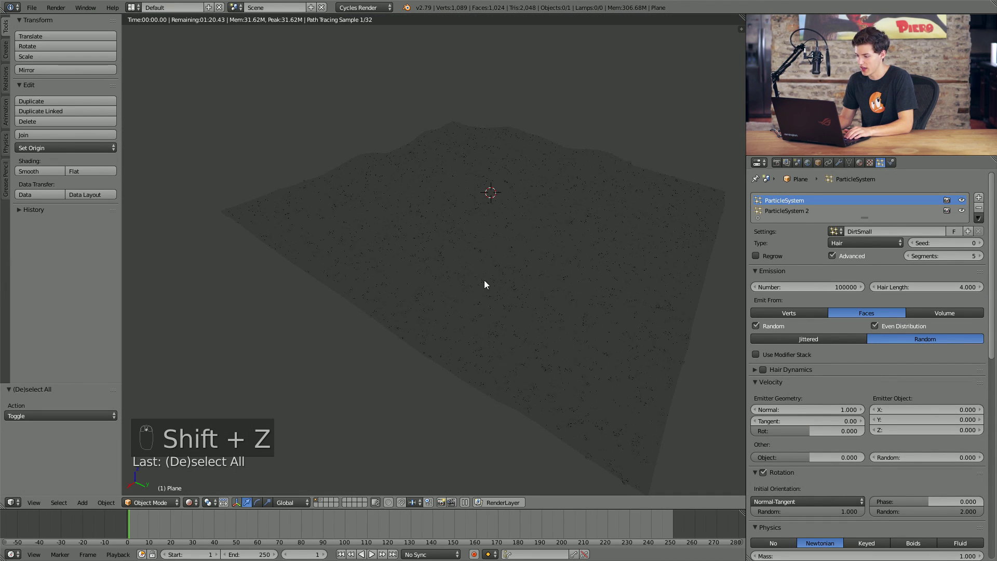
{"action": "middle_click", "coordinate": [809, 162]}
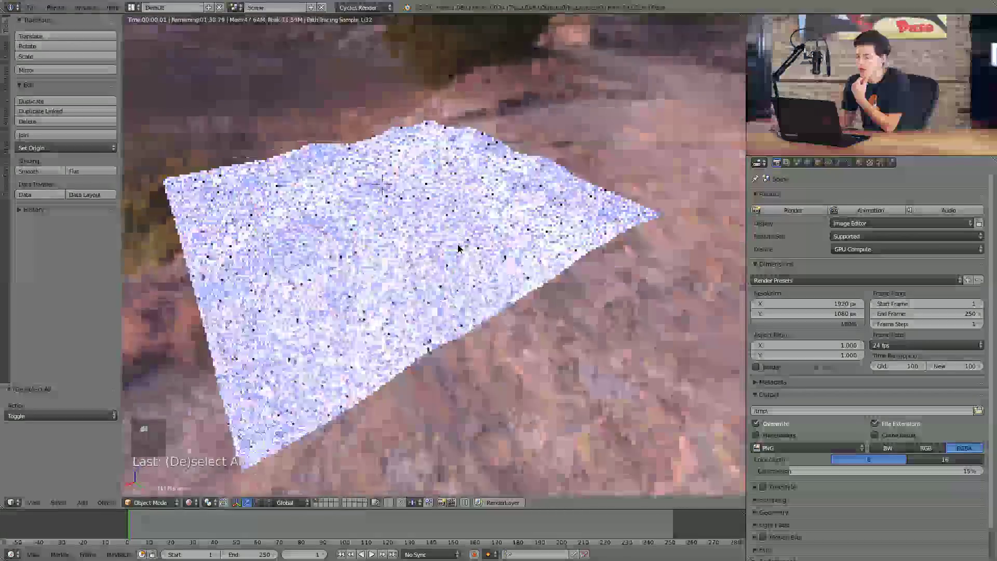
{"action": "right_click", "coordinate": [430, 269]}
{"action": "key", "text": "KP_Decimal"}
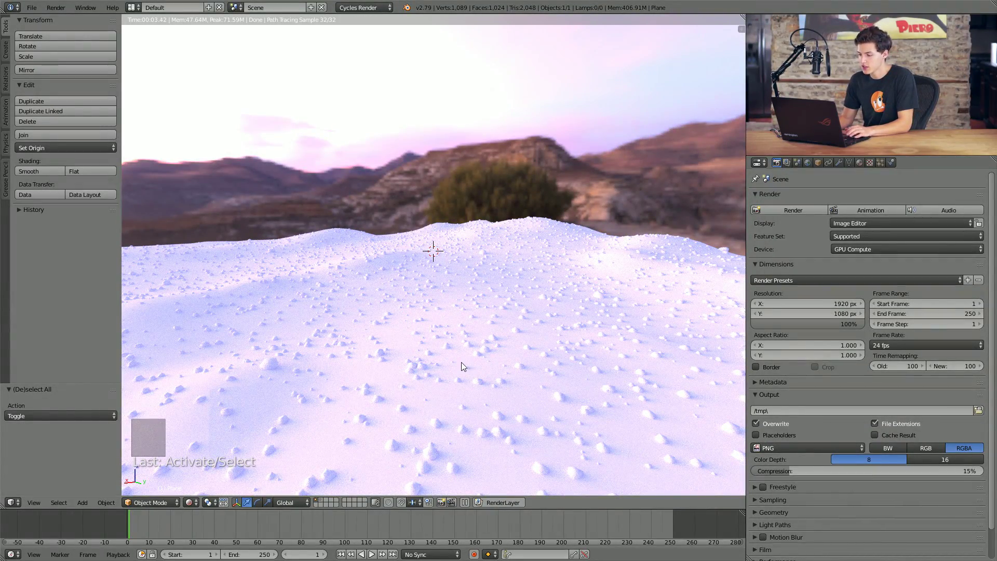
{"action": "key", "text": "shift+z"}
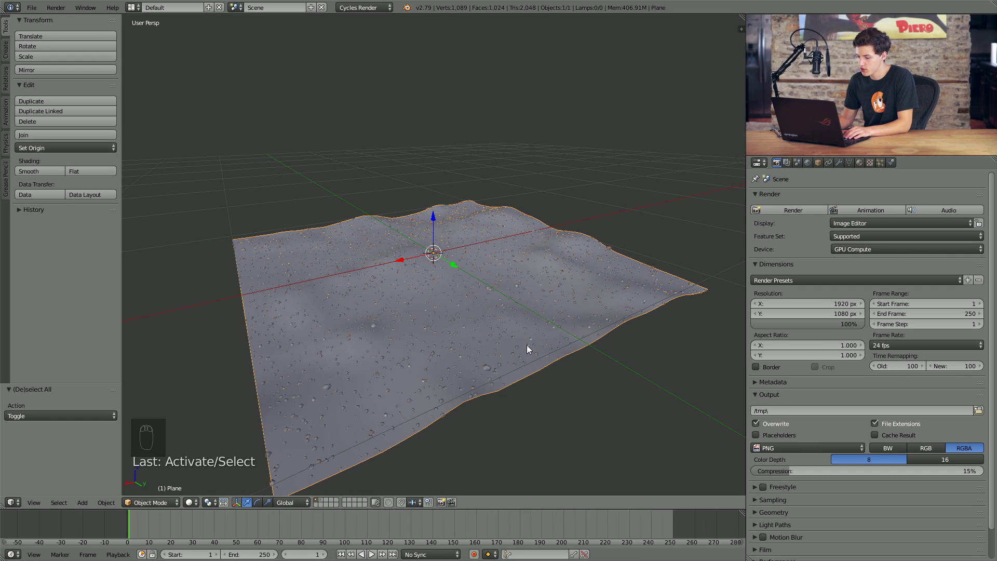
Step: Show the rocks' layer and set up a Node Editor beside the viewport showing the DirtParticle material
{"action": "left_click", "coordinate": [324, 503]}
{"action": "left_click_drag", "start_coordinate": [511, 281], "coordinate": [867, 171]}
{"action": "left_click_drag", "start_coordinate": [444, 252], "coordinate": [867, 171]}
{"action": "middle_click", "coordinate": [866, 171]}
{"action": "left_click_drag", "start_coordinate": [864, 167], "coordinate": [834, 230]}
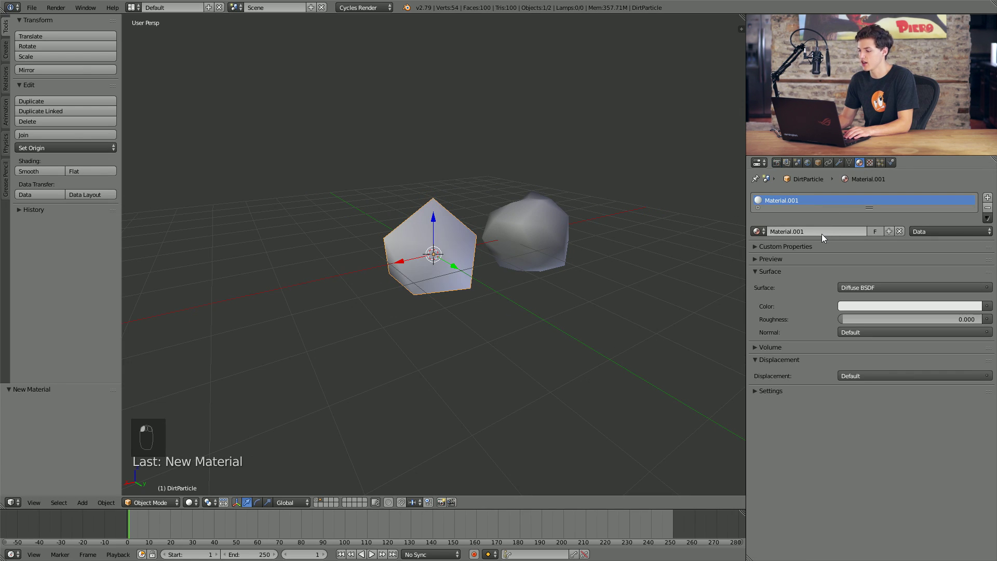
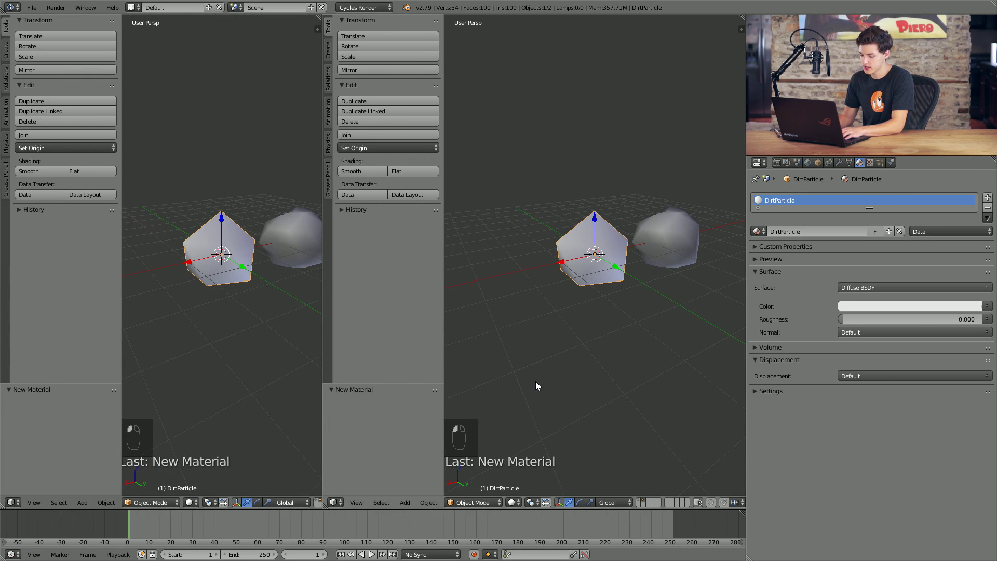
{"action": "key", "text": "t"}
{"action": "key", "text": "t"}
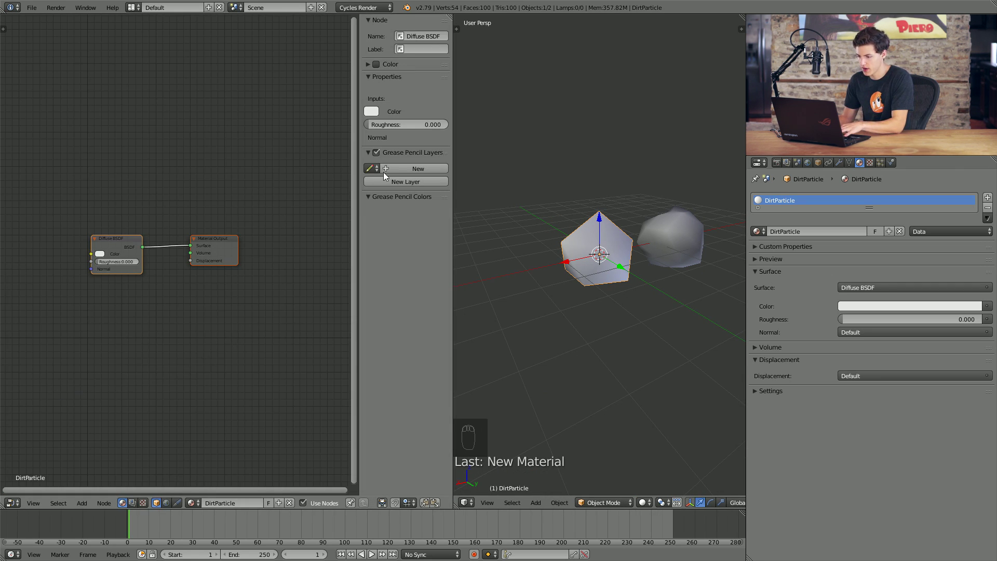
{"action": "key", "text": "n"}
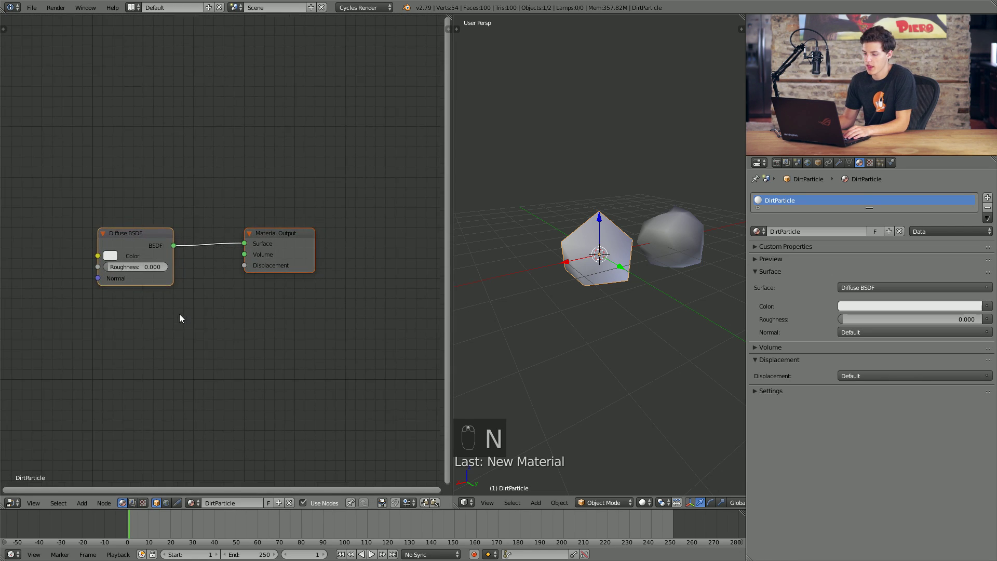
{"action": "left_click_drag", "start_coordinate": [126, 243], "coordinate": [97, 229]}
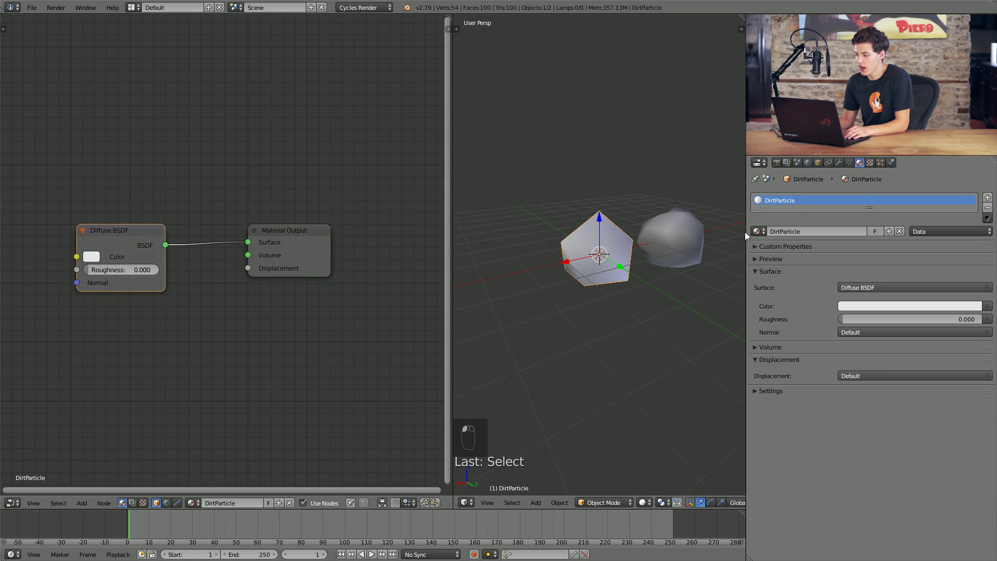
{"action": "left_click_drag", "start_coordinate": [715, 260], "coordinate": [134, 233]}
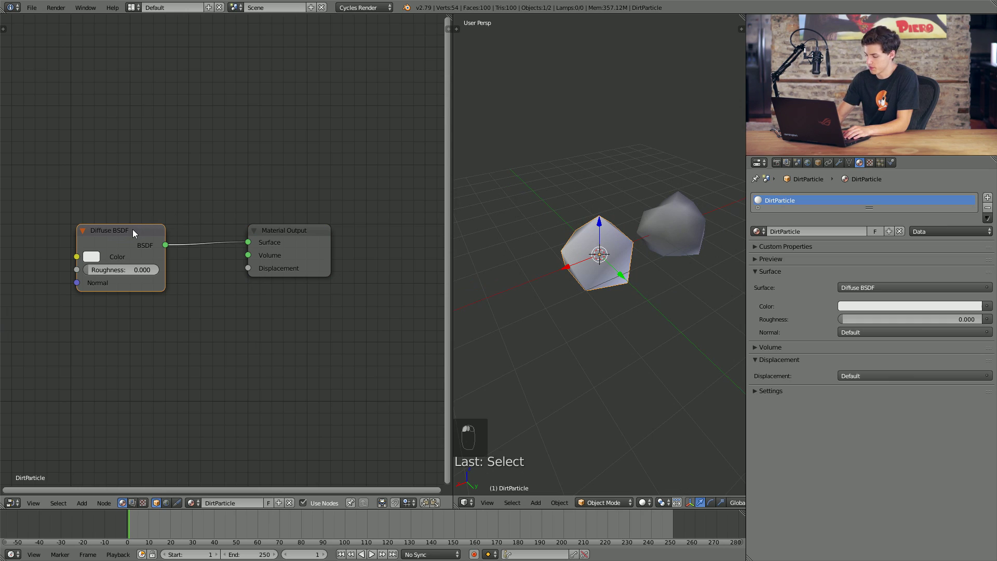
Step: Delete the default Diffuse BSDF node from the DirtParticle material
{"action": "left_click", "coordinate": [135, 232]}
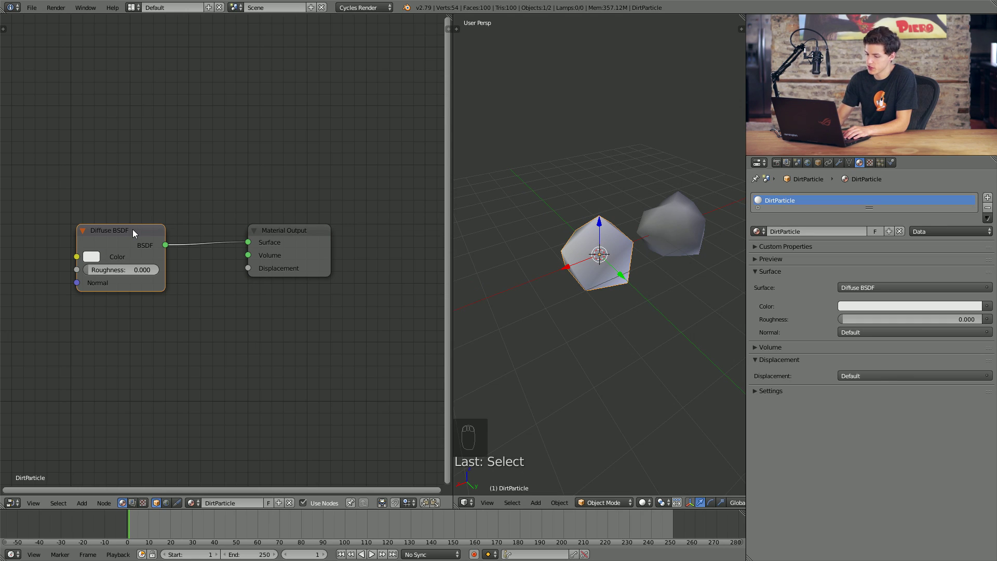
{"action": "key", "text": "Delete"}
{"action": "key", "text": "shift+a"}
{"action": "key", "text": "shift+a"}
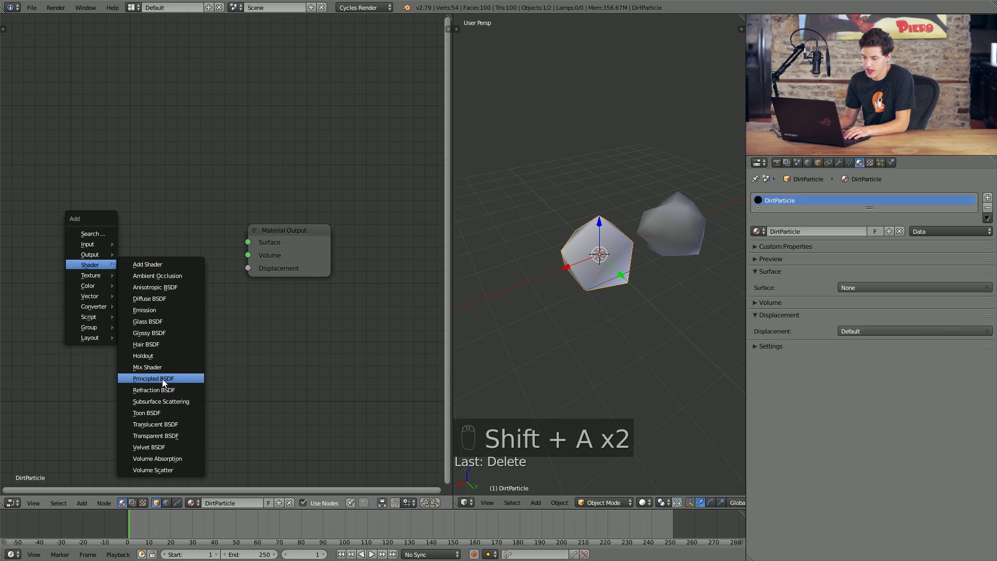
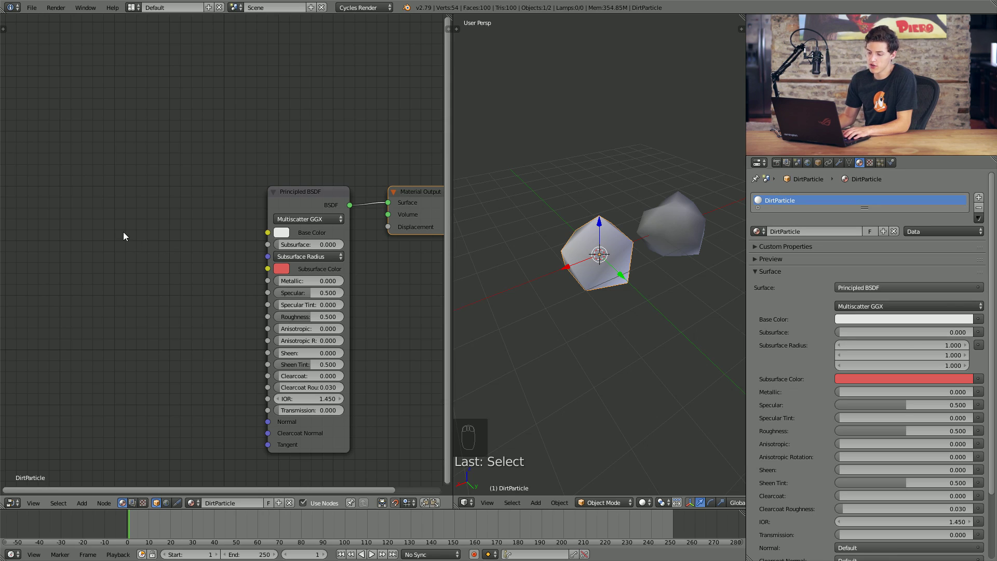
Step: Add a Principled BSDF and a brown ColorRamp feeding its Base Color
{"action": "key", "text": "shift+a"}
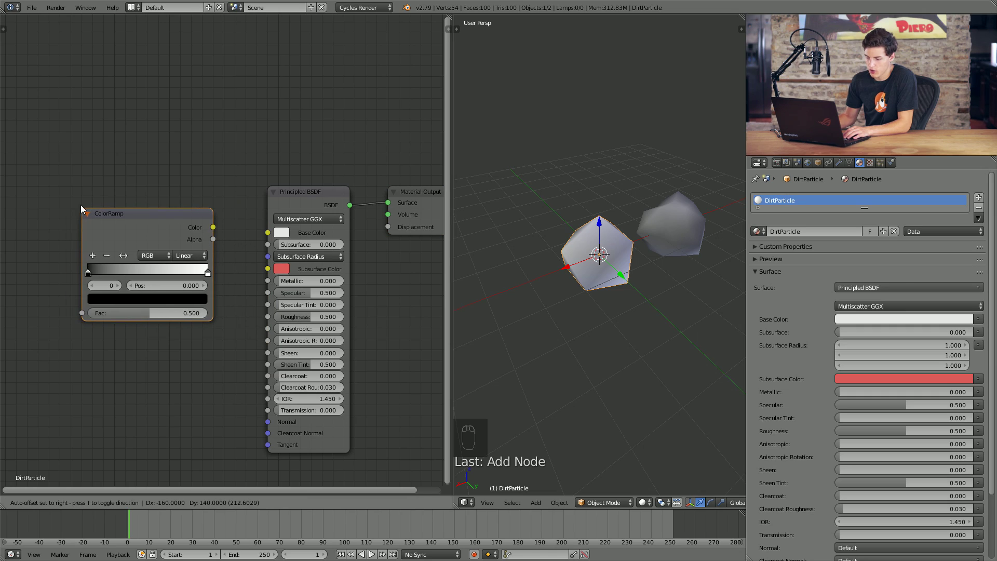
{"action": "left_click_drag", "start_coordinate": [125, 222], "coordinate": [289, 239]}
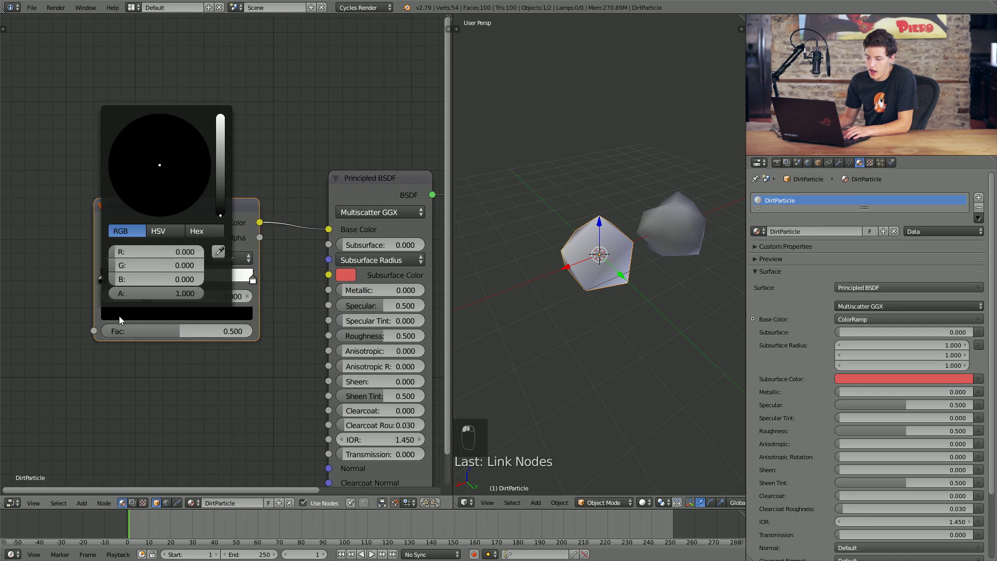
{"action": "left_click", "coordinate": [221, 189]}
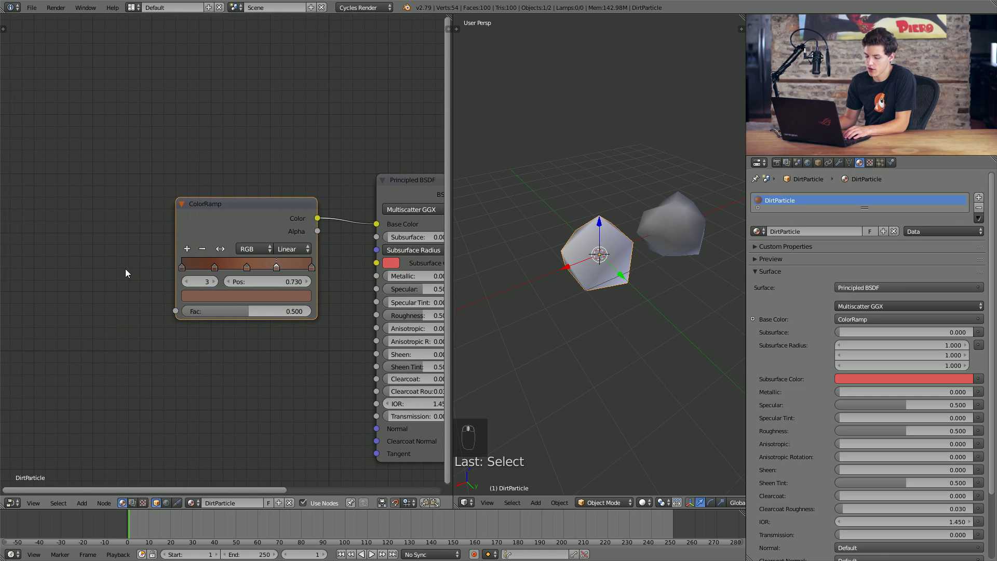
Step: Add an Object Info node and wire its Random output into the ColorRamp Fac
{"action": "key", "text": "shift+a"}
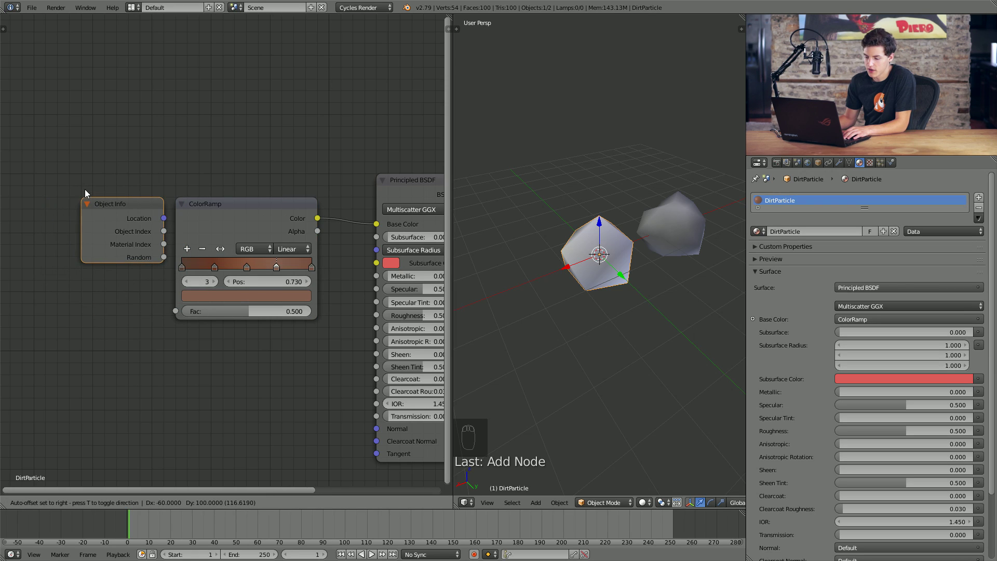
{"action": "left_click_drag", "start_coordinate": [79, 197], "coordinate": [179, 316]}
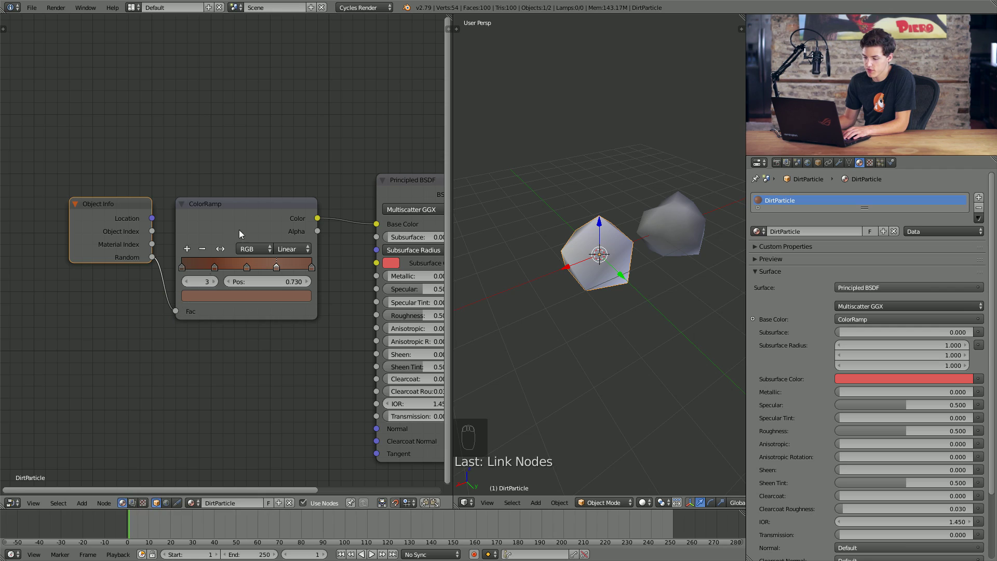
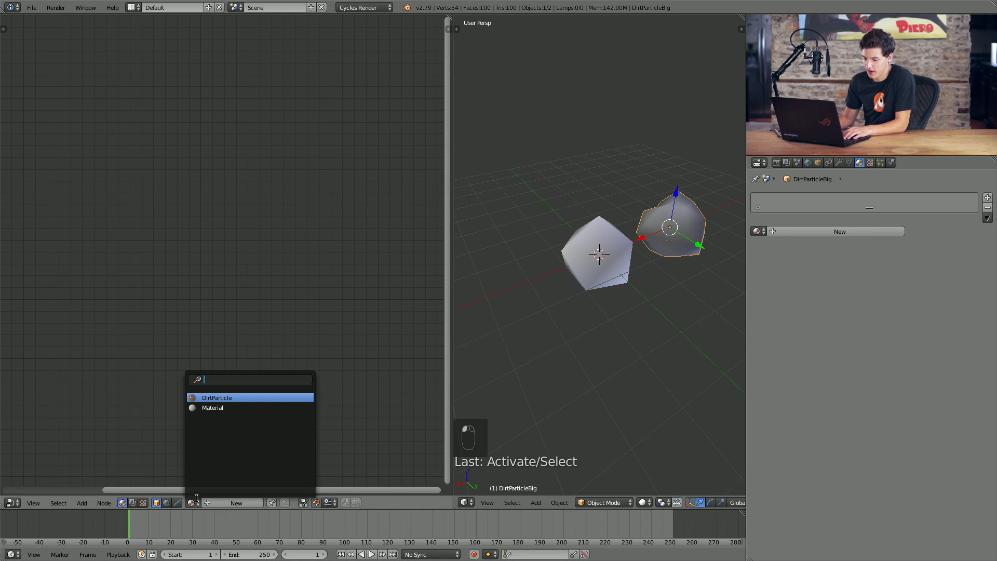
Step: Assign DirtParticle to the big rock with Roughness 0.2 and check it in a rendered preview
{"action": "left_click_drag", "start_coordinate": [587, 359], "coordinate": [589, 354]}
{"action": "key", "text": "shift+z"}
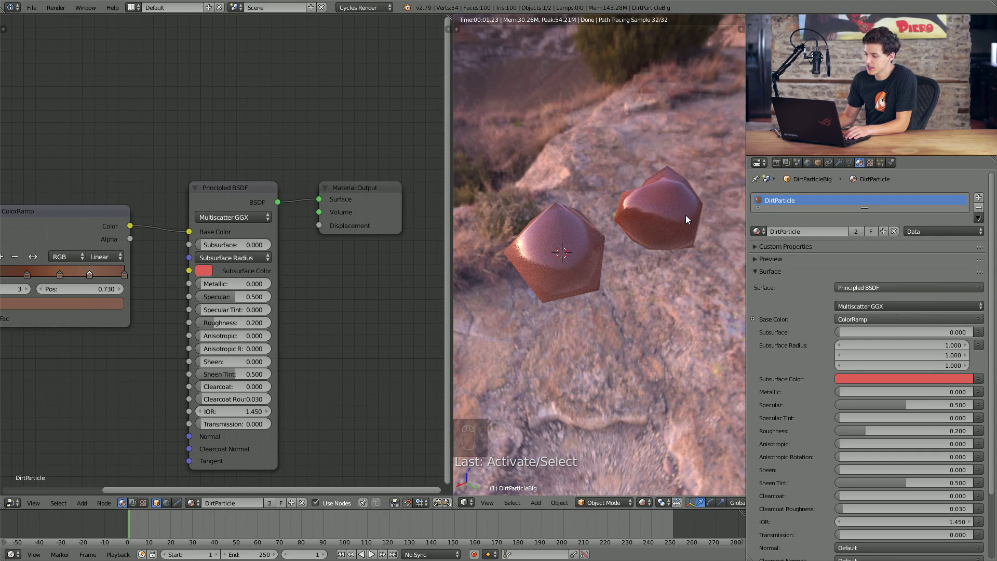
{"action": "key", "text": "shift+z"}
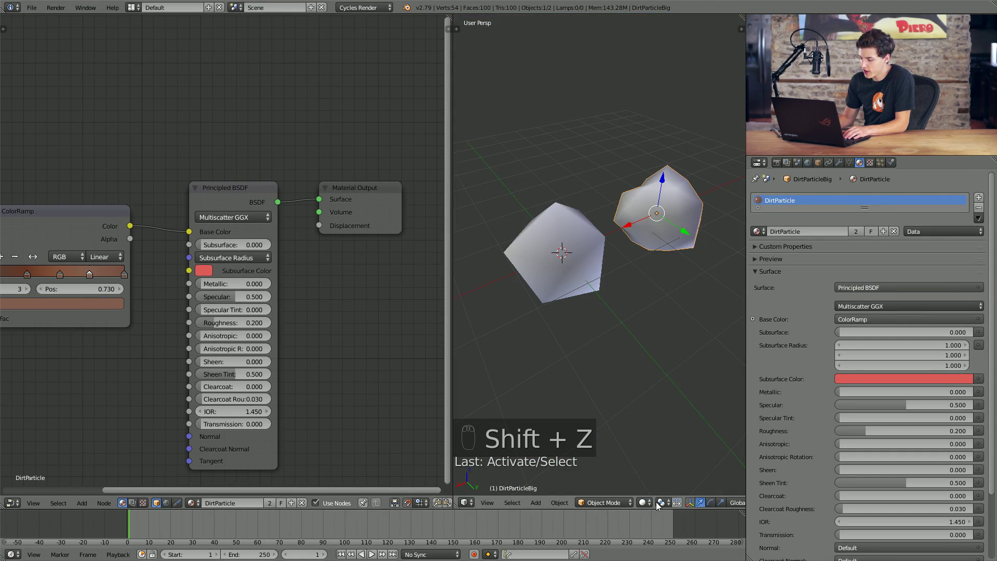
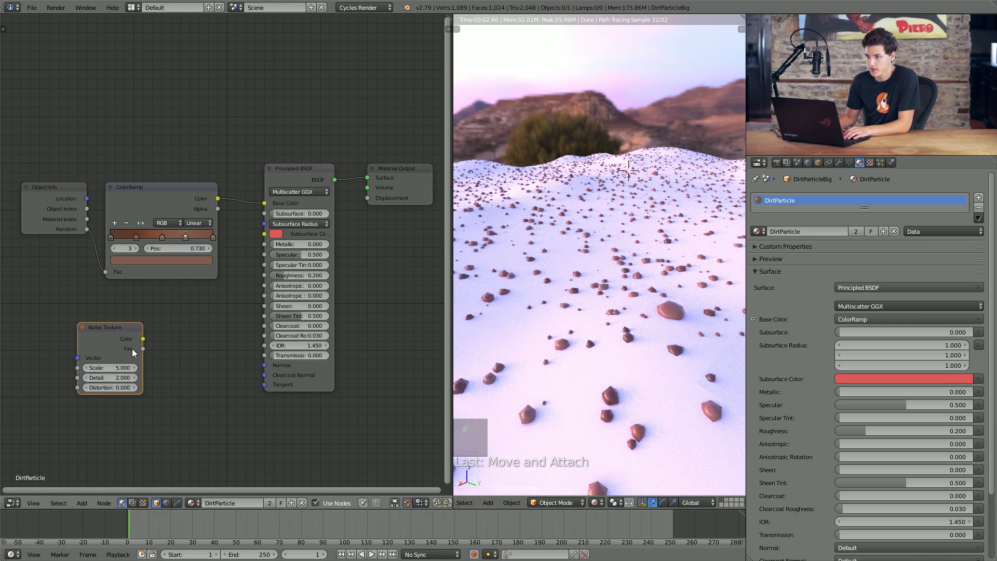
Step: Add a Noise Texture node to the rock material for surface detail
{"action": "key", "text": "shift+a"}
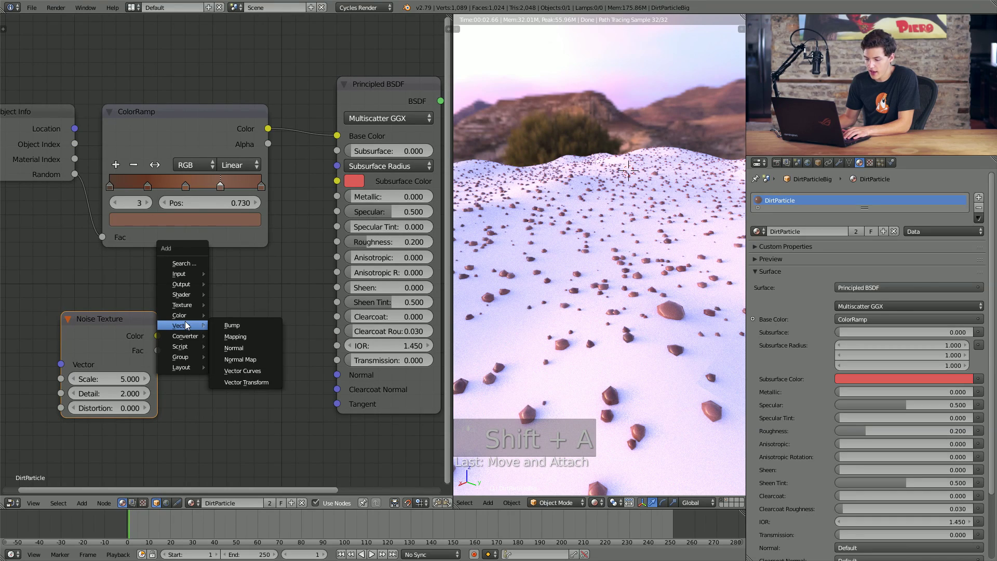